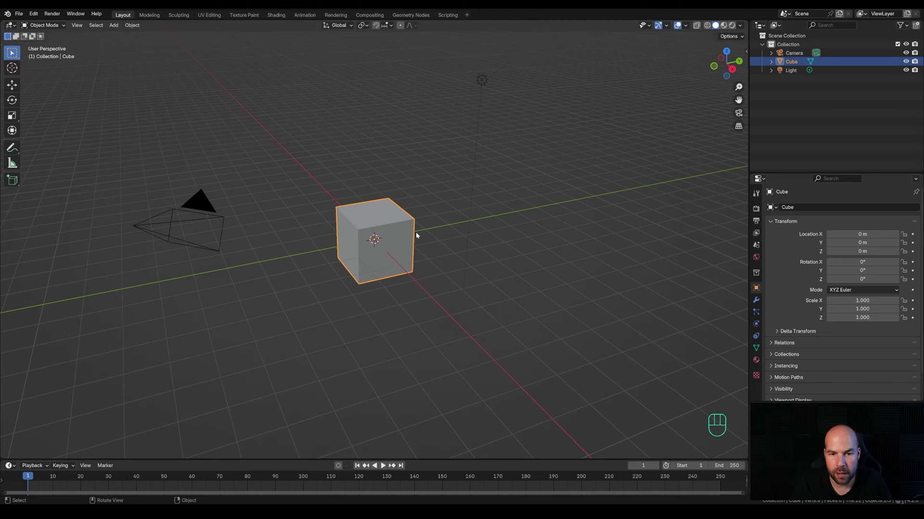
- Delete the default cube, camera and light from the scene
left_click(276, 147)
left_click(123, 51)
key("x")
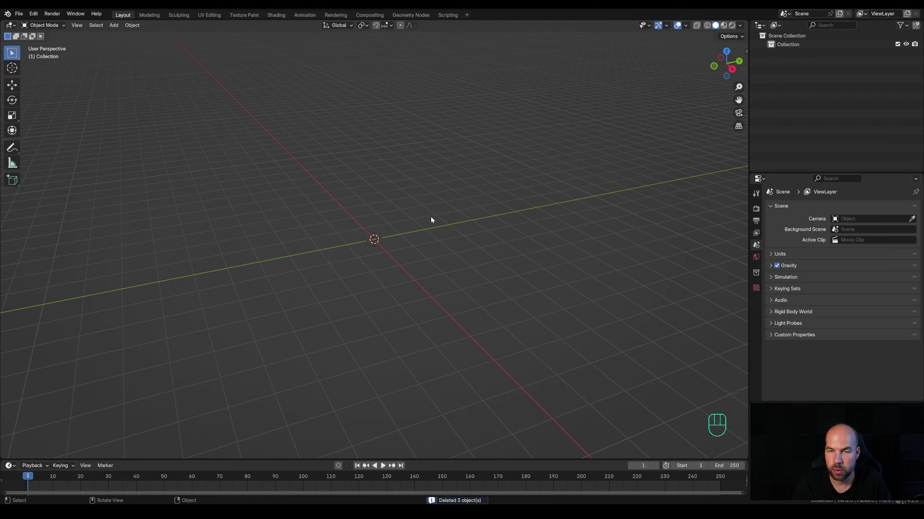
- Add a text object, rotate it 90° on X to stand upright, and view it from the front
key("shift+a")
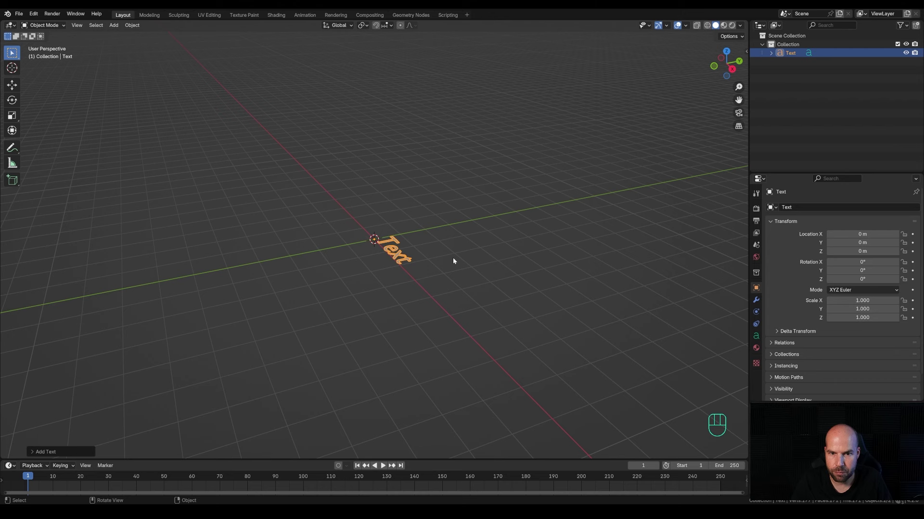
key("r")
key("x")
key("KP_9")
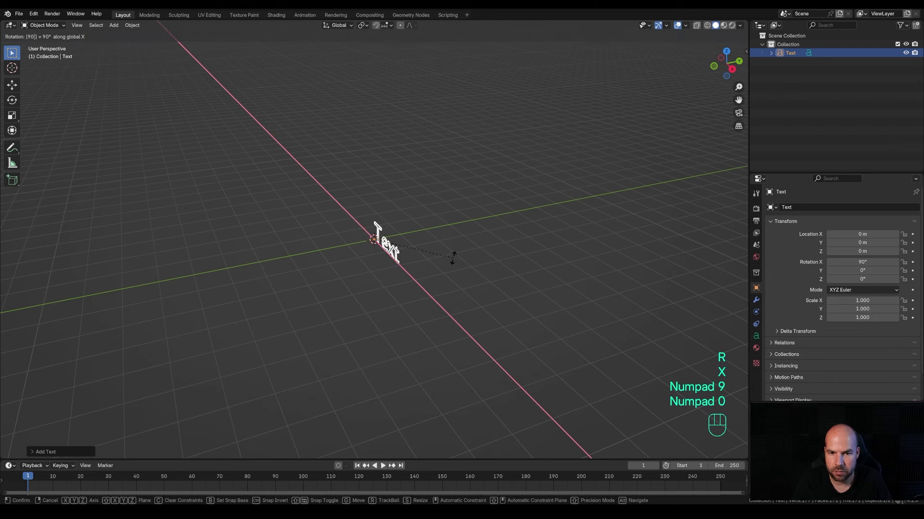
key("KP_0")
key("KP_Enter")
key("KP_1")
- Center the text's paragraph alignment and erase the default word in edit mode
scroll("up", 3)
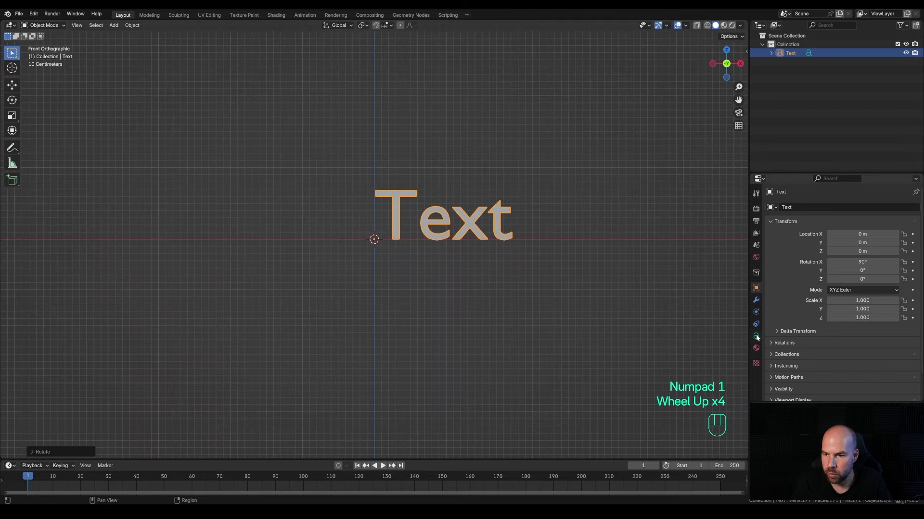
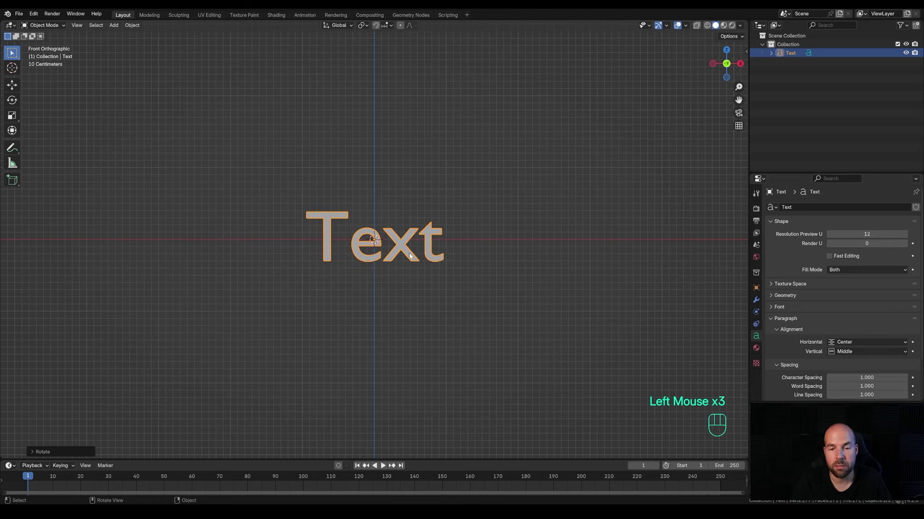
scroll("up", 3)
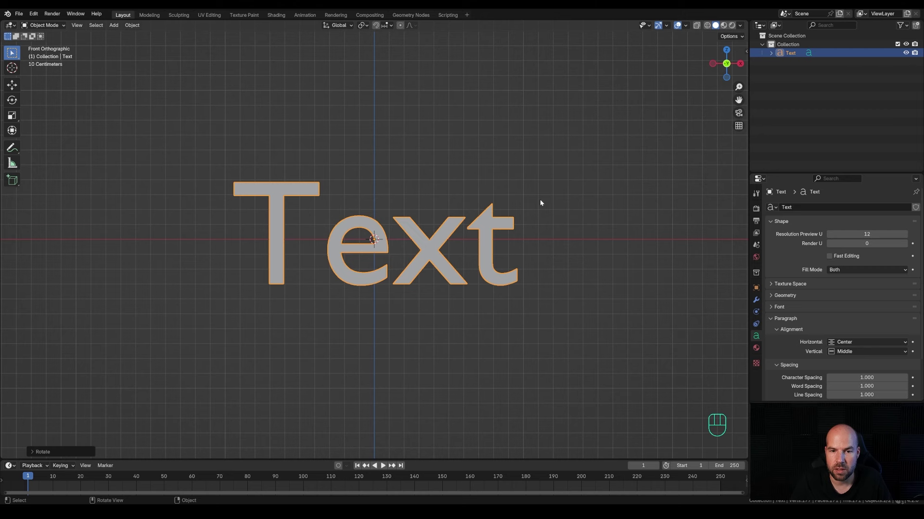
key("Tab")
key("BackSpace")
key("BackSpace")
key("BackSpace")
key("BackSpace")
- Write the word NEON as the text content and return to object mode
key("shift+n")
key("shift+e")
key("shift+o")
key("shift+n")
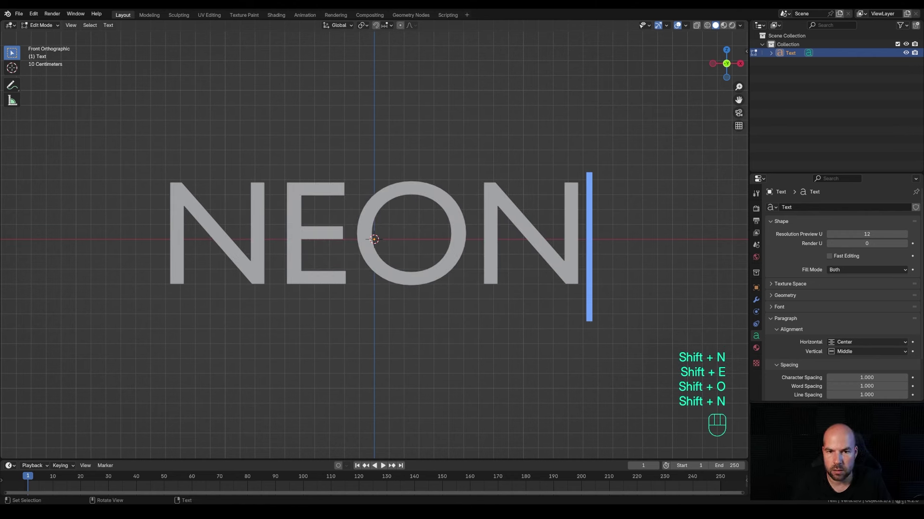
key("Tab")
- Expand the text's Font settings and enable the Wireframe viewport overlay on the letters
left_click(705, 307)
left_click(773, 309)
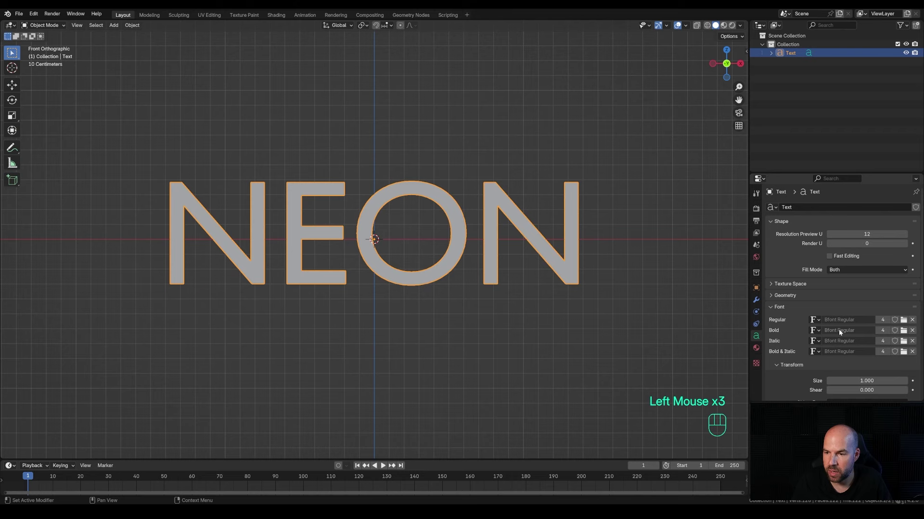
scroll("down", 3)
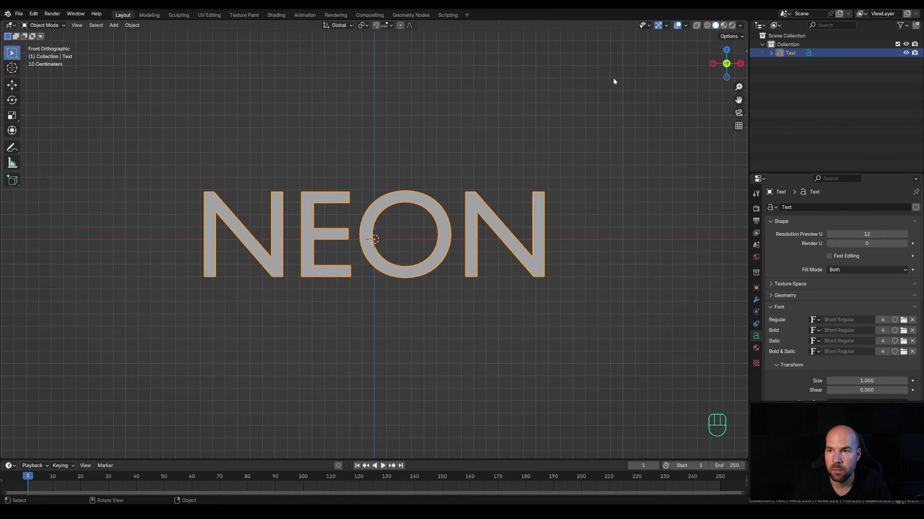
left_click(699, 26)
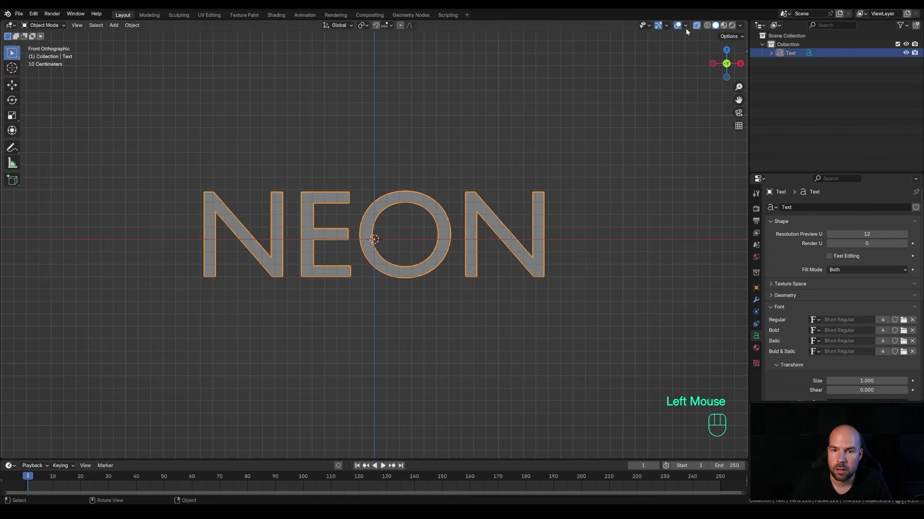
scroll("up", 3)
scroll("down", 3)
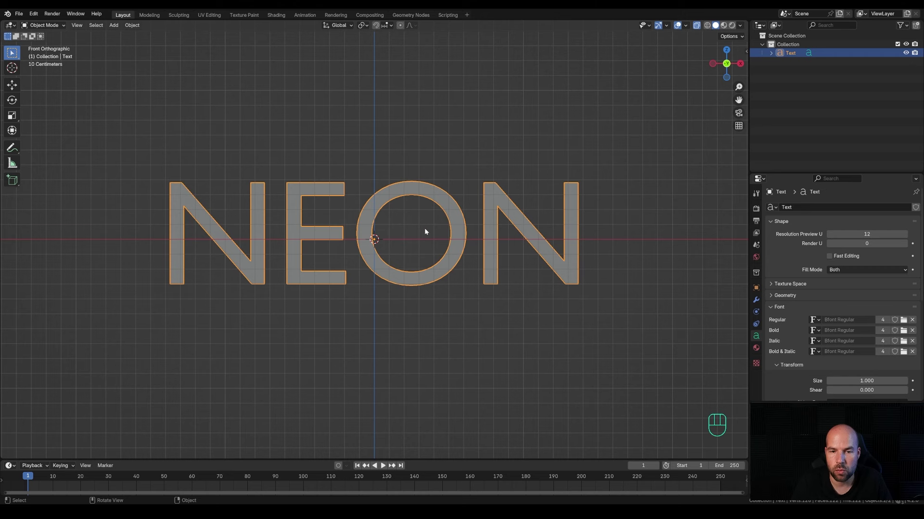
- Add a plane, merge its vertices into one point and move it onto the first N
key("shift+a")
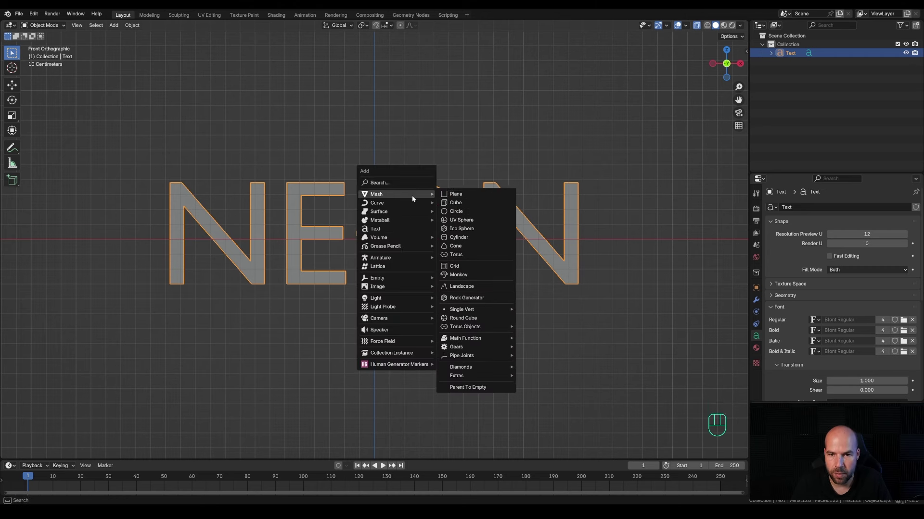
key("Tab")
key("m")
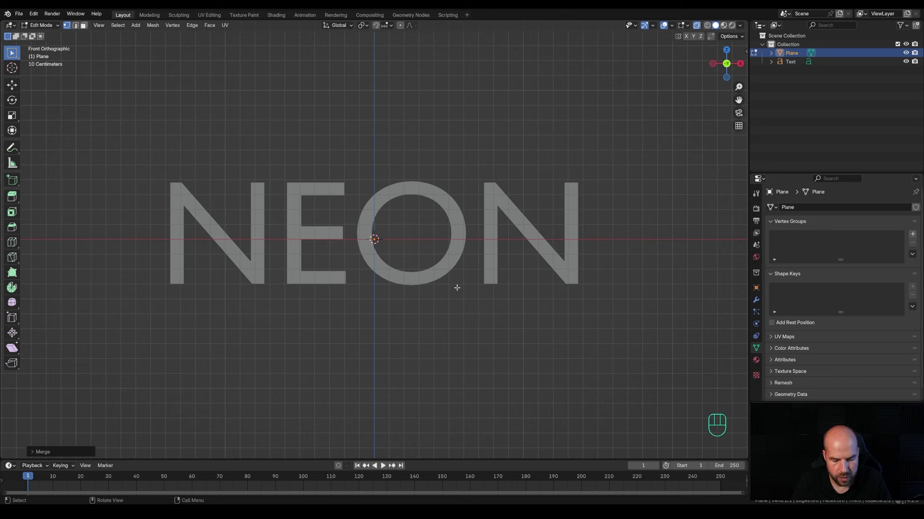
key("g")
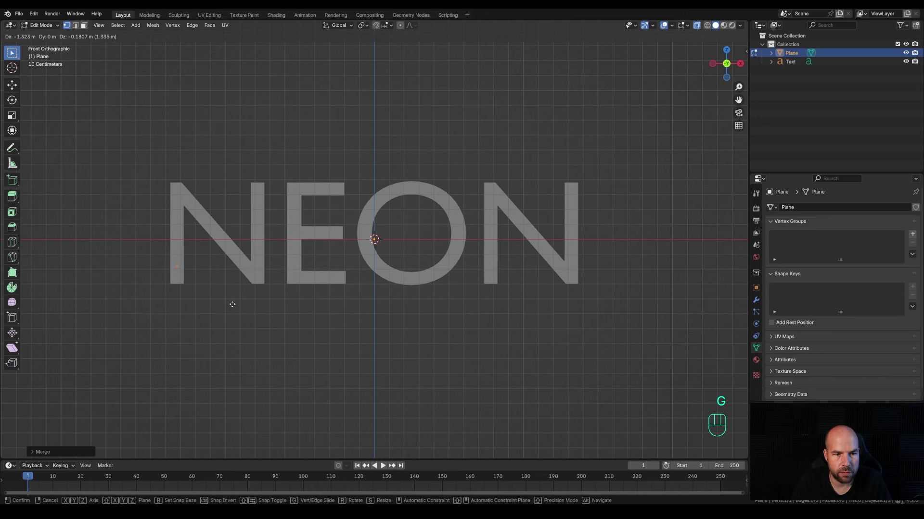
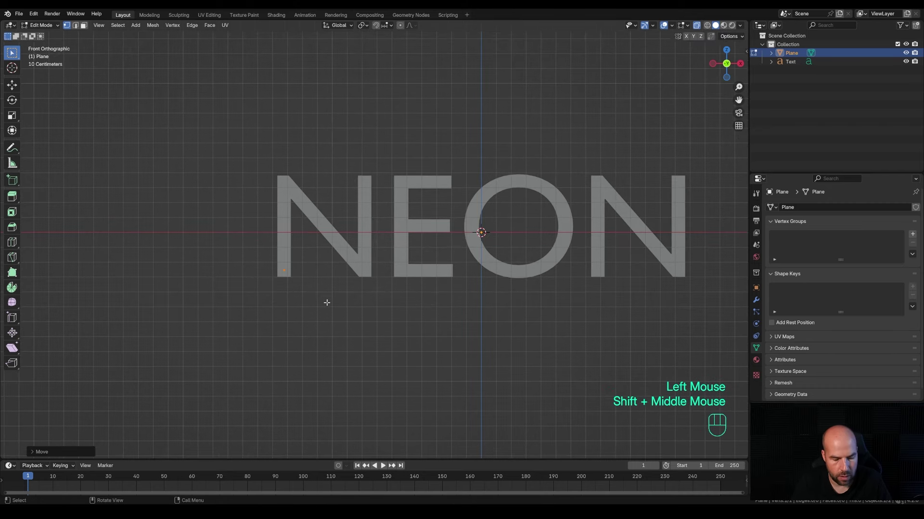
- Extrude edges along the N's strokes, then start the E's vertical stroke and top bar
key("e")
key("z")
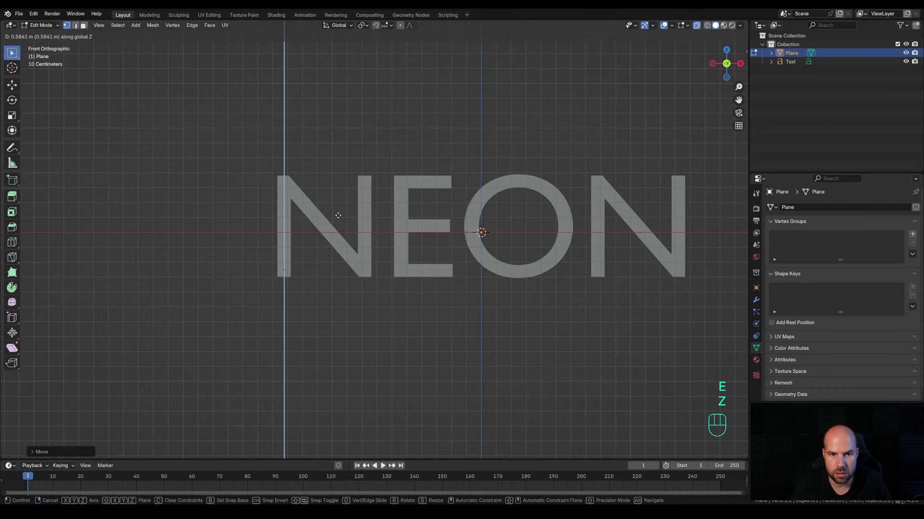
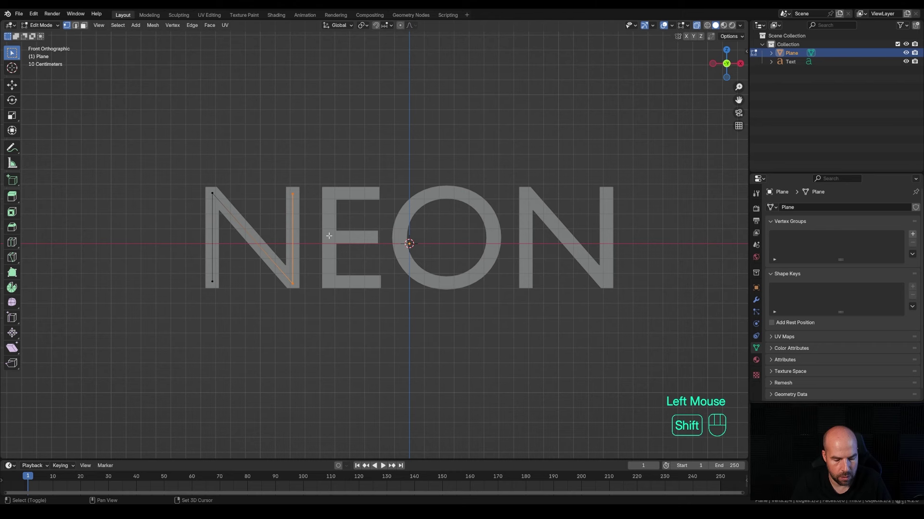
key("shift+d")
key("x")
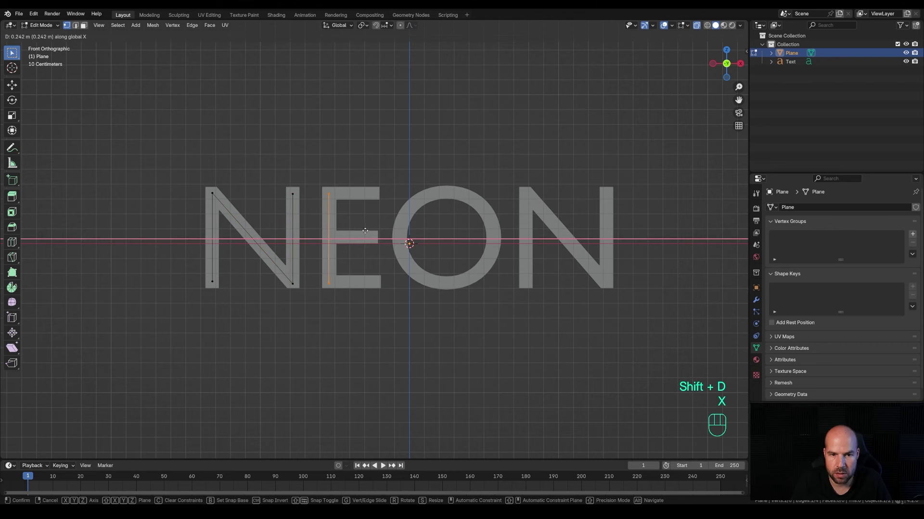
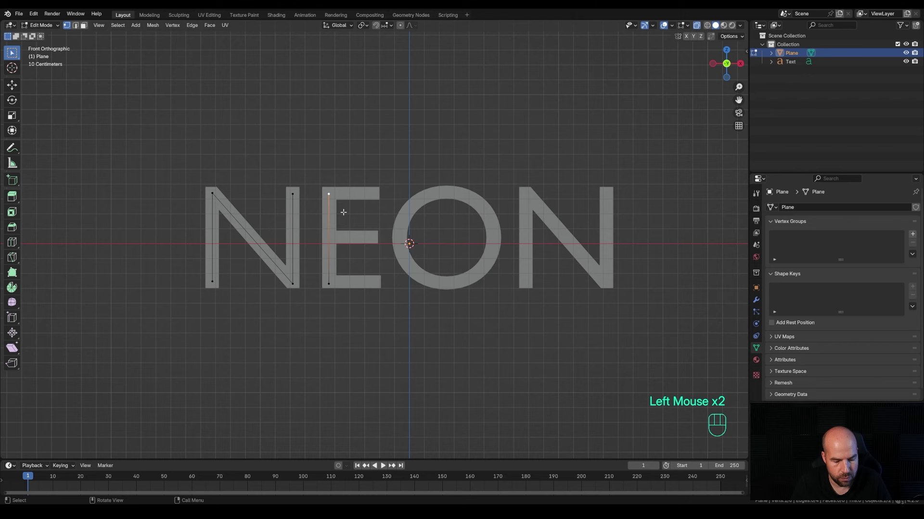
key("e")
key("x")
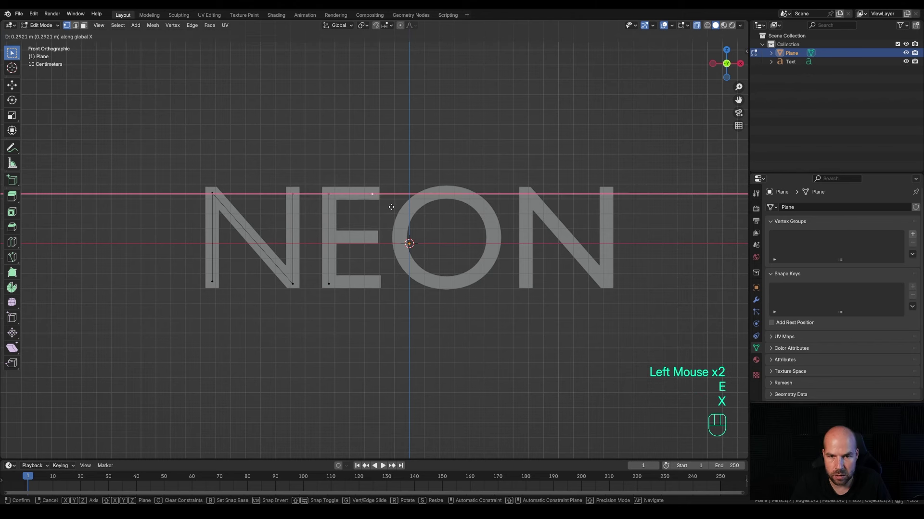
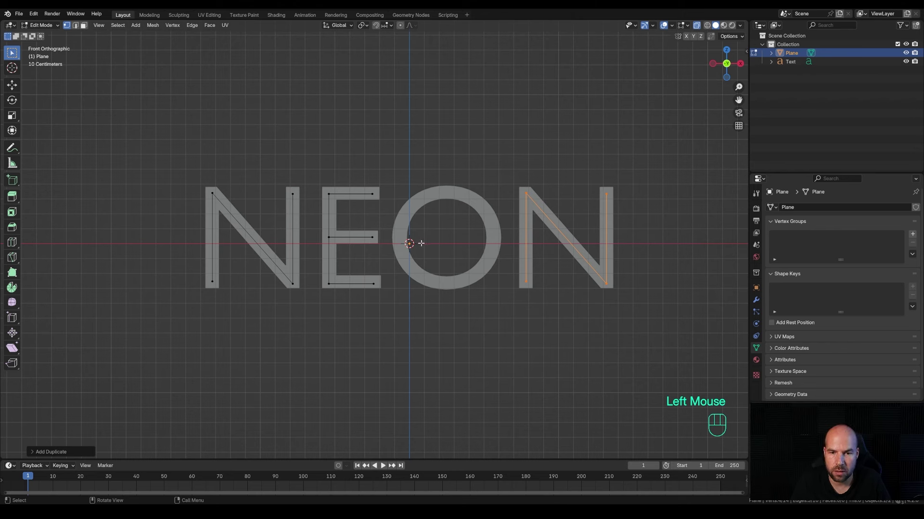
- Add a vertex circle in edit mode and squash it vertically to fit the O's oval
key("shift+a")
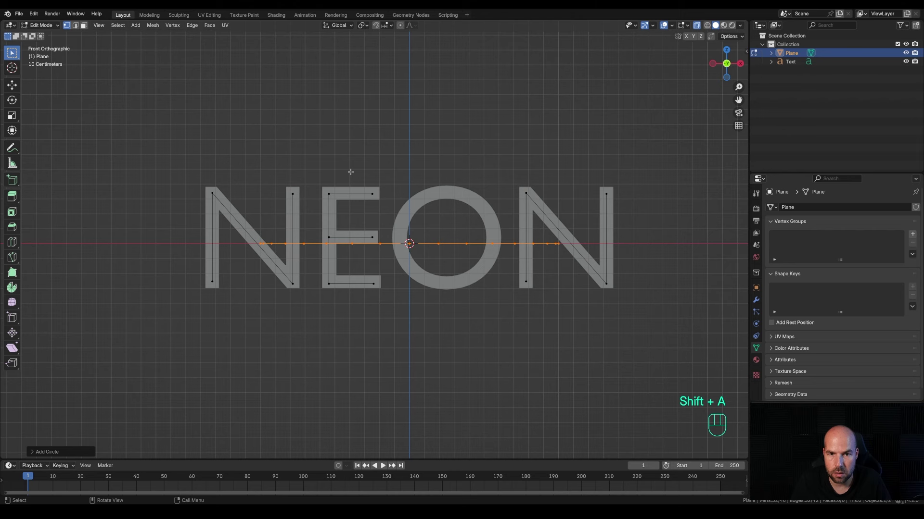
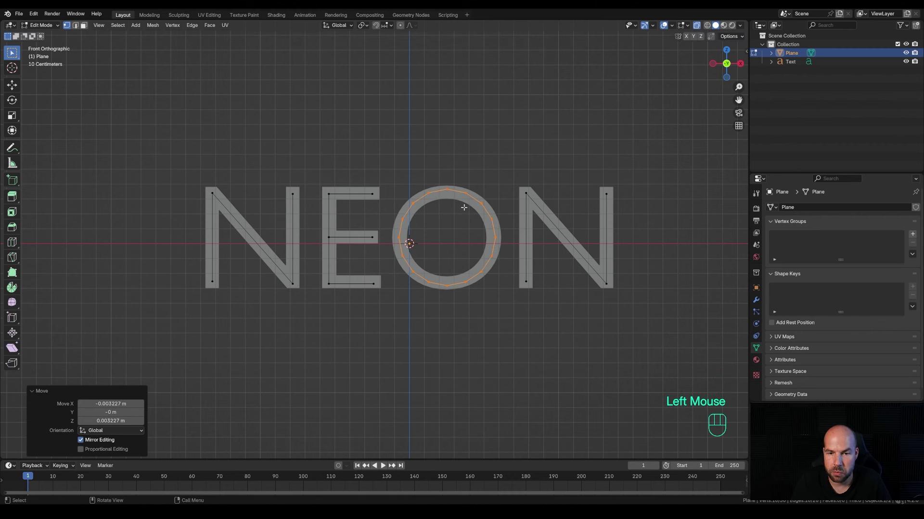
key("s")
key("z")
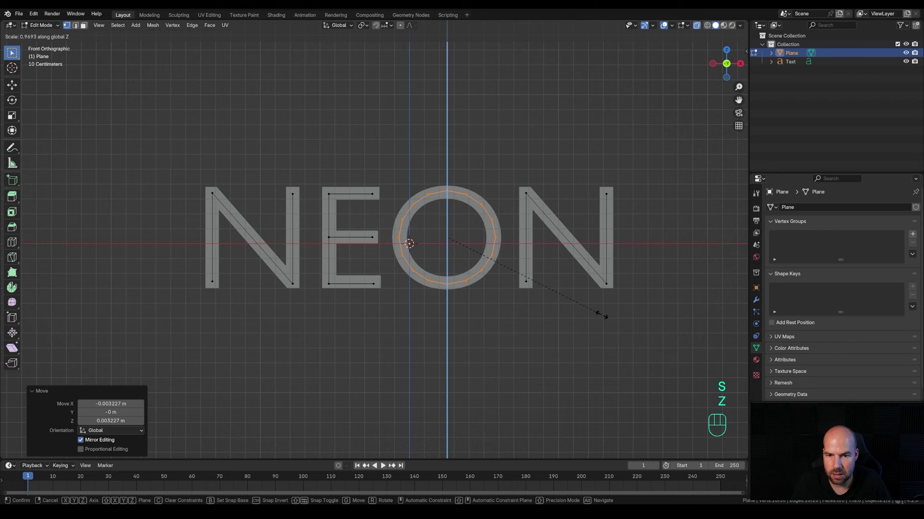
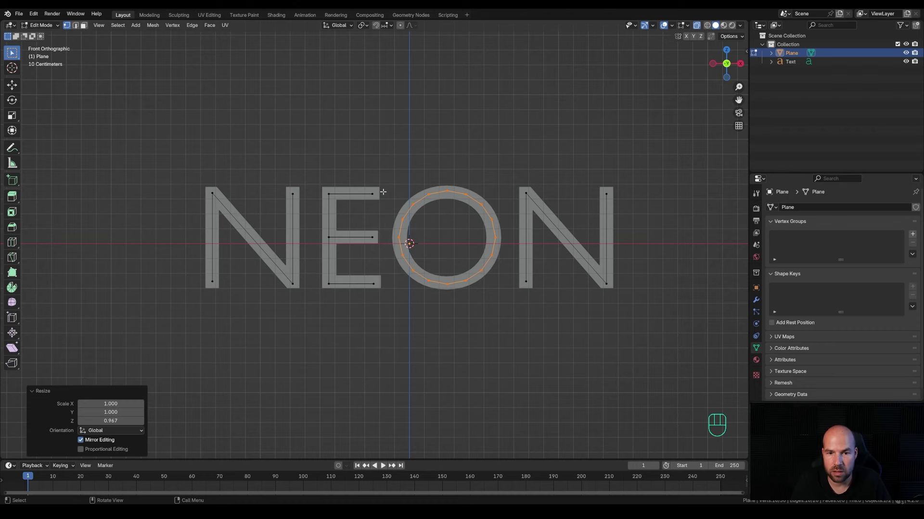
- Zoom in on the second N to continue tracing its strokes
scroll("up", 3)
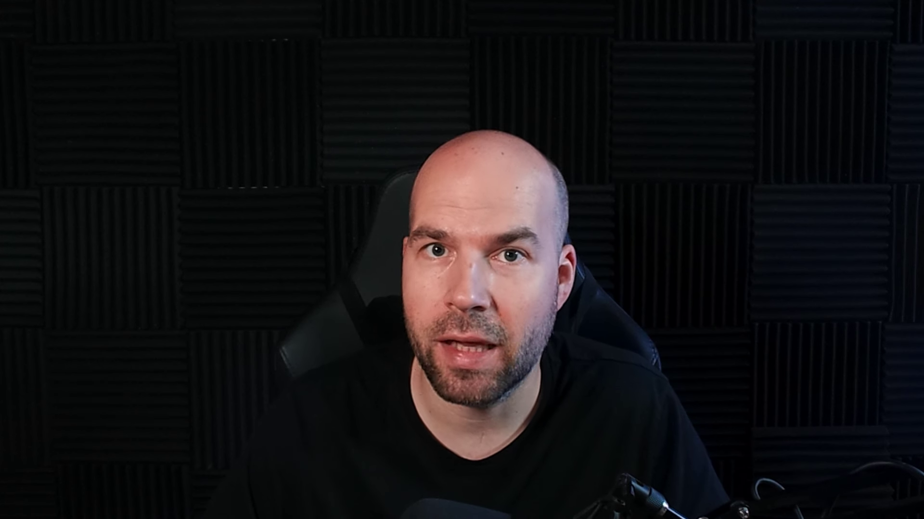
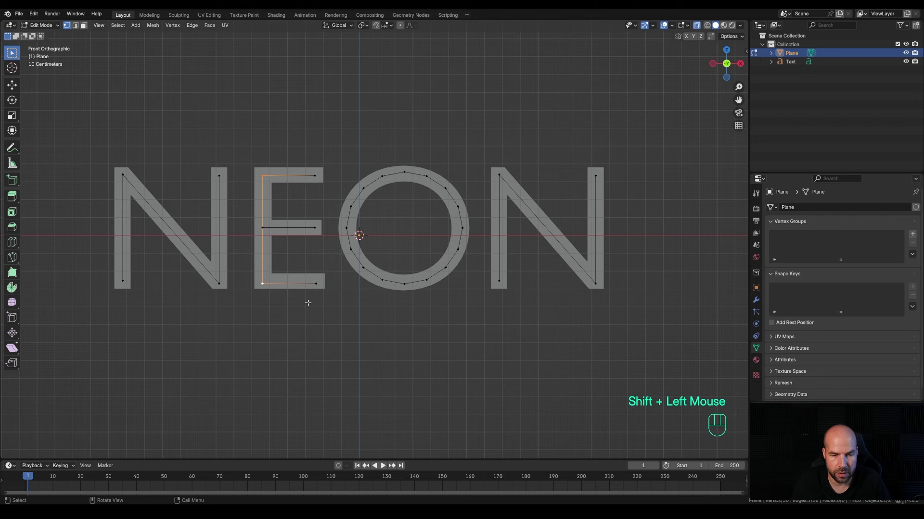
- Bevel the E's corner vertices with Ctrl+Shift+B to round them off
key("ctrl+shift+b")
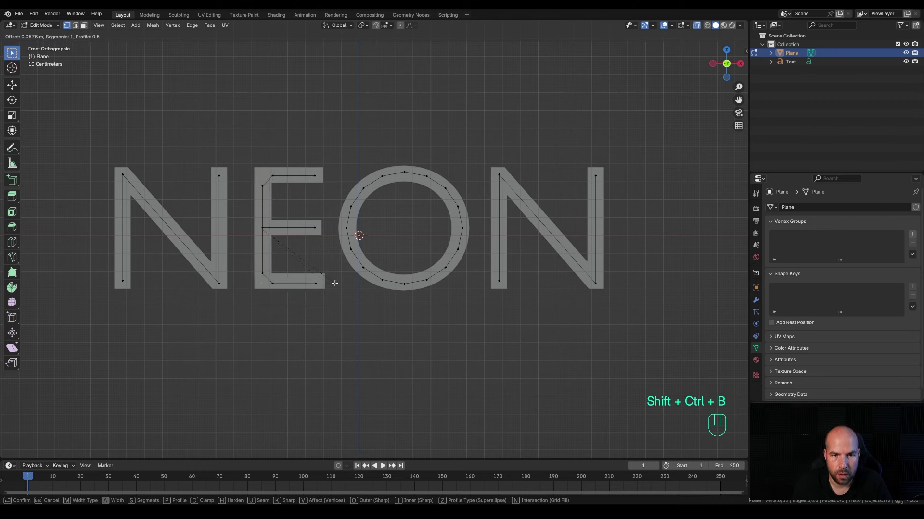
scroll("up", 3)
scroll("up", 3)
scroll("up", 3)
scroll("down", 3)
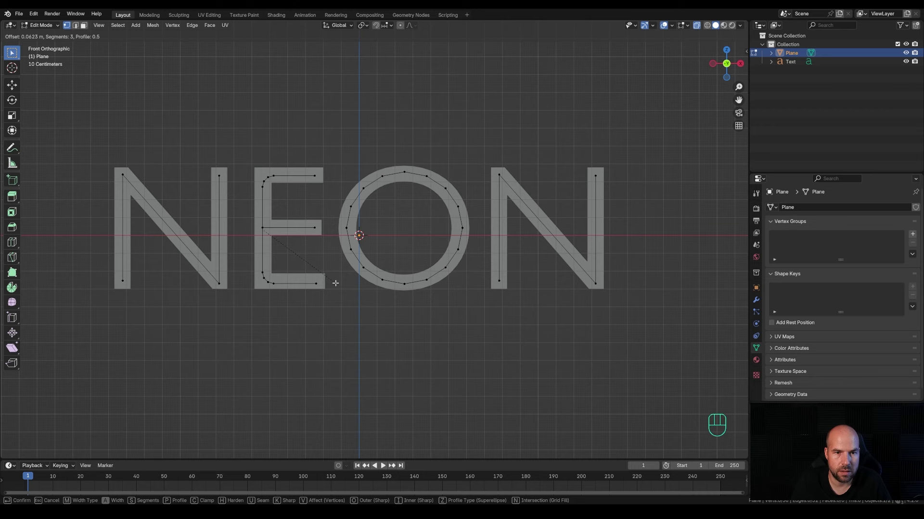
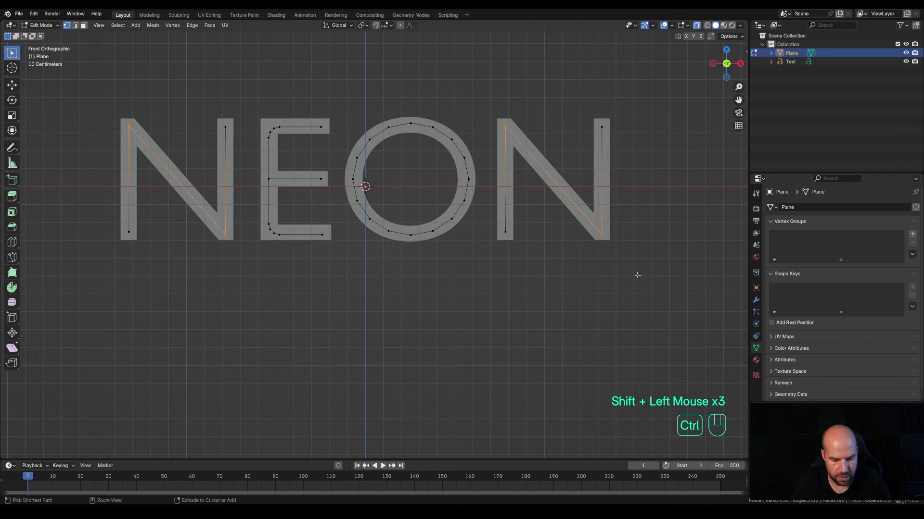
- Bevel the N's sharp corner vertices to round them as well
key("ctrl+shift+b")
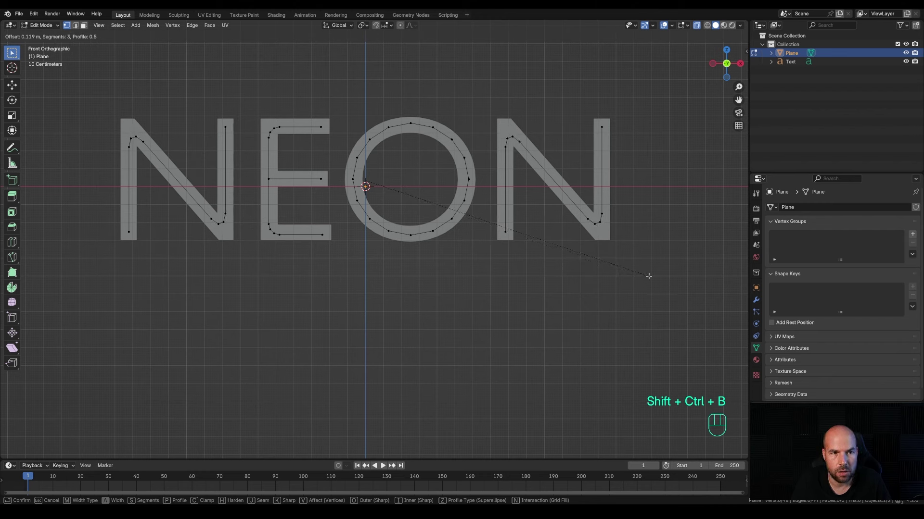
scroll("up", 3)
scroll("down", 3)
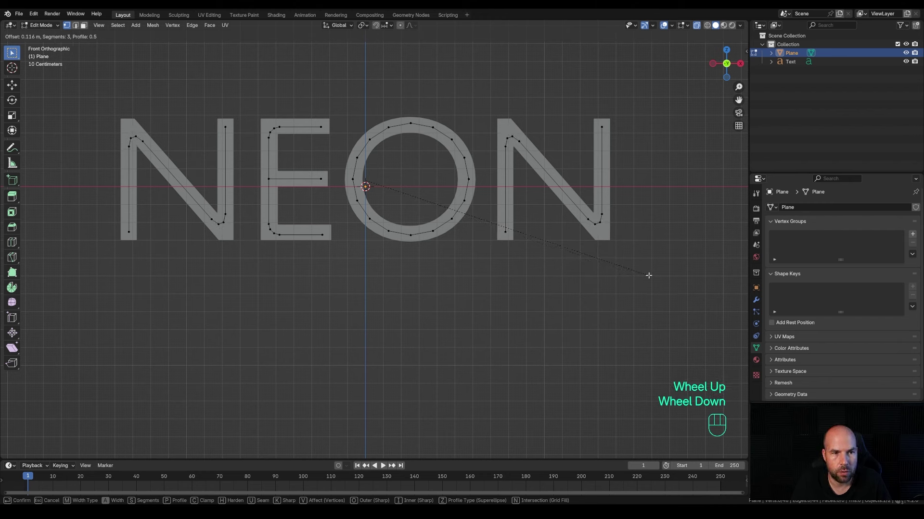
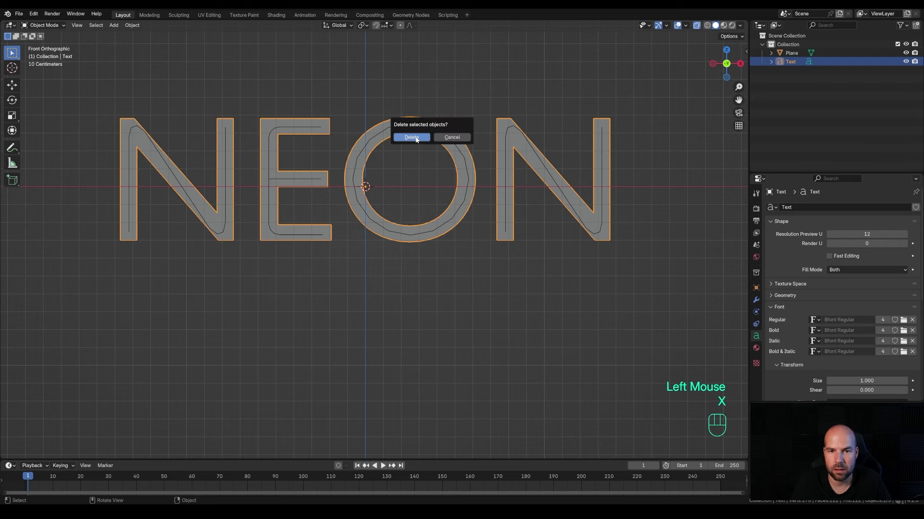
- Confirm deleting the original NEON text object, leaving only the traced lines
left_click(227, 166)
left_click_drag(343, 195, 358, 211)
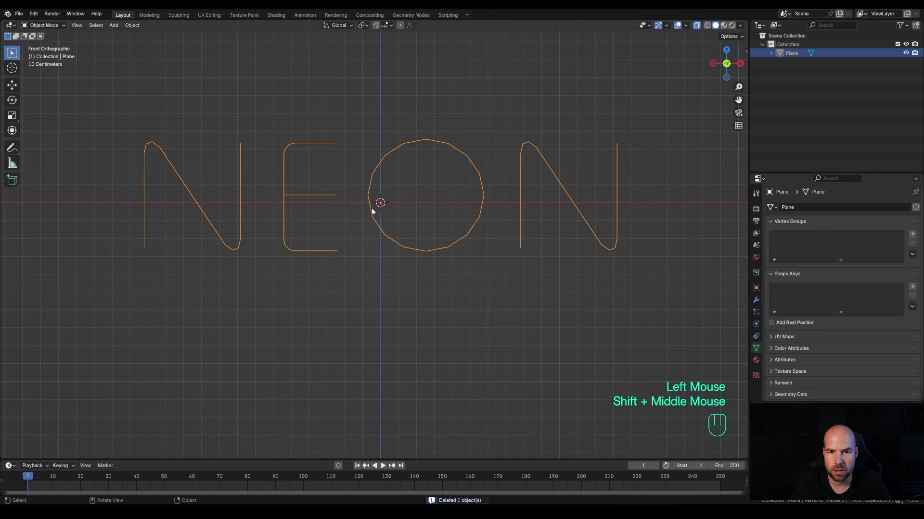
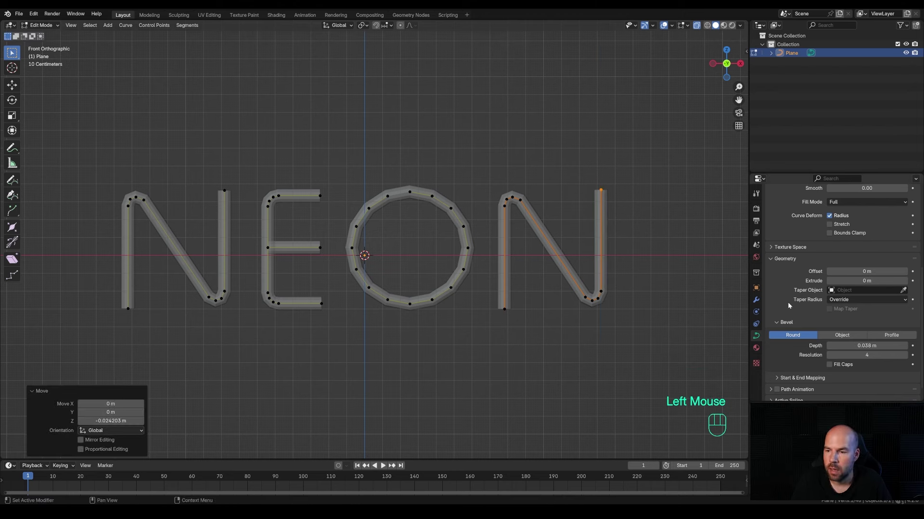
- Fill the tube end caps, add a level-2 subdivision modifier and shade the tubes smooth
left_click(830, 366)
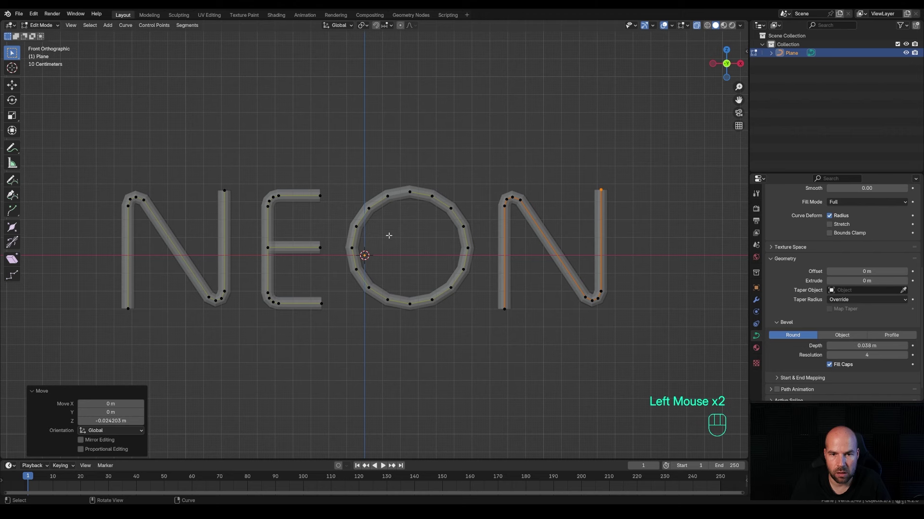
key("Tab")
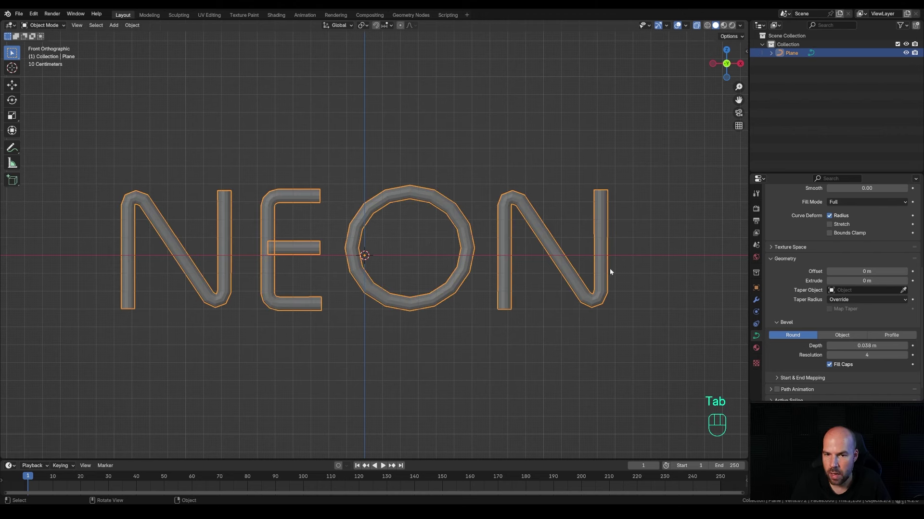
key("ctrl+1")
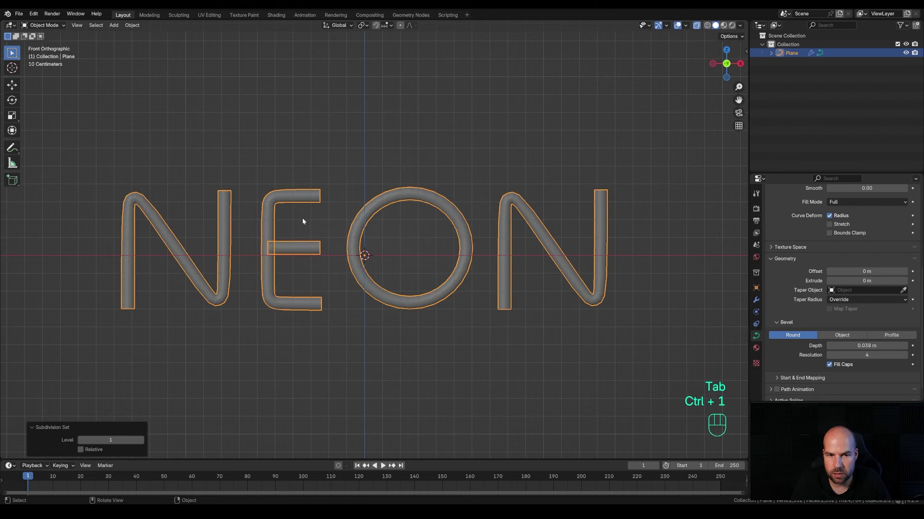
key("ctrl+2")
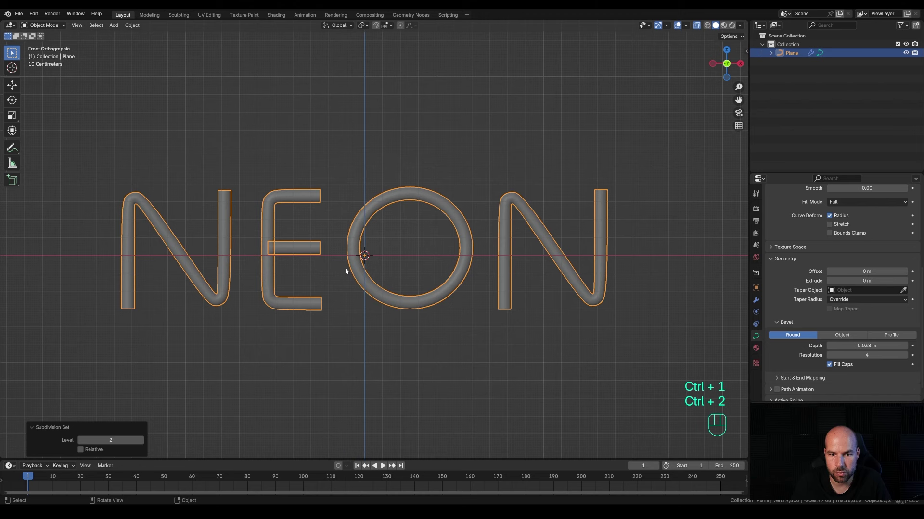
left_click_drag(355, 236, 312, 215)
left_click(757, 299)
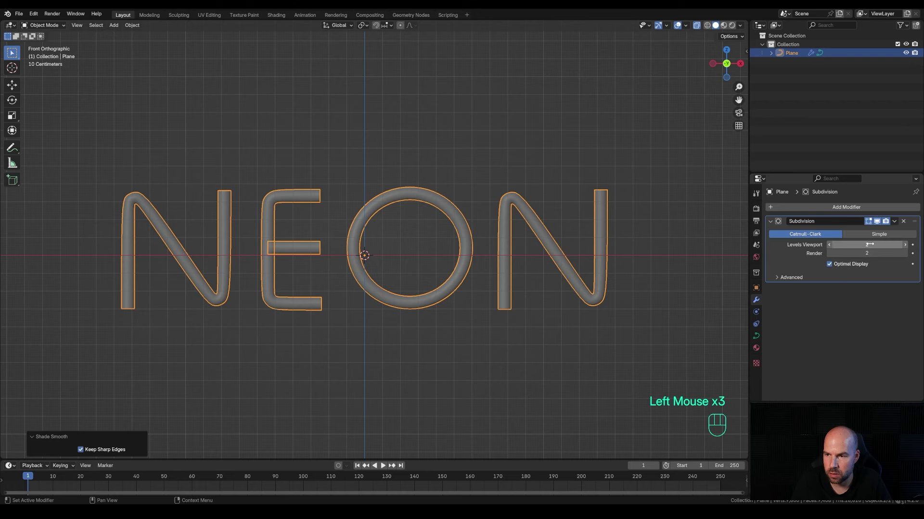
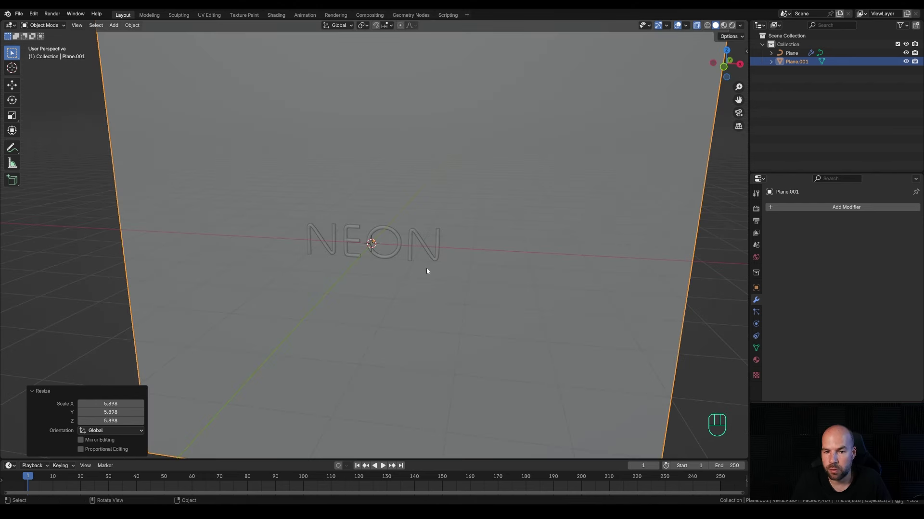
- Add a camera, clear its rotation and position it in front of the wall
key("shift+a")
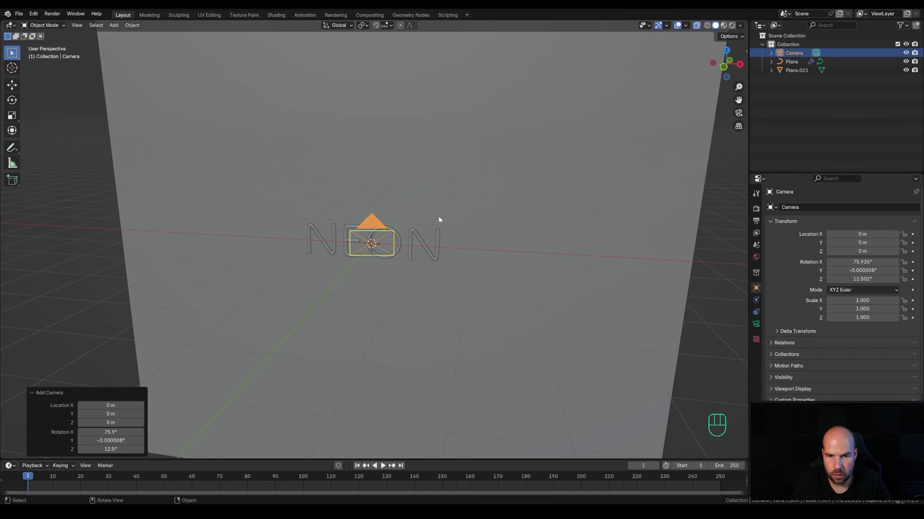
key("alt+r")
middle_click(506, 263)
key("g")
key("y")
left_click(321, 298)
- Rotate the camera 90° on X to face the NEON letters and look through it
key("r")
key("x")
key("KP_9")
key("KP_0")
key("KP_Enter")
key("KP_0")
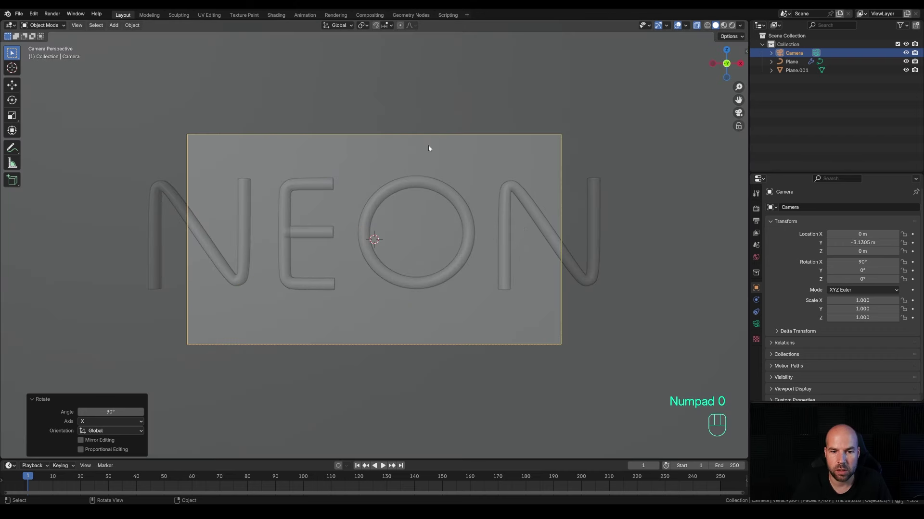
- Dolly the camera back along its depth axis until the whole word fits in frame
key("g")
key("z")
key("z")
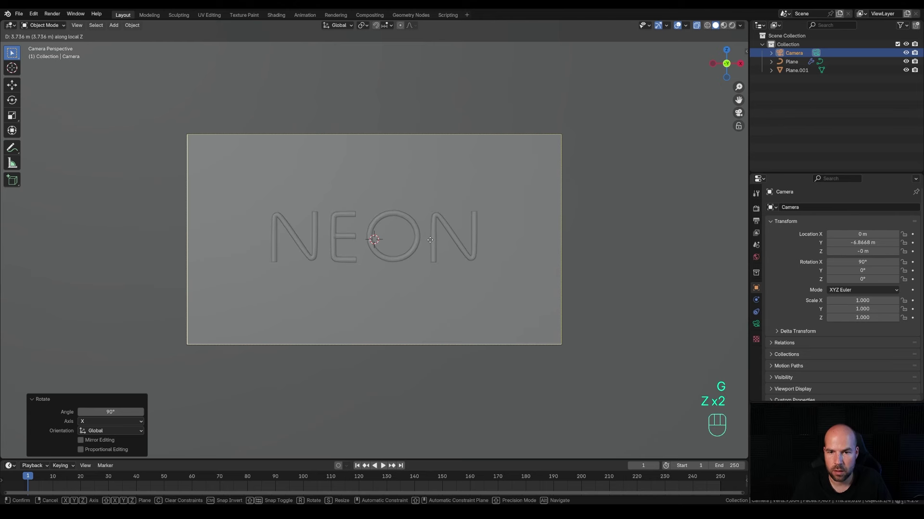
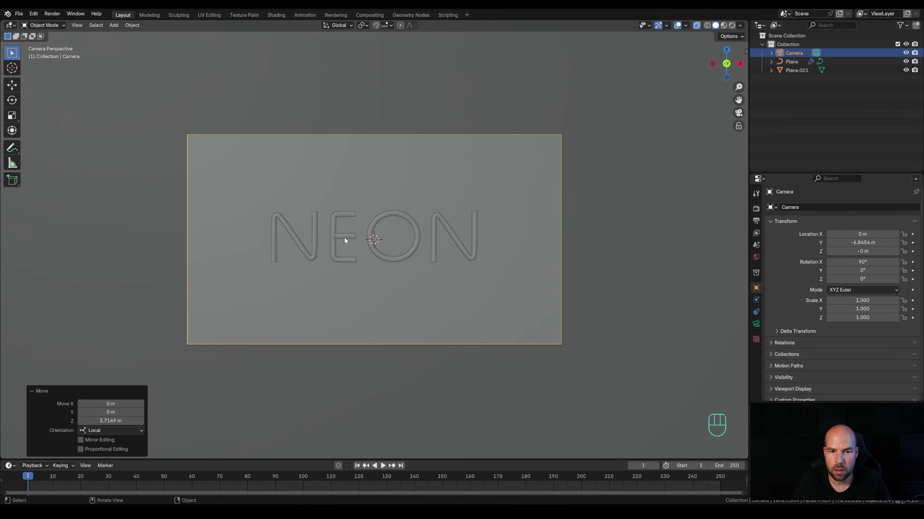
scroll("up", 3)
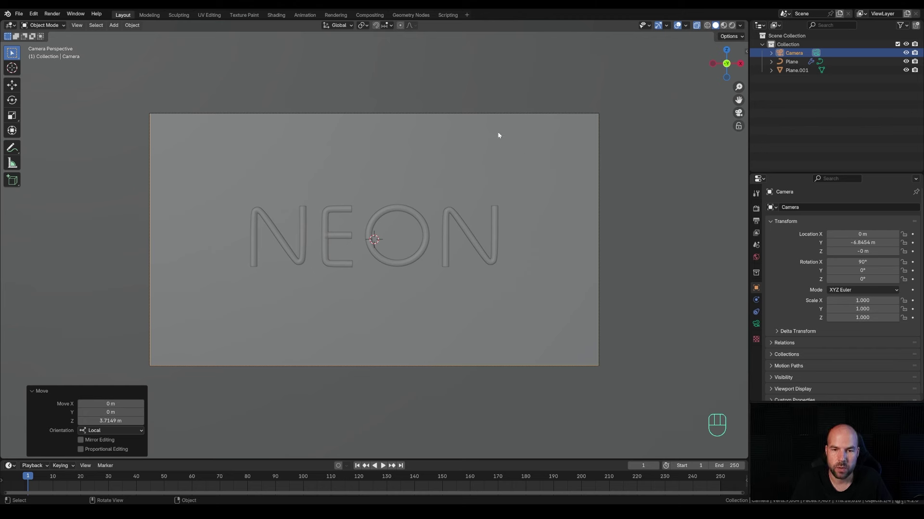
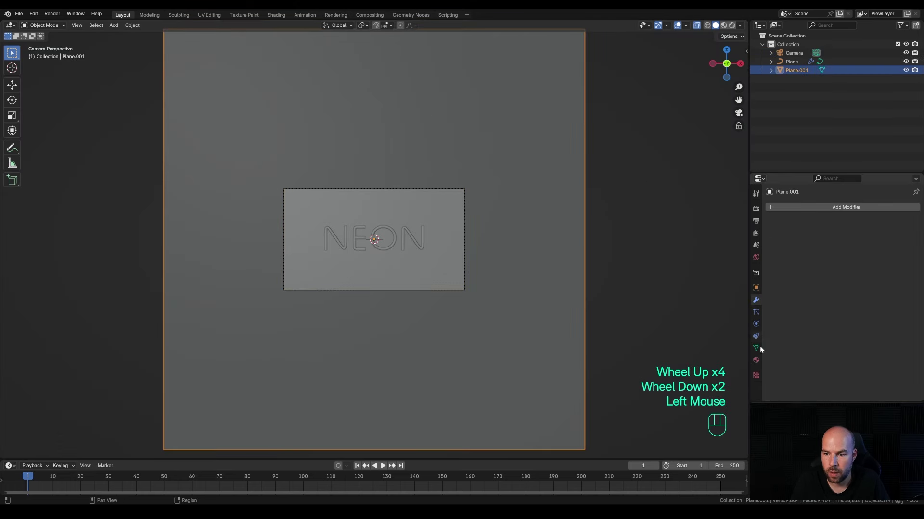
- Show the wall plane's material properties to start the Brick material
left_click(756, 362)
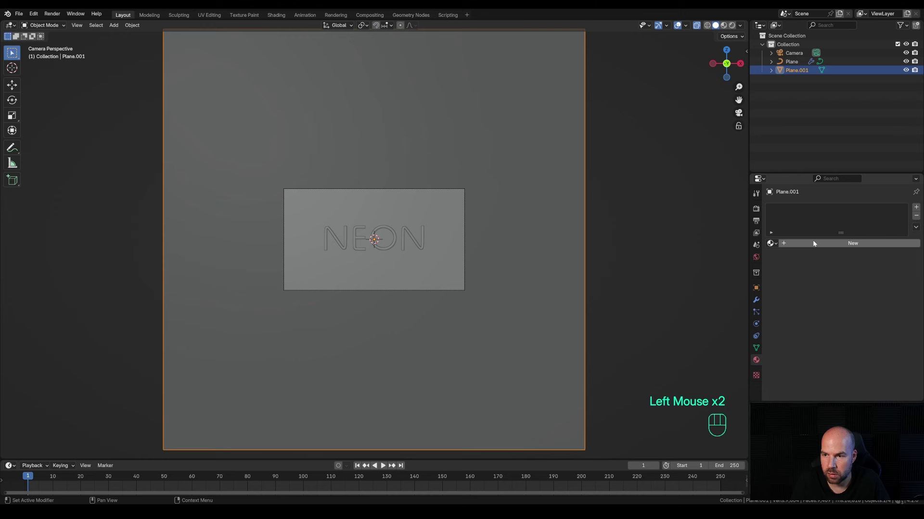
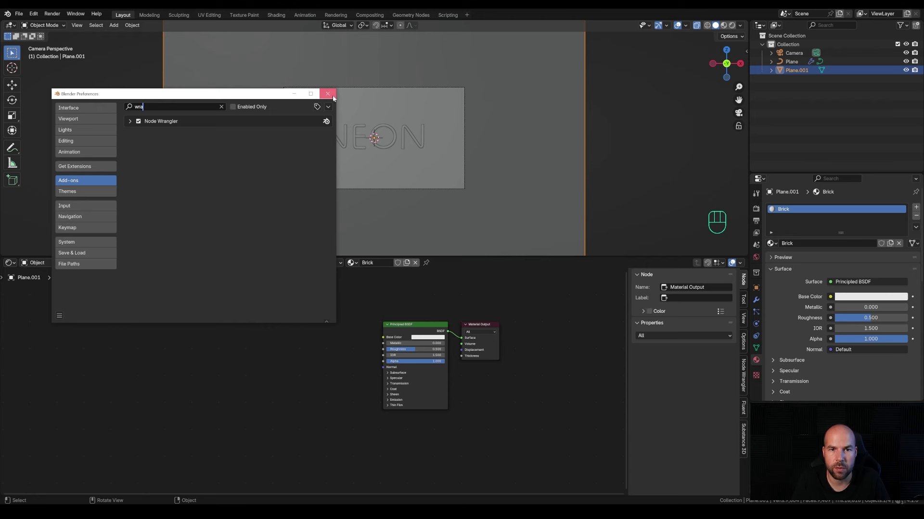
- Load the Poly Haven brick texture set onto the Principled BSDF and arrange the node tree
left_click(404, 329)
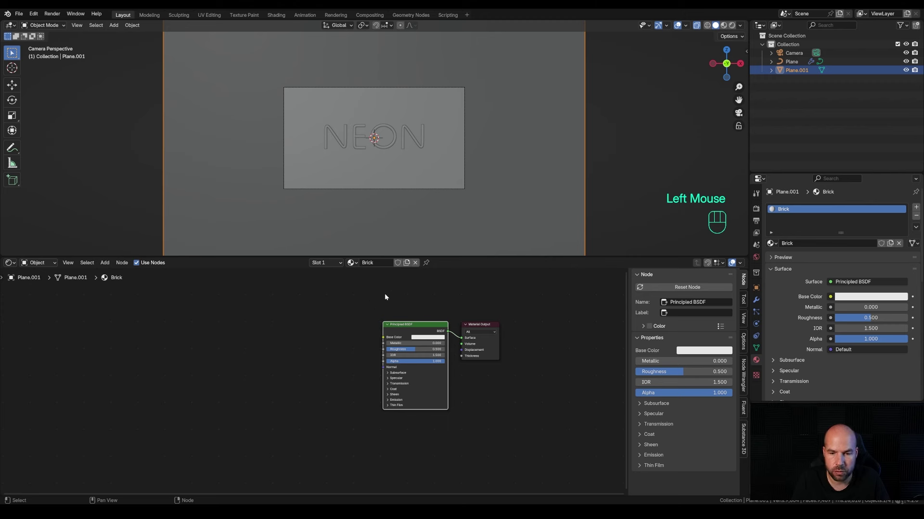
left_click(421, 328)
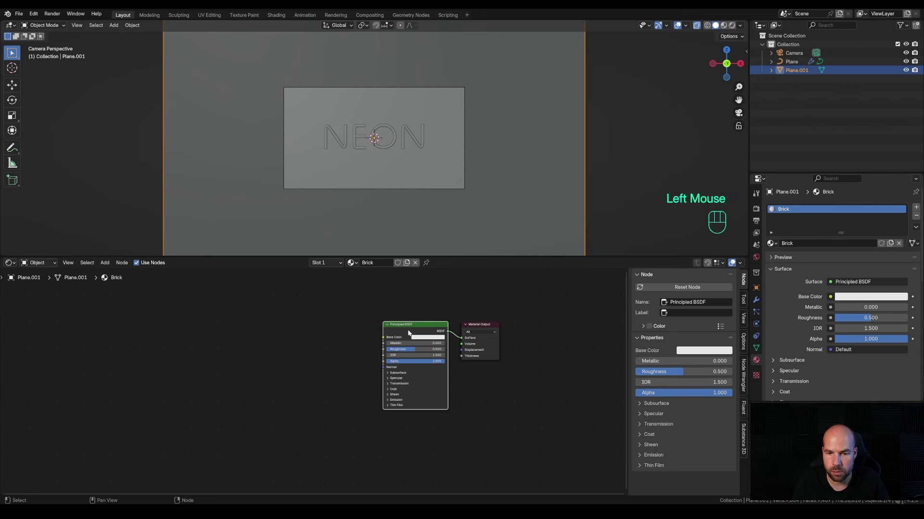
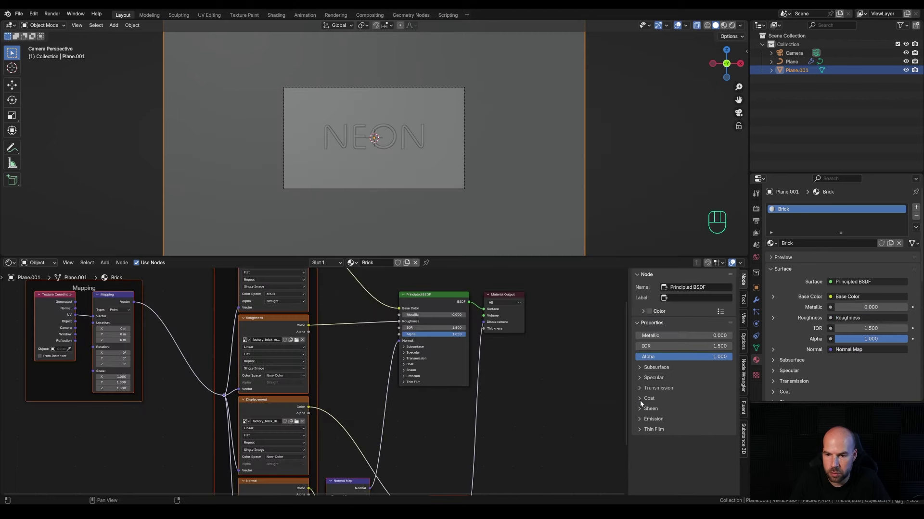
scroll("down", 3)
middle_click(304, 338)
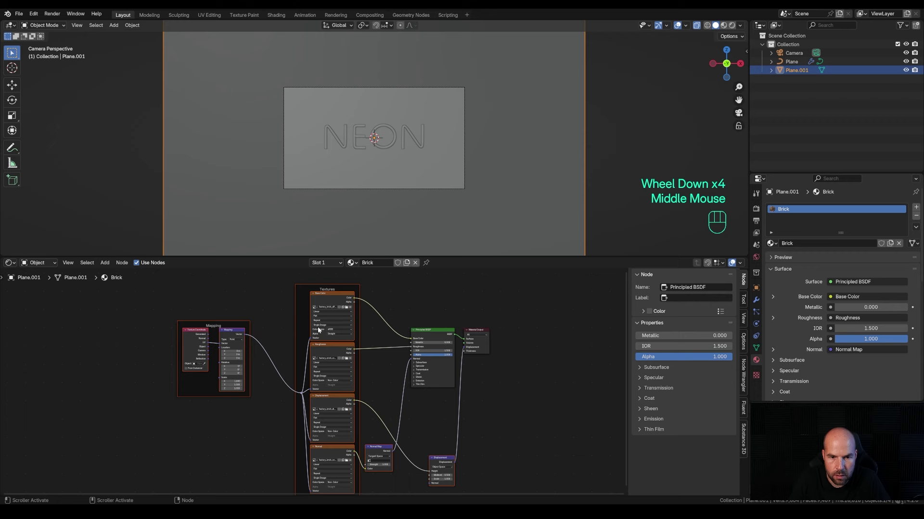
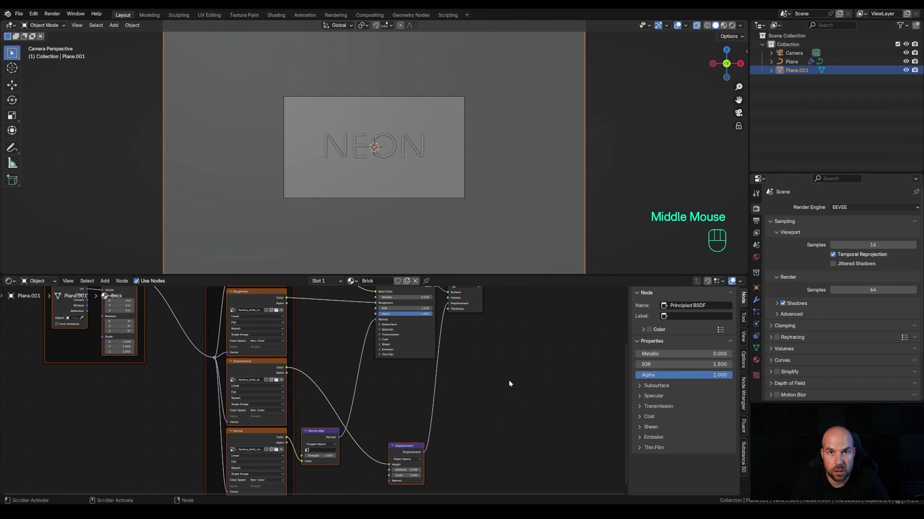
middle_click(514, 337)
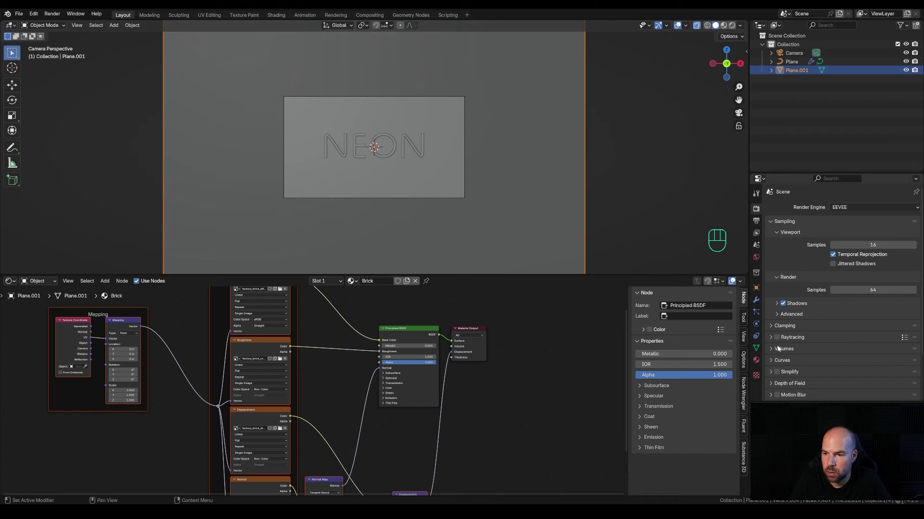
left_click(779, 339)
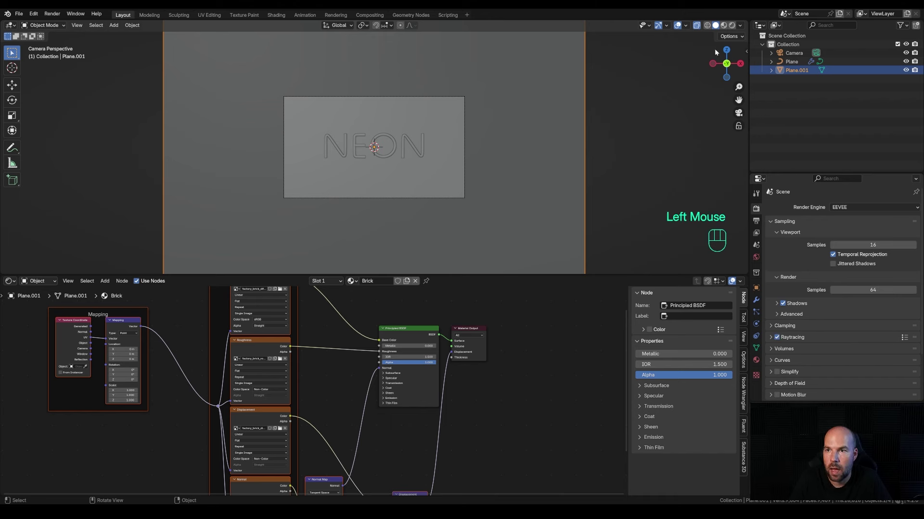
- Check the brick wall in the viewport shading and save the project
key("z")
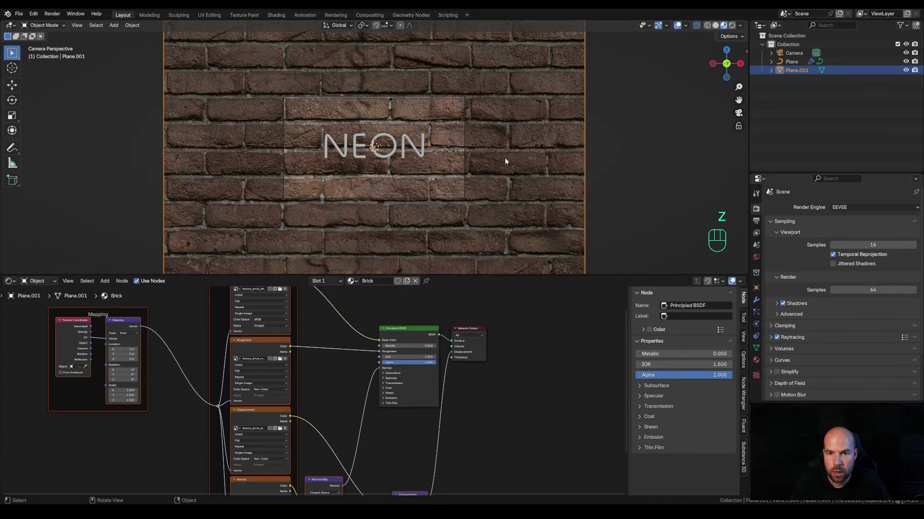
left_click_drag(502, 155, 471, 163)
scroll("down", 3)
left_click_drag(458, 149, 446, 167)
scroll("up", 3)
left_click_drag(540, 182, 528, 181)
scroll("down", 3)
middle_click(480, 156)
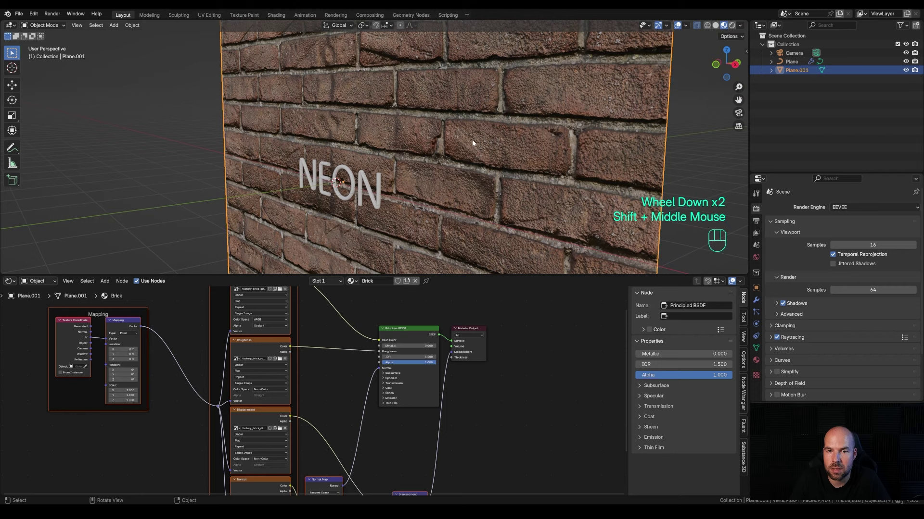
key("ctrl+s")
- Subdivide the wall plane's mesh once in Edit Mode and return to Object Mode
key("Tab")
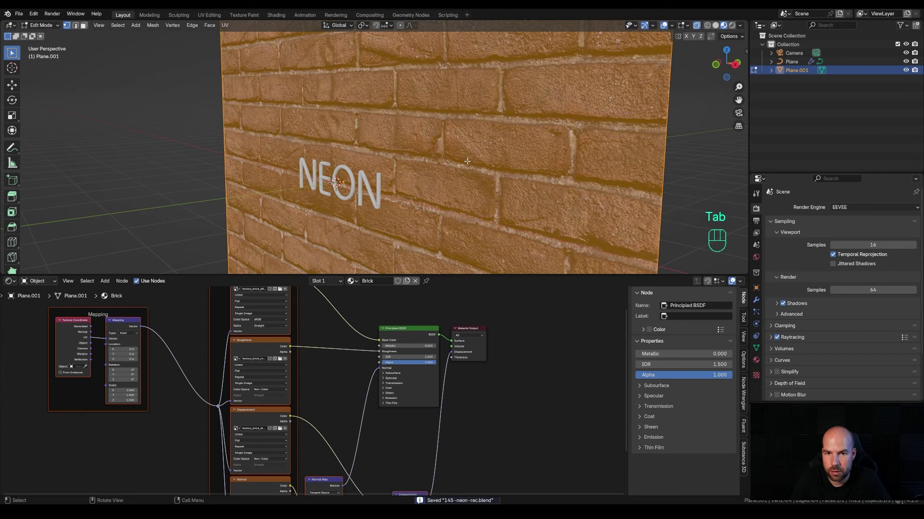
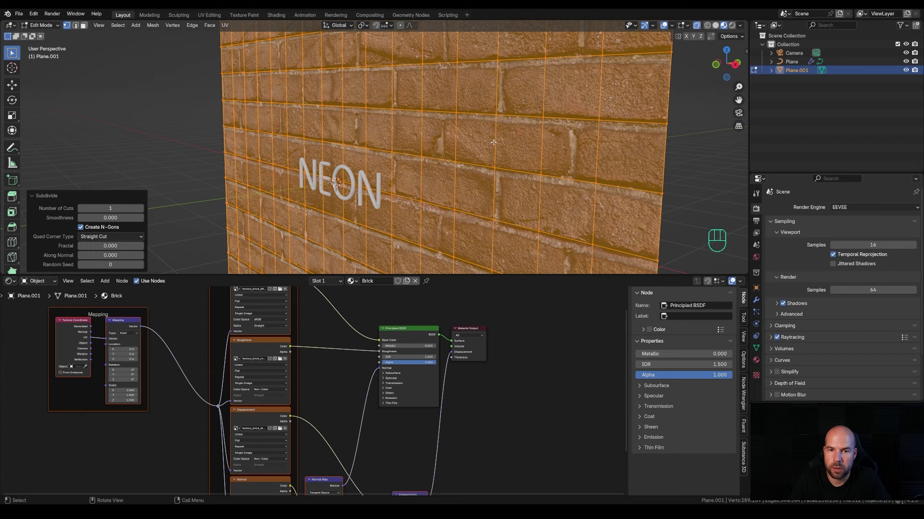
key("Tab")
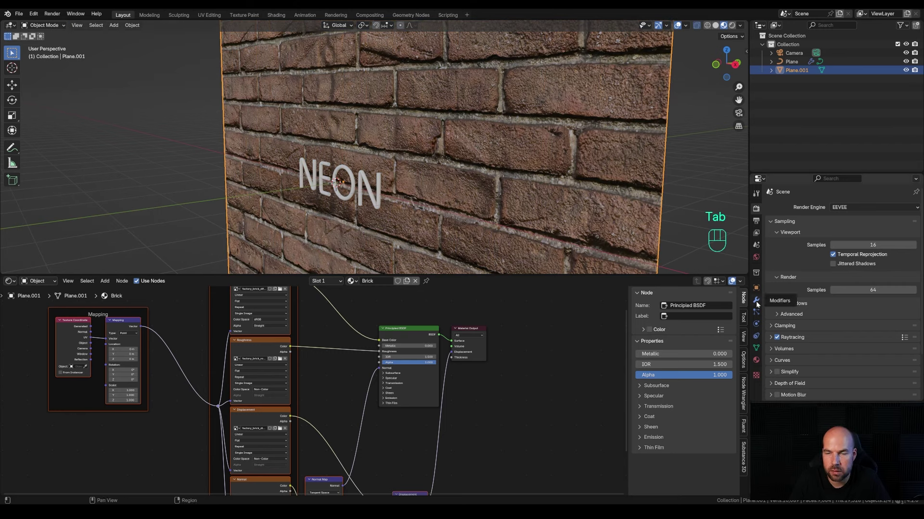
- Add a Simple Subdivision Surface modifier at level 5 viewport and render, optimal display off
left_click(758, 303)
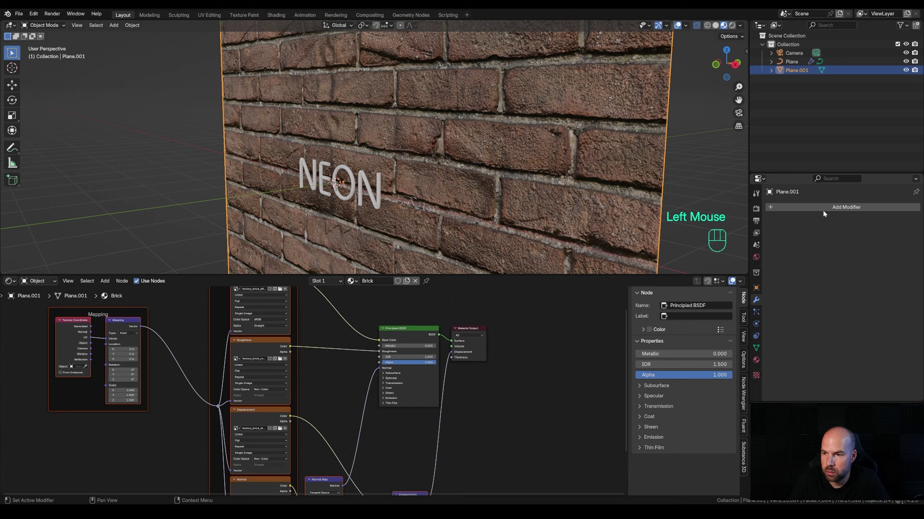
left_click_drag(824, 210, 875, 352)
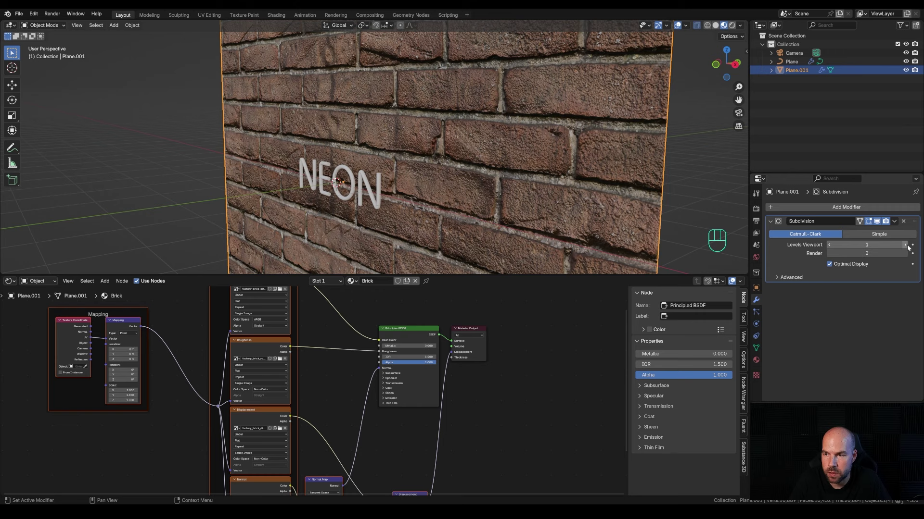
left_click(889, 237)
right_click(890, 237)
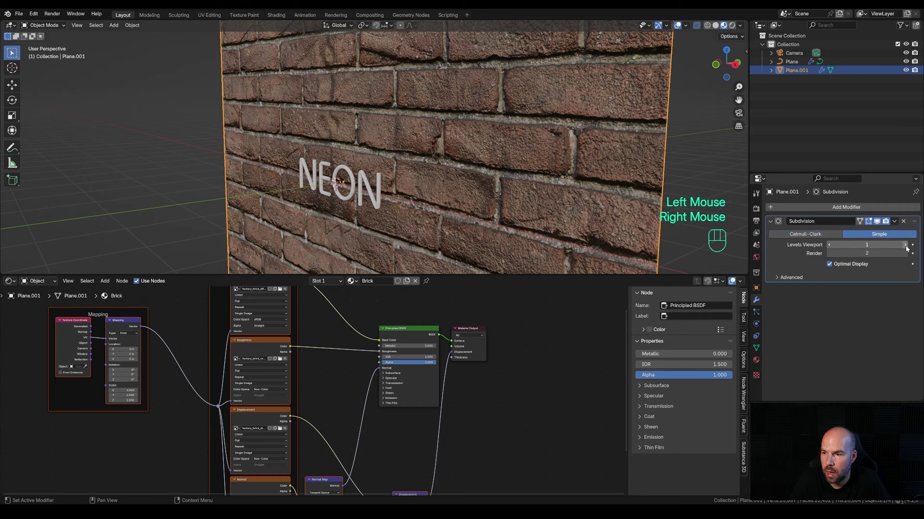
left_click(908, 247)
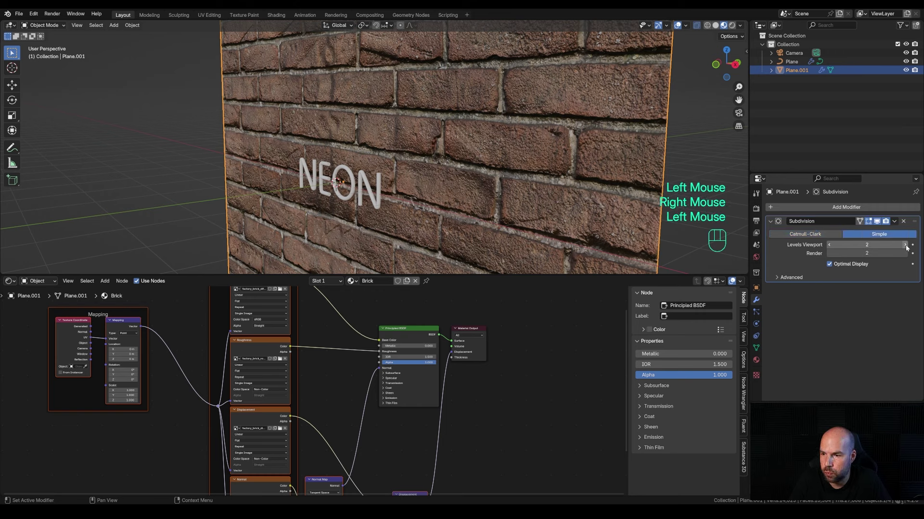
left_click(832, 265)
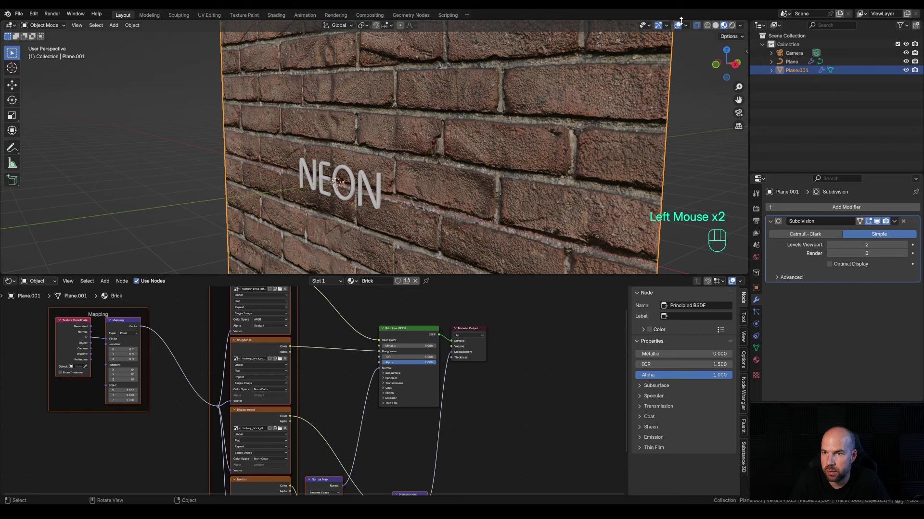
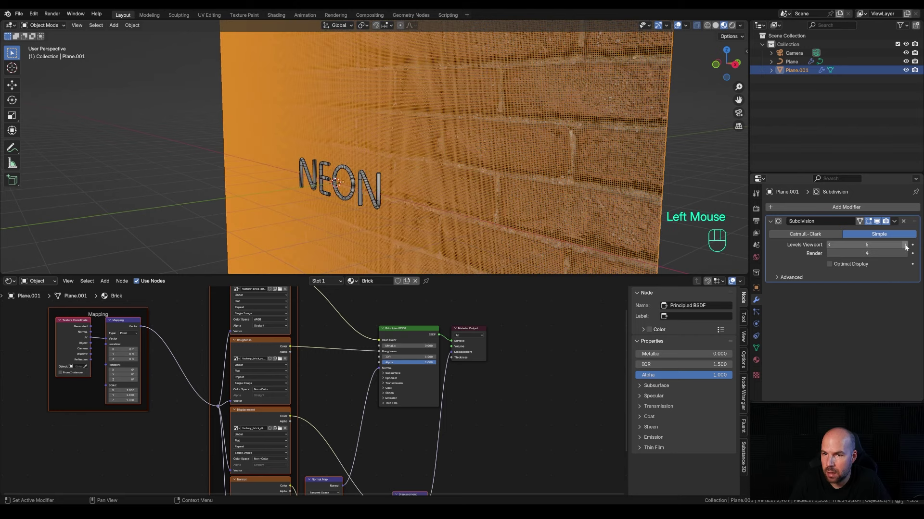
left_click(907, 254)
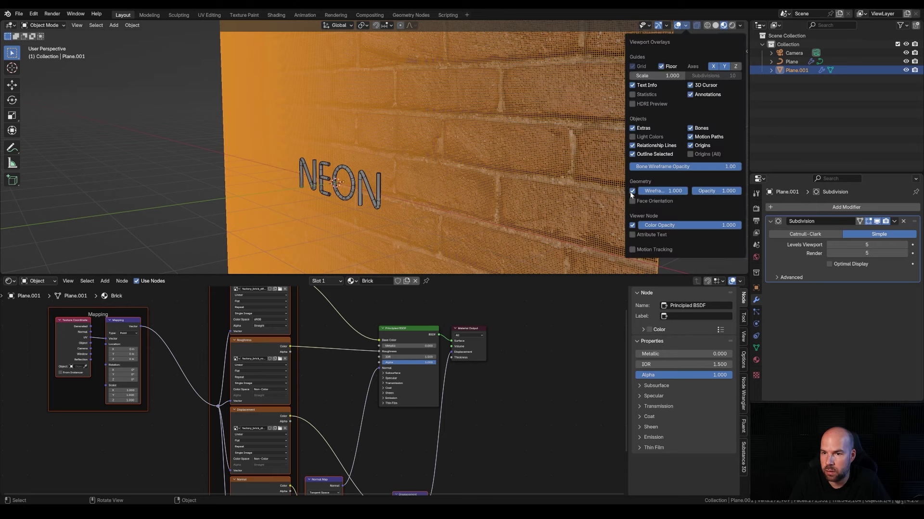
- Adjust viewport overlays and view the wall and letters edge-on
left_click(546, 175)
left_click_drag(600, 184, 593, 179)
scroll("up", 3)
middle_click(526, 166)
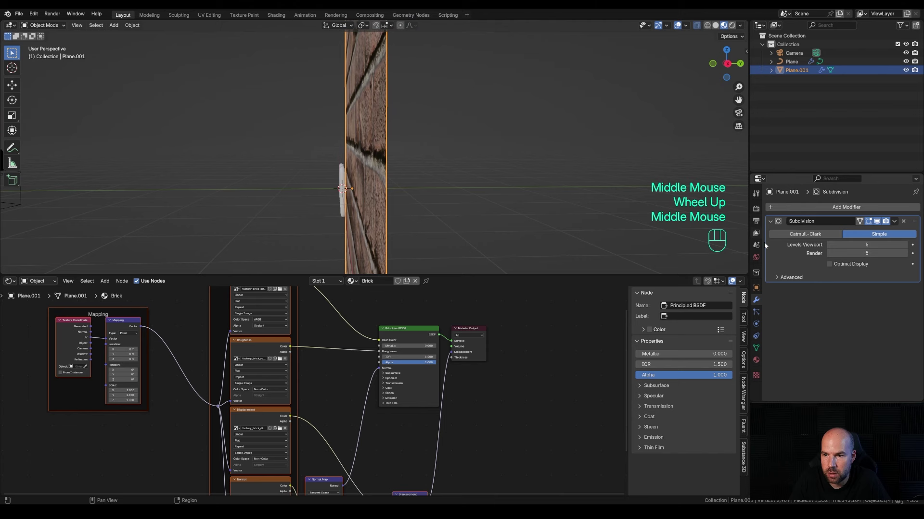
- Change the Brick material's displacement from Bump Only to Displacement and Bump
left_click(758, 363)
scroll("down", 3)
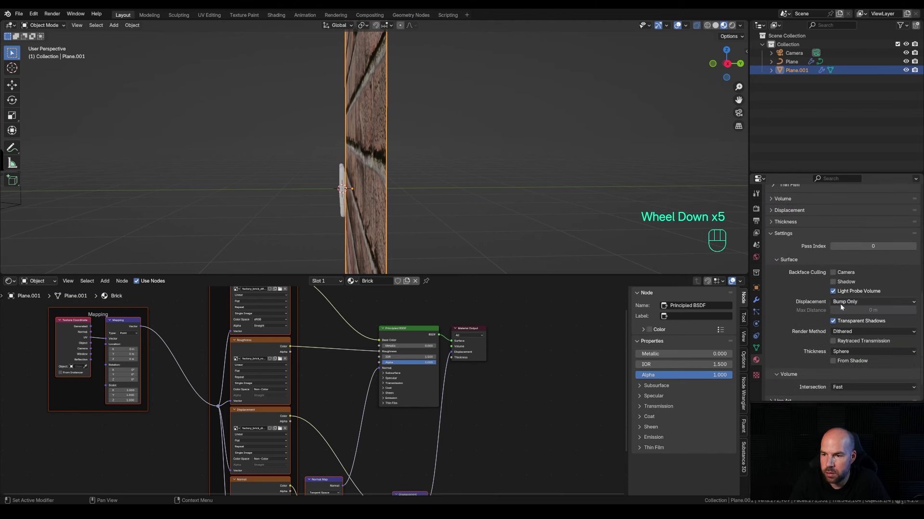
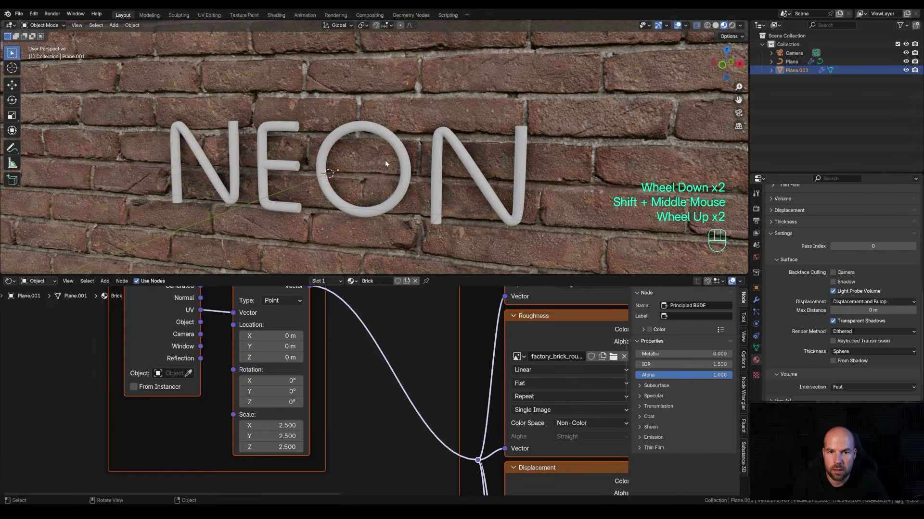
left_click(757, 207)
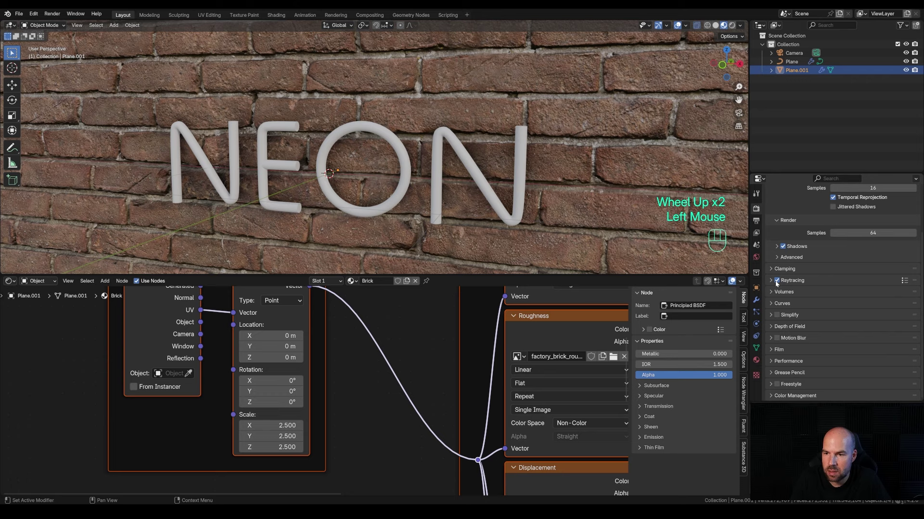
left_click(777, 280)
left_click(778, 280)
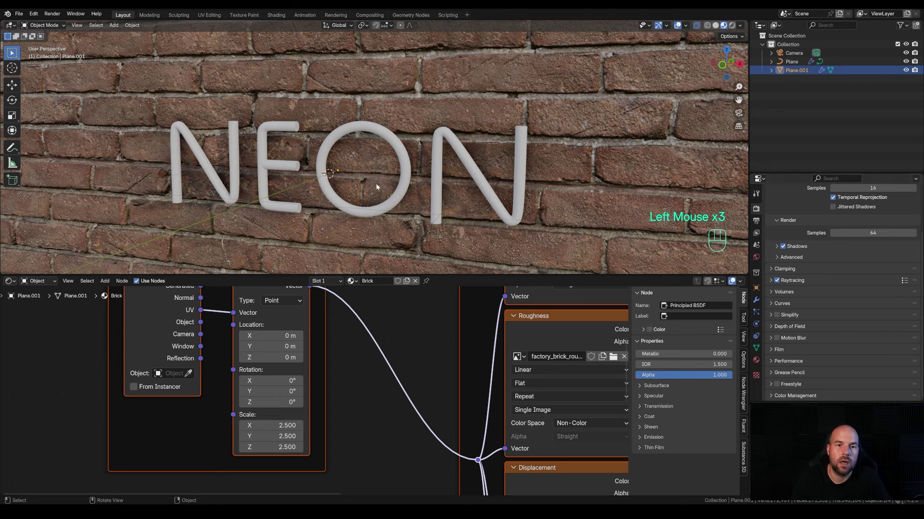
- Inspect the raised brick wall behind the NEON lettering
middle_click(394, 183)
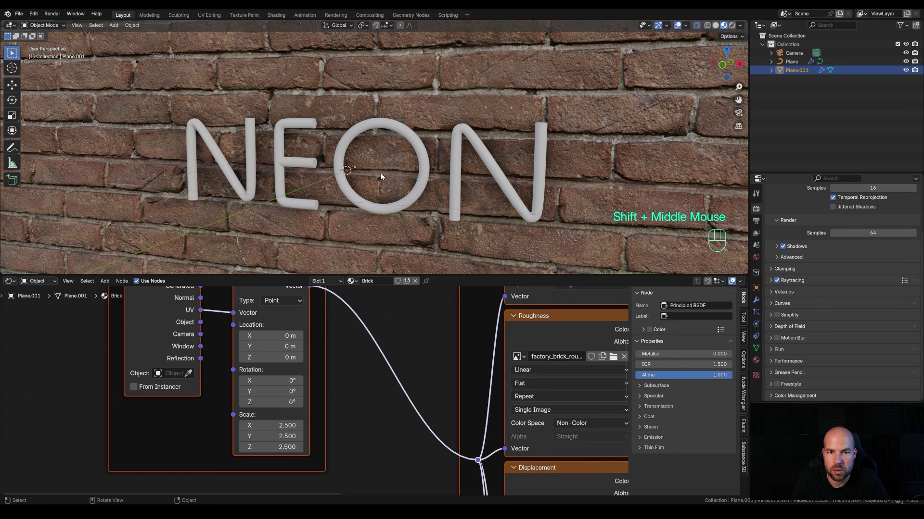
scroll("down", 3)
scroll("up", 3)
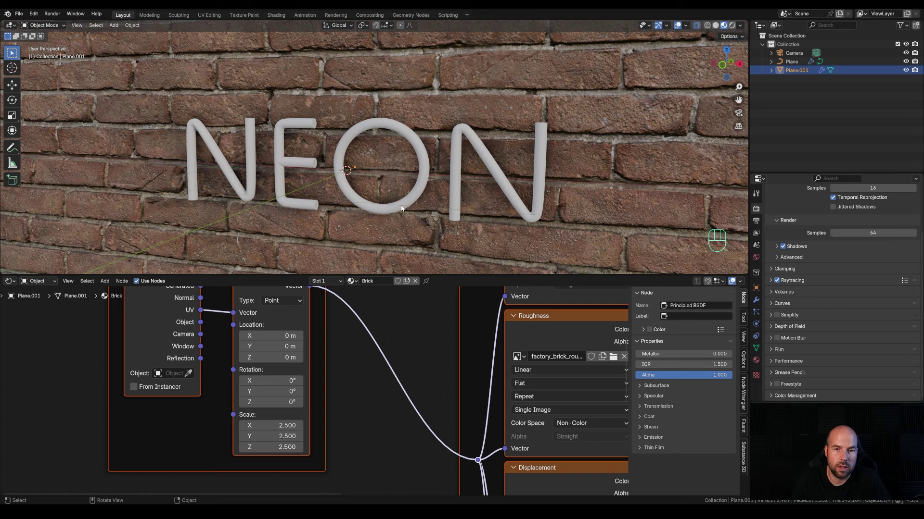
- Create a Neon material on the letter tubes and add a Layer Weight node
left_click(403, 206)
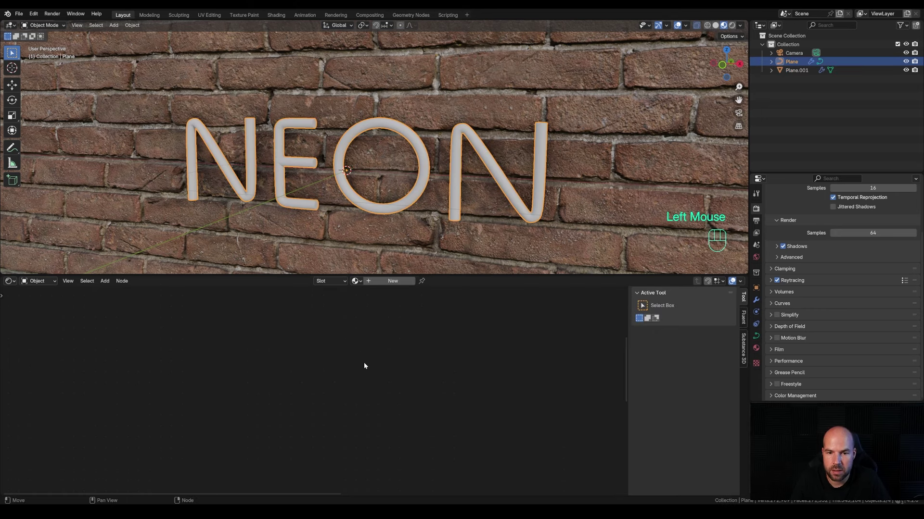
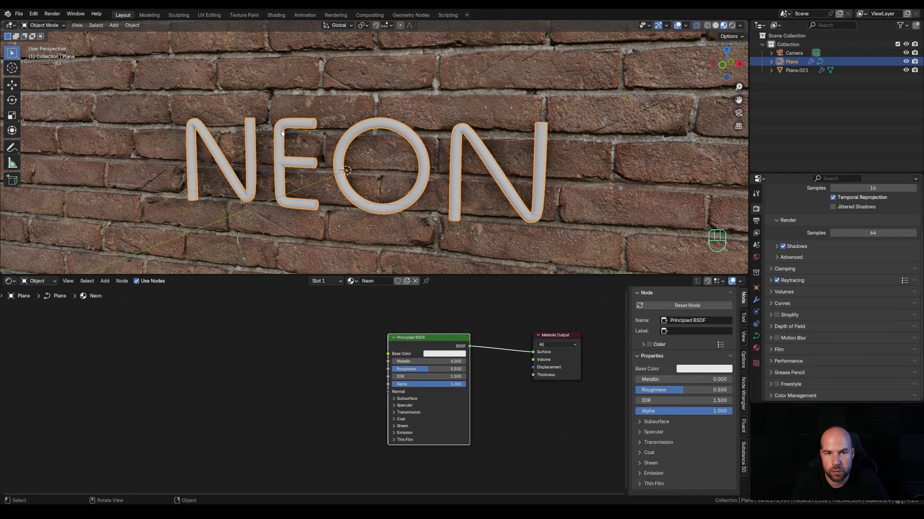
scroll("up", 3)
left_click(209, 365)
key("shift+a")
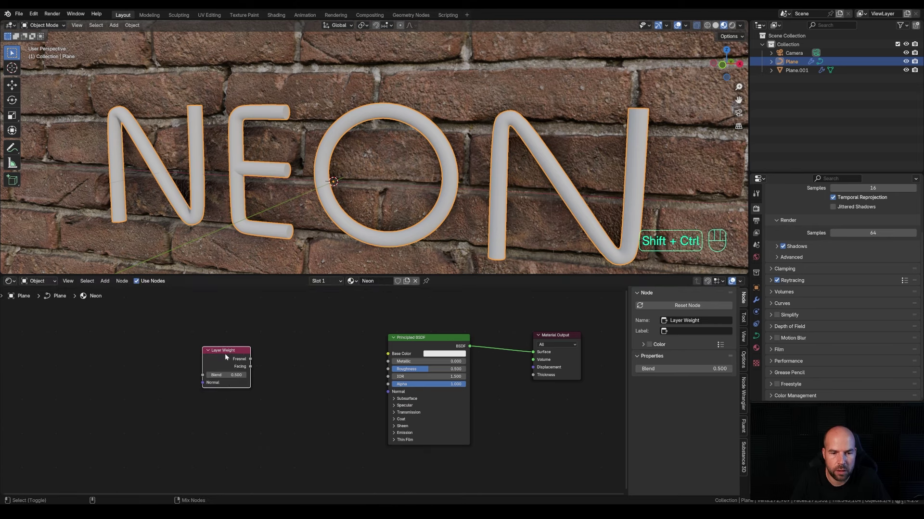
- Compare Fresnel and Facing into Base Color, keep Facing, and move the node left
left_click(227, 356)
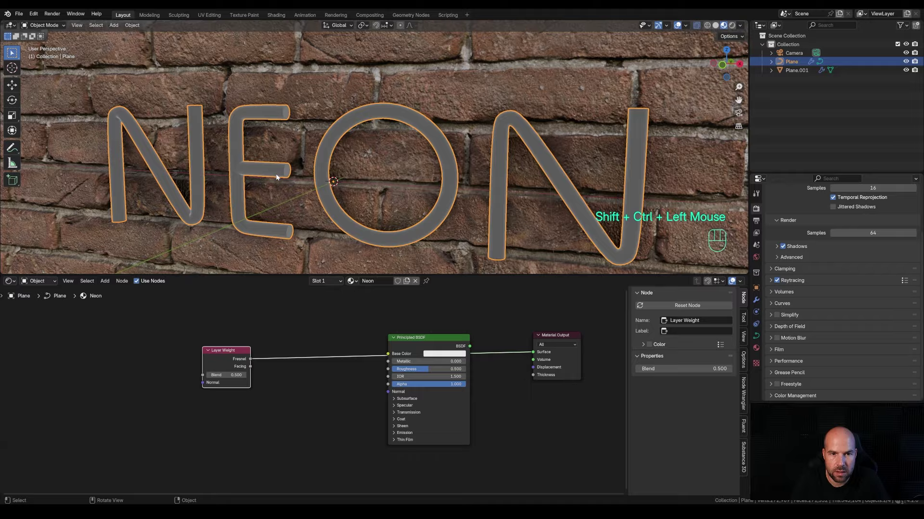
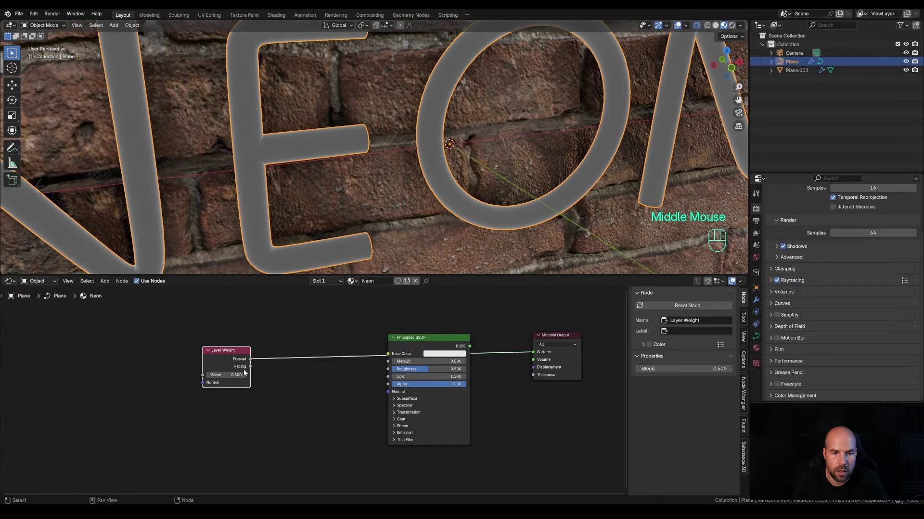
left_click(218, 358)
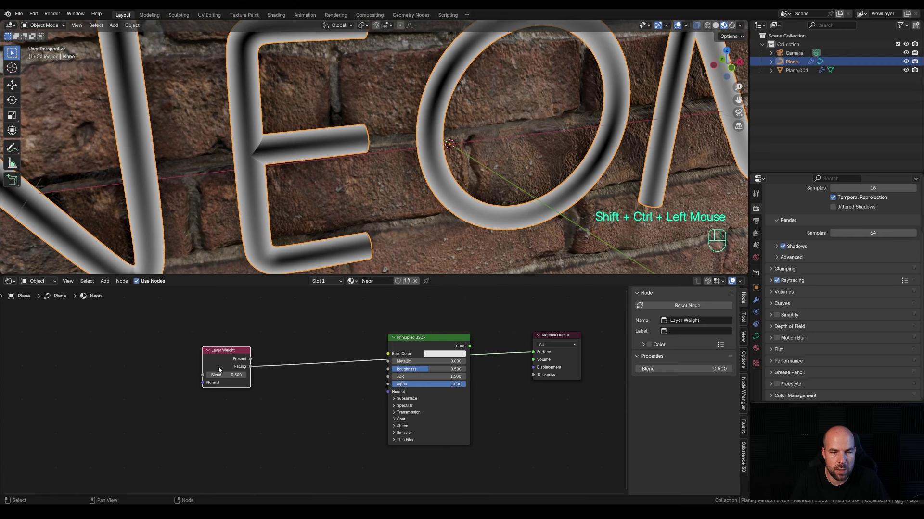
left_click(219, 363)
left_click(222, 364)
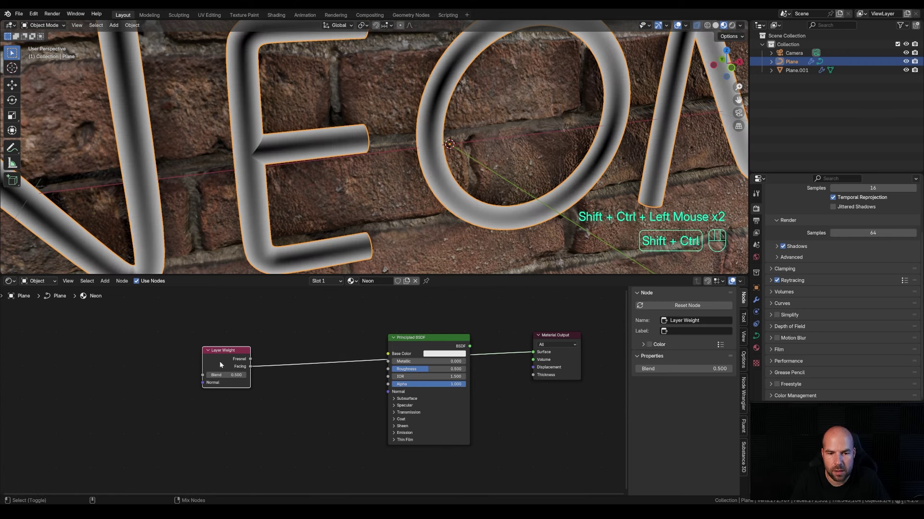
left_click(222, 364)
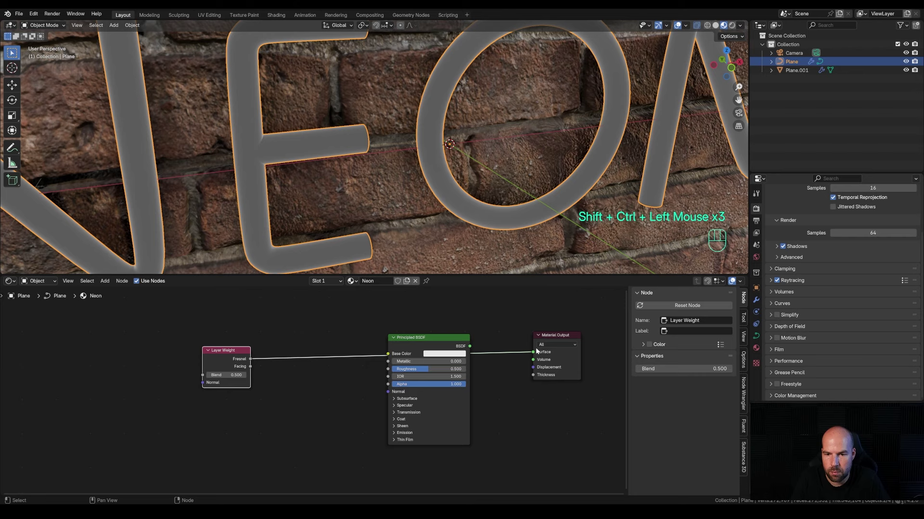
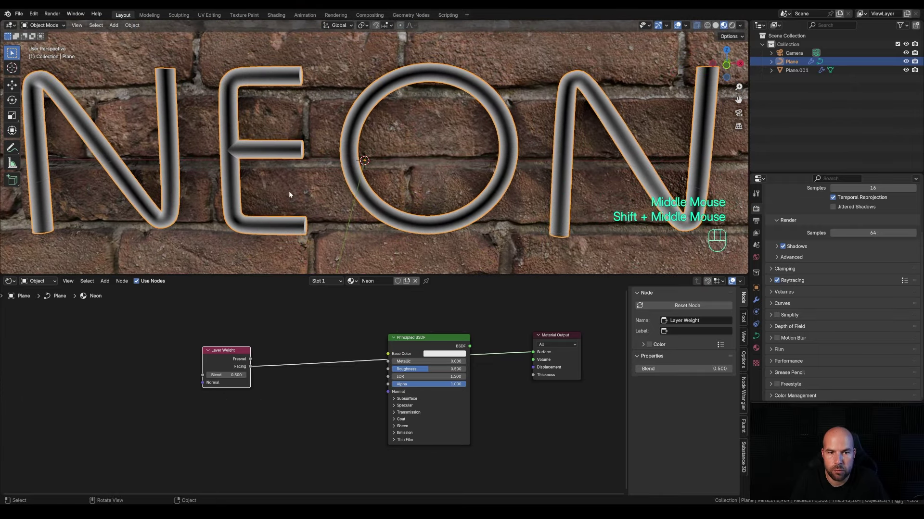
left_click(237, 349)
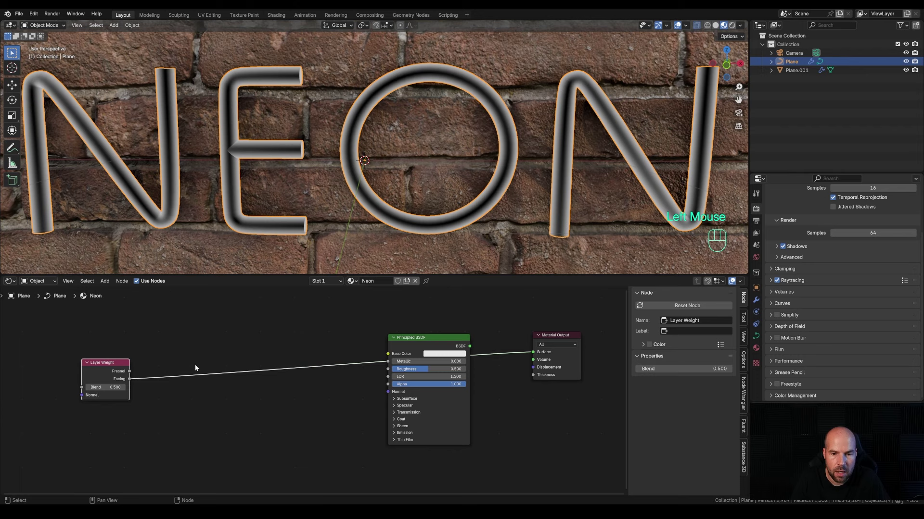
- Give emission the same pink as base colour and feed the Color Ramp into Emission Strength
key("shift+a")
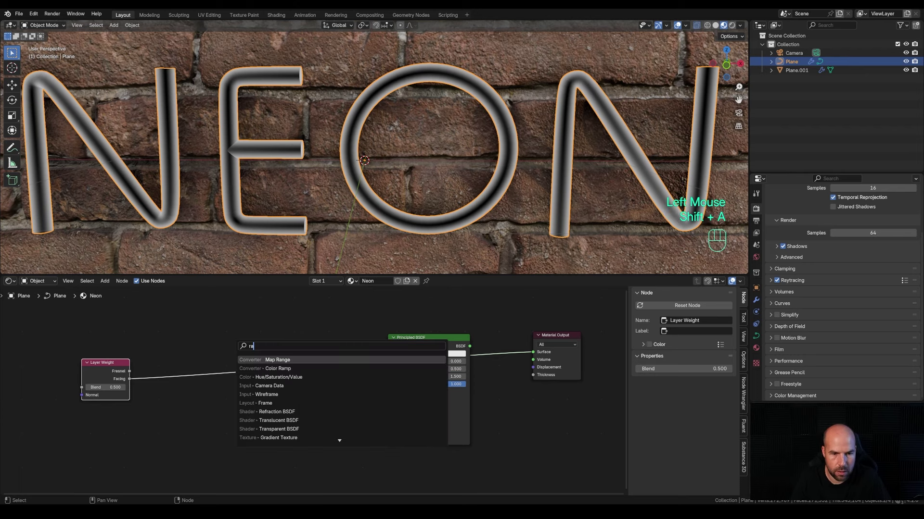
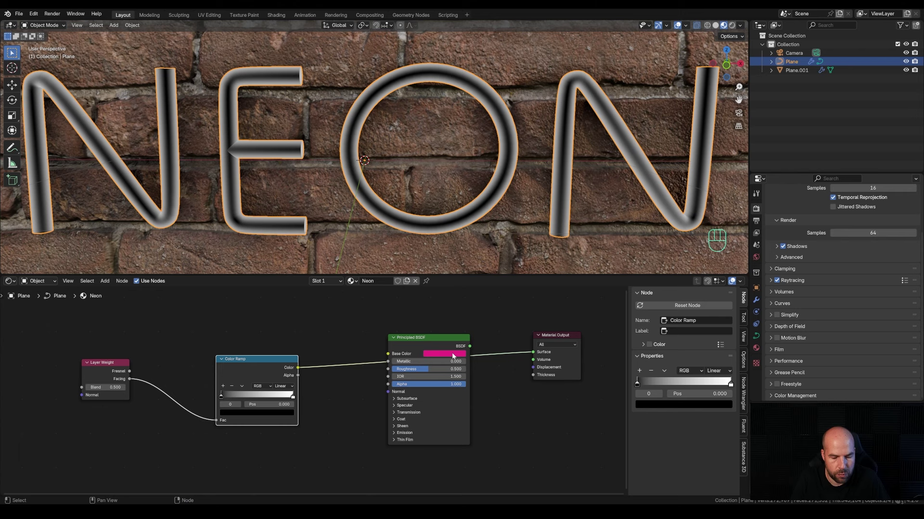
key("ctrl+c")
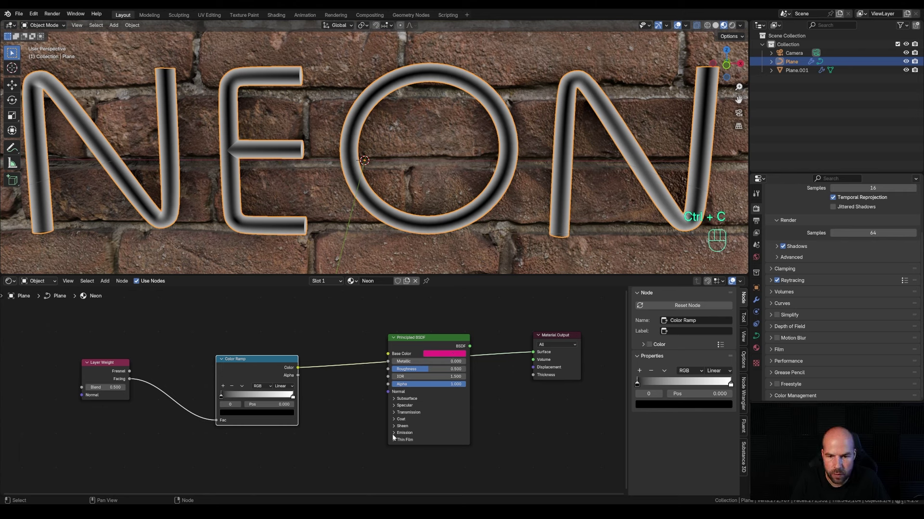
left_click(395, 433)
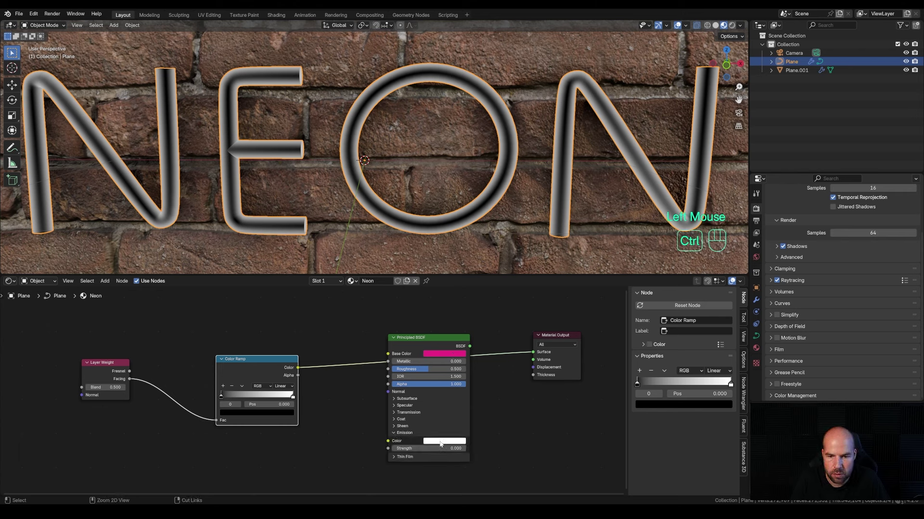
key("ctrl+v")
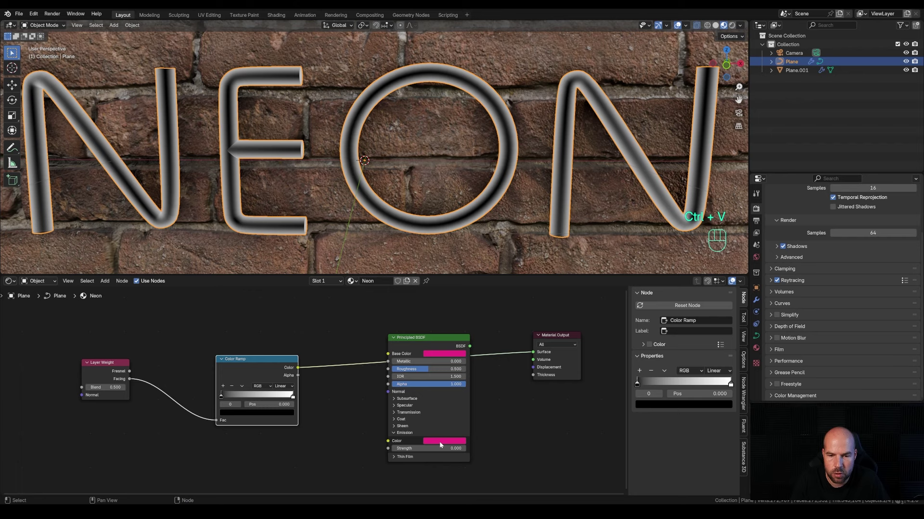
left_click_drag(300, 368, 390, 449)
left_click_drag(470, 344, 535, 352)
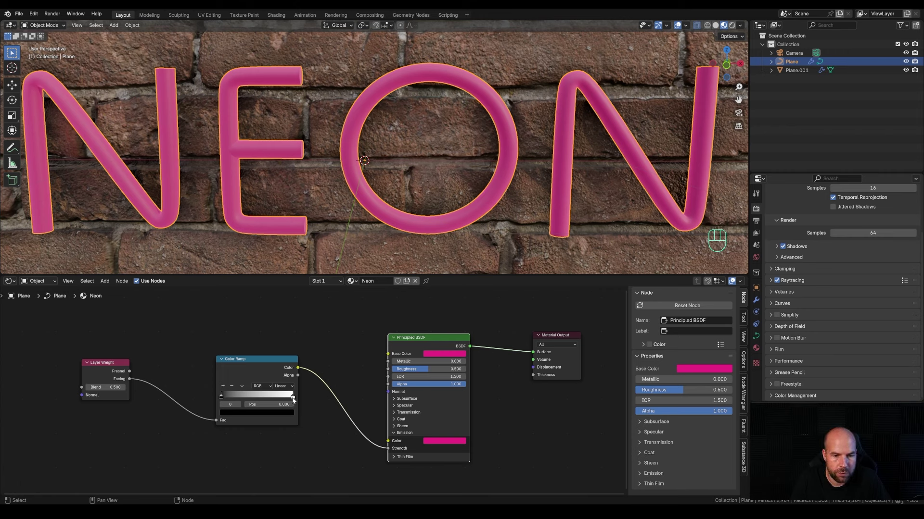
- Invert and reposition the emission-strength ramp stops so the tubes glow pale pink
left_click(295, 398)
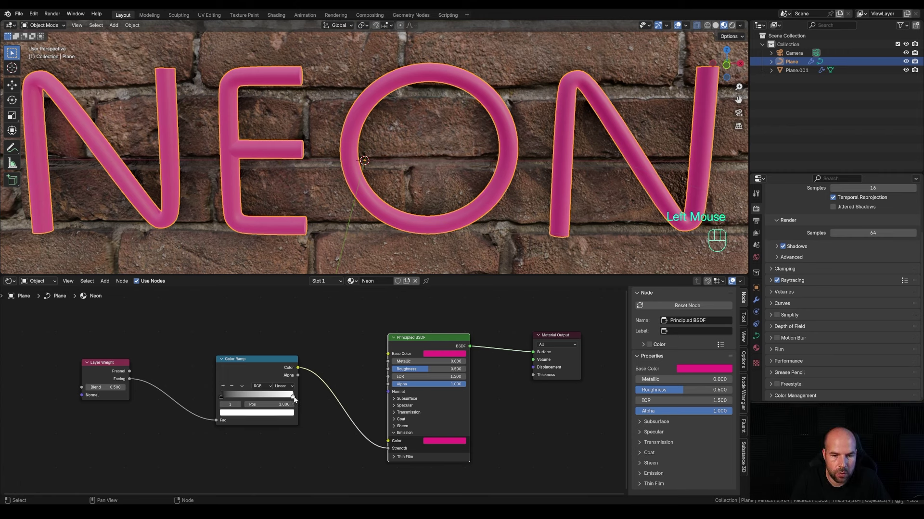
left_click(264, 415)
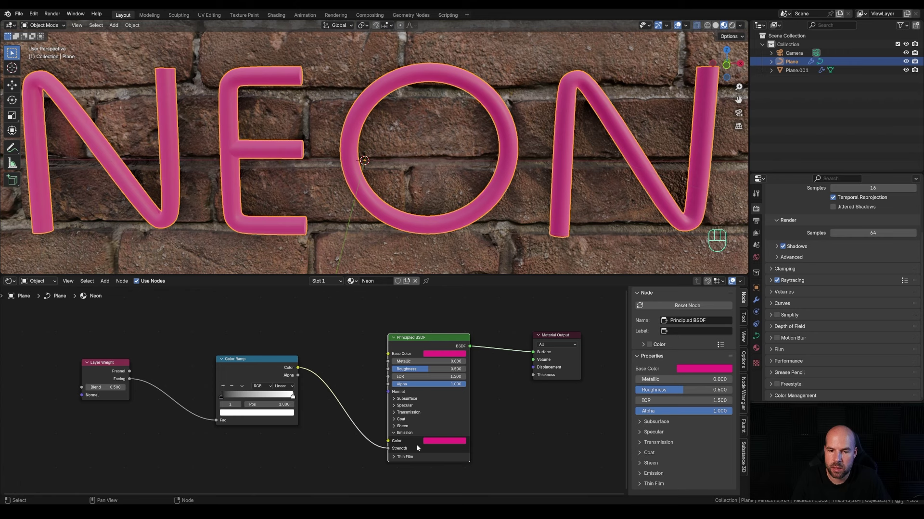
left_click(279, 414)
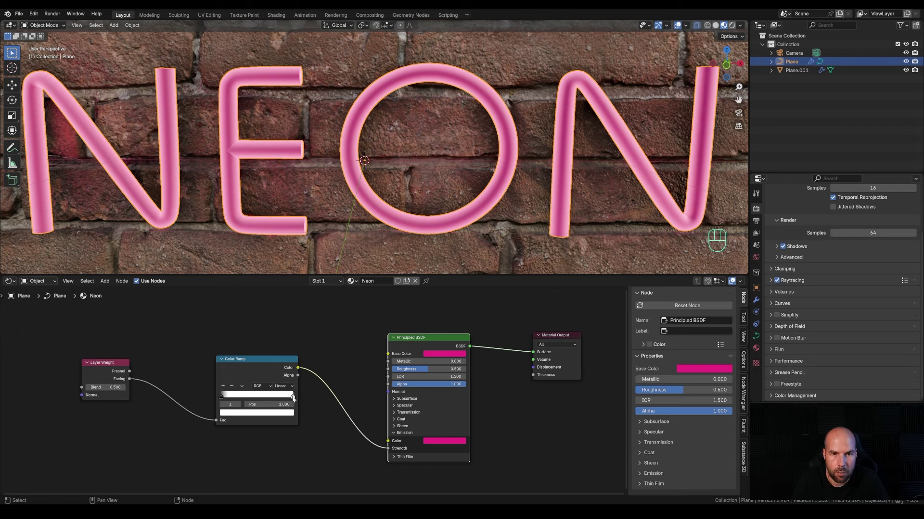
left_click_drag(294, 399, 234, 400)
left_click_drag(224, 399, 305, 396)
left_click_drag(231, 396, 255, 398)
left_click(223, 399)
left_click(247, 415)
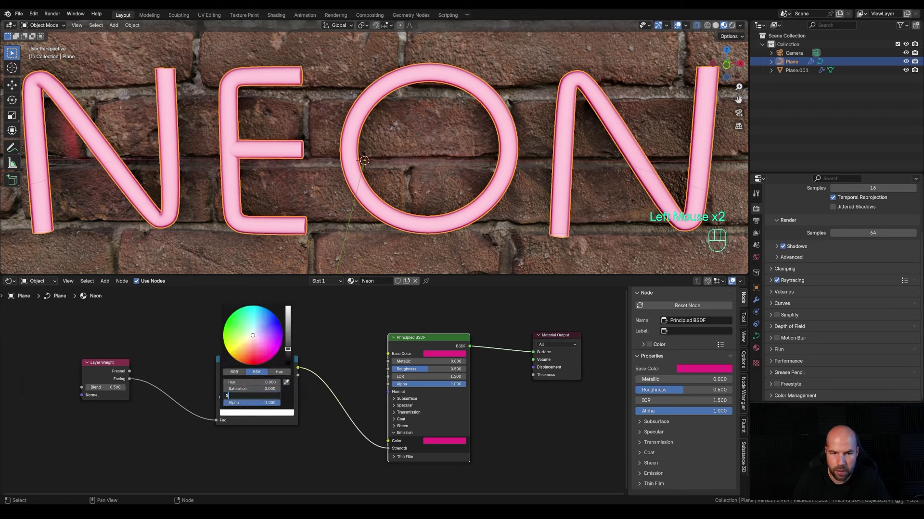
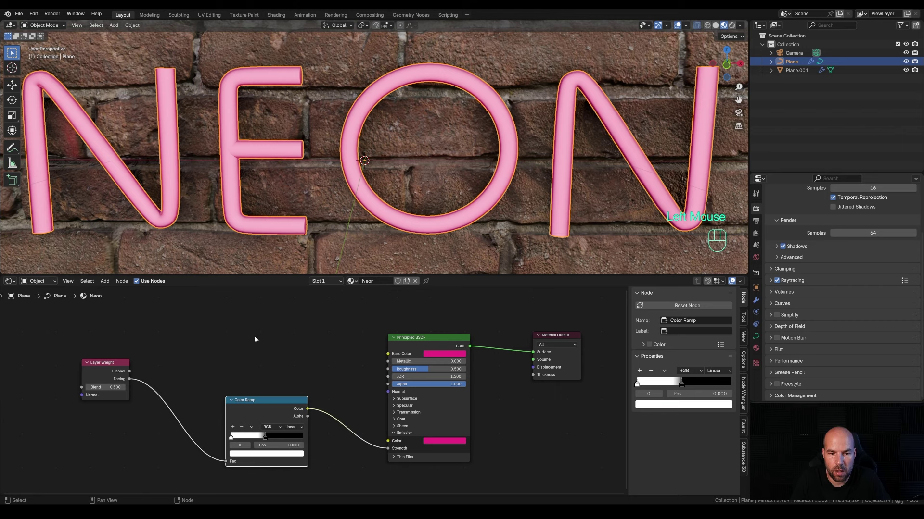
- Add a Facing-driven pink Color Ramp and connect it to Emission Color
key("shift+a")
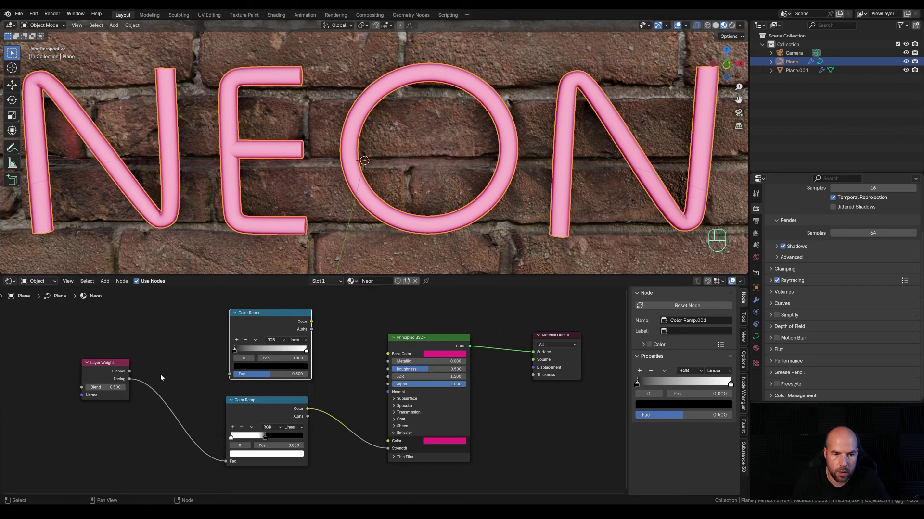
left_click_drag(132, 379, 231, 376)
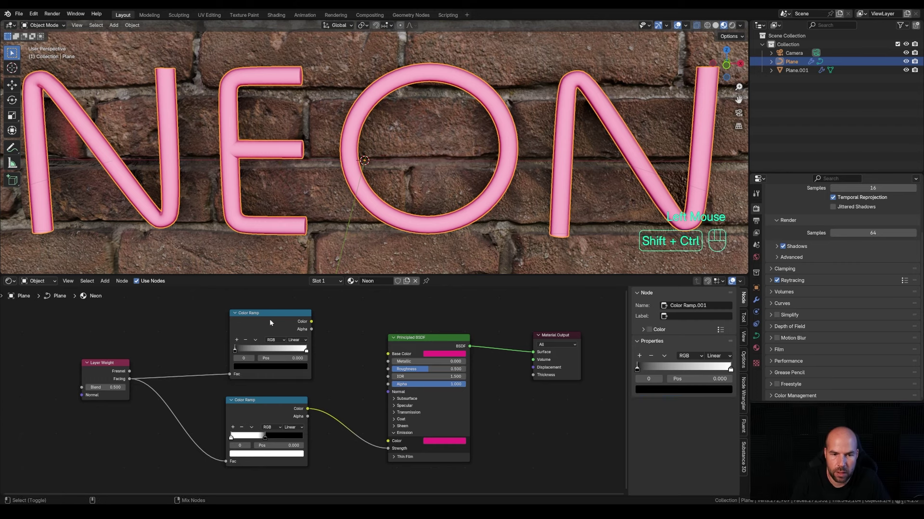
left_click(271, 322)
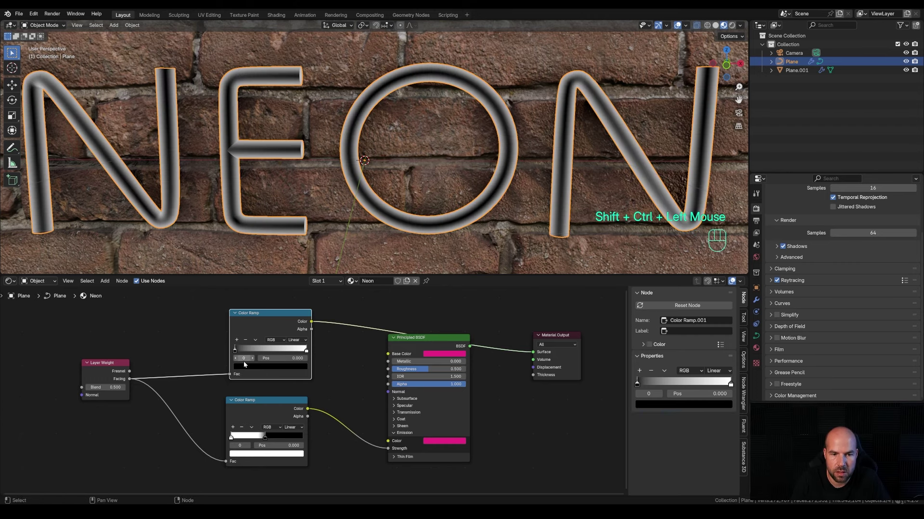
left_click(236, 352)
left_click(262, 370)
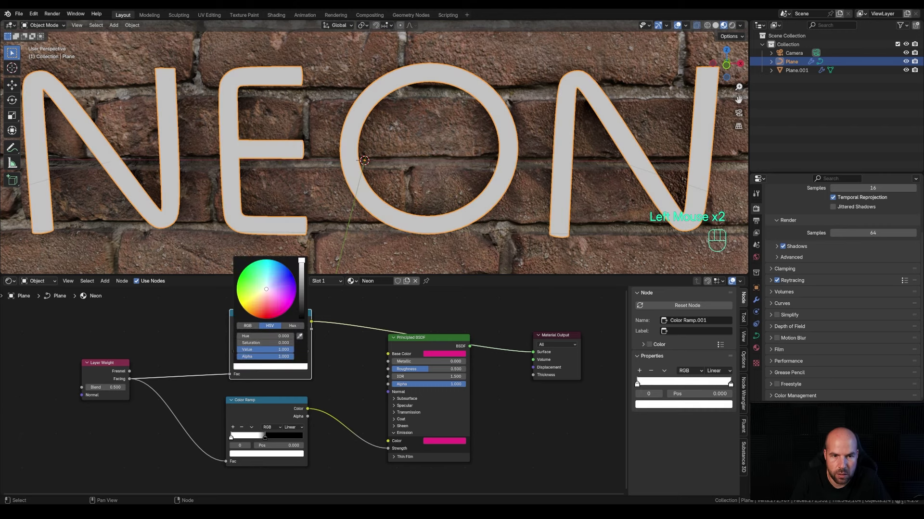
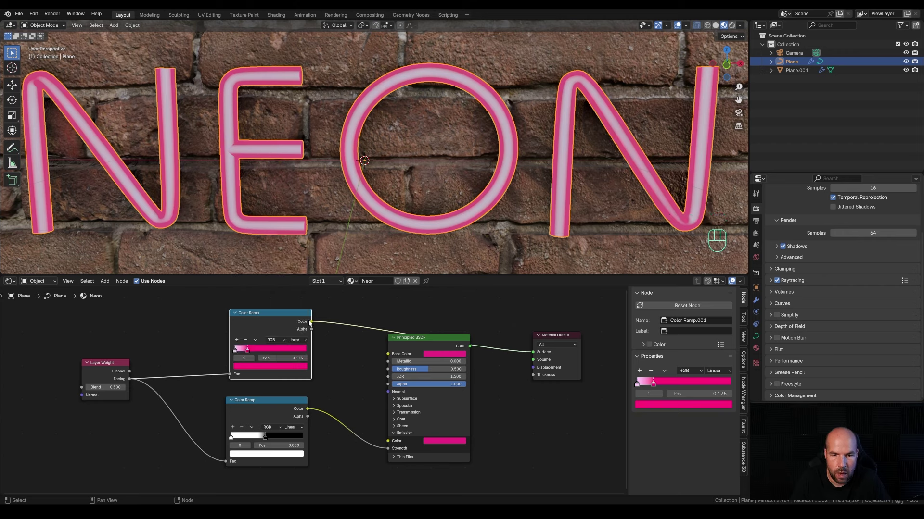
left_click_drag(312, 325, 399, 445)
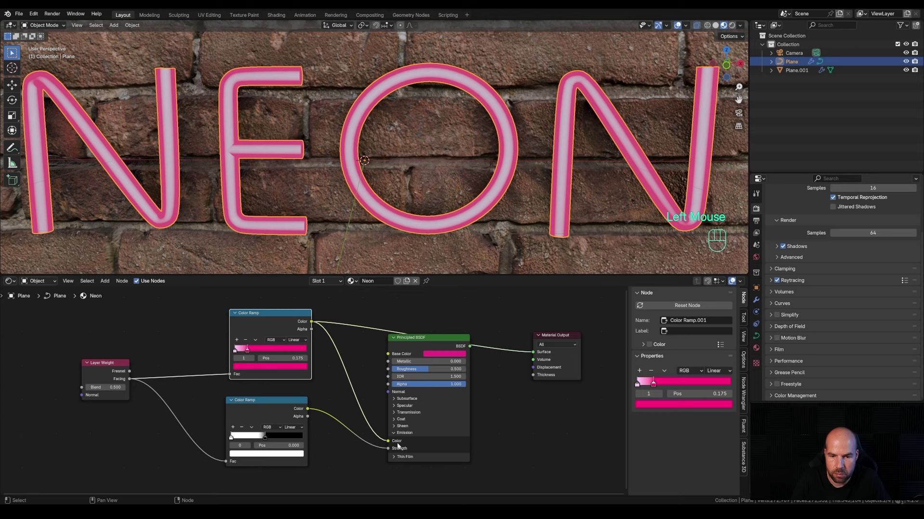
left_click(437, 343)
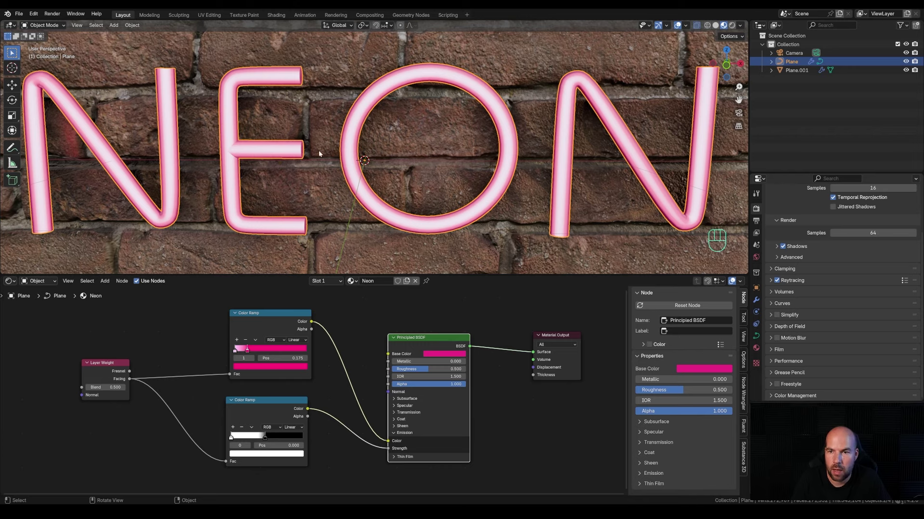
- Raise the emission-strength ramp's white stop to value 10 and orbit to view the whole glowing word
scroll("down", 3)
scroll("up", 3)
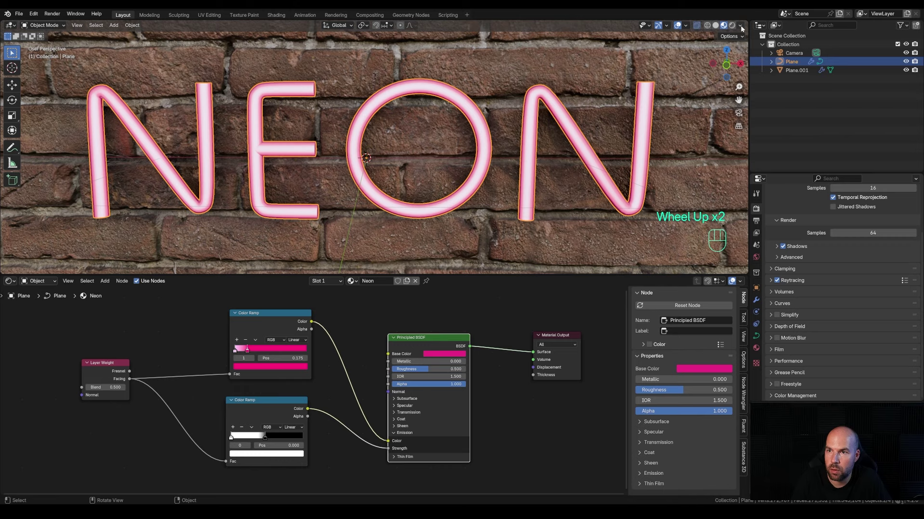
left_click_drag(743, 27, 559, 115)
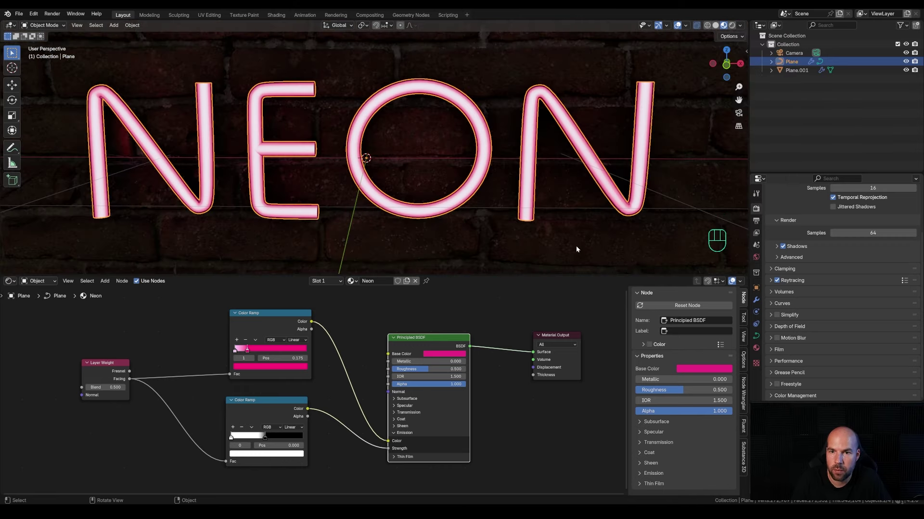
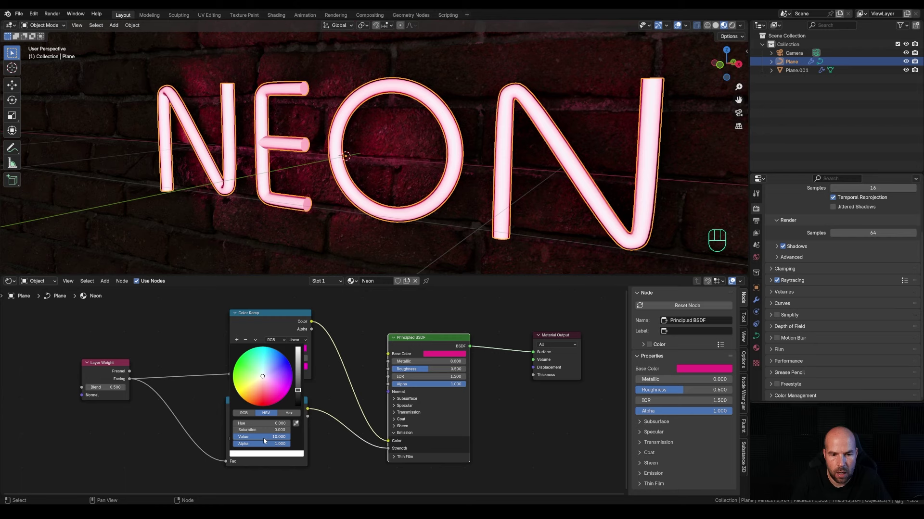
scroll("down", 3)
scroll("up", 3)
middle_click(413, 188)
scroll("up", 3)
left_click_drag(846, 209, 845, 237)
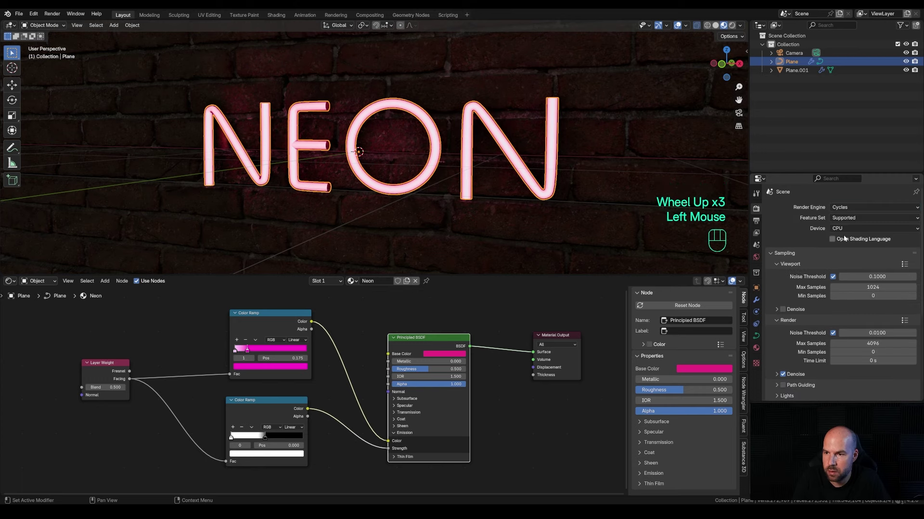
- Switch the Cycles render device from CPU to GPU Compute with OpenImageDenoise on the GPU
left_click(846, 229)
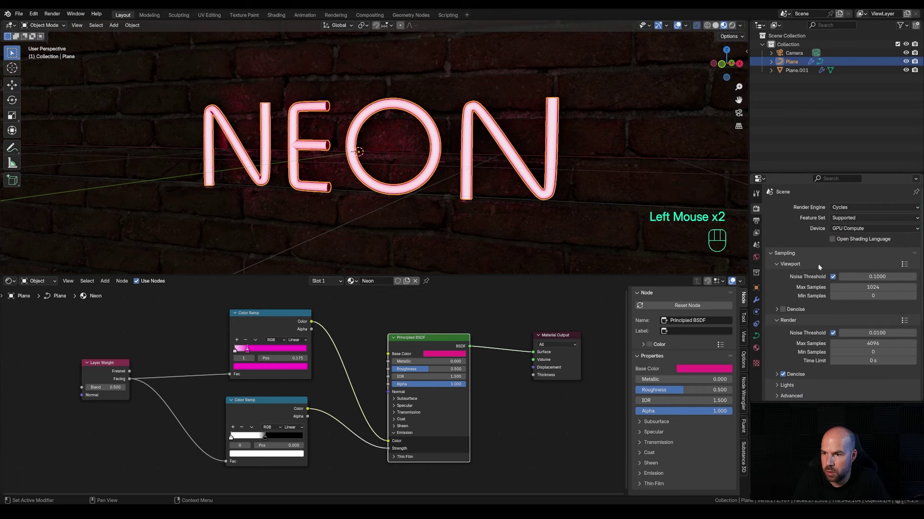
left_click_drag(784, 308, 784, 376)
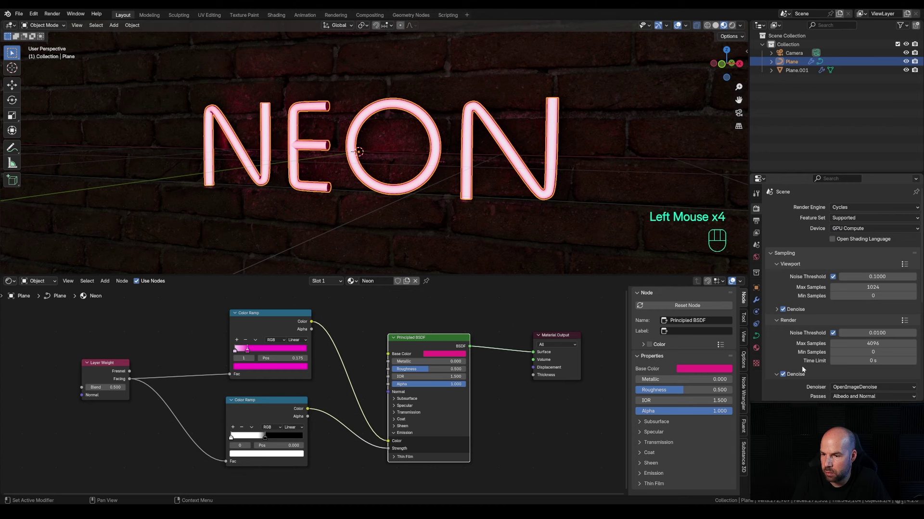
scroll("down", 3)
left_click(838, 289)
right_click(838, 289)
scroll("up", 3)
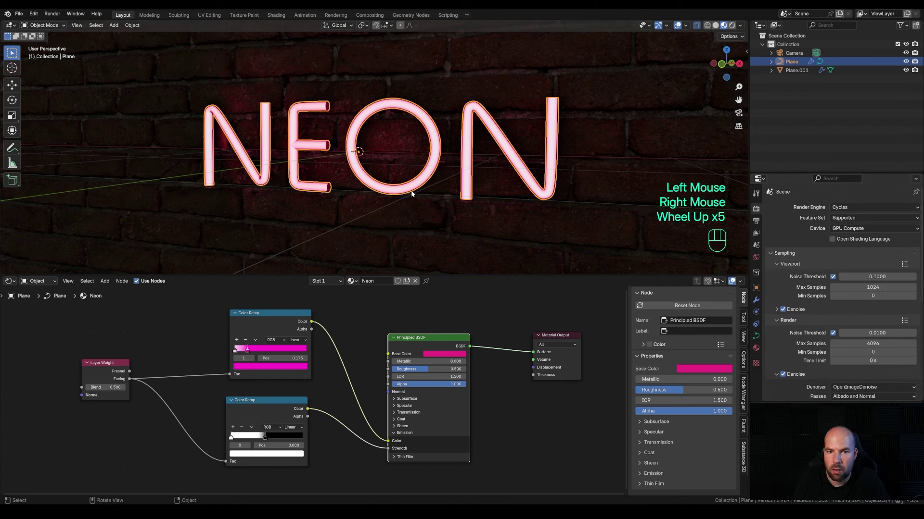
- Switch to Rendered shading and move the pink and strength ramp stops to 0.104 and 0.414
key("z")
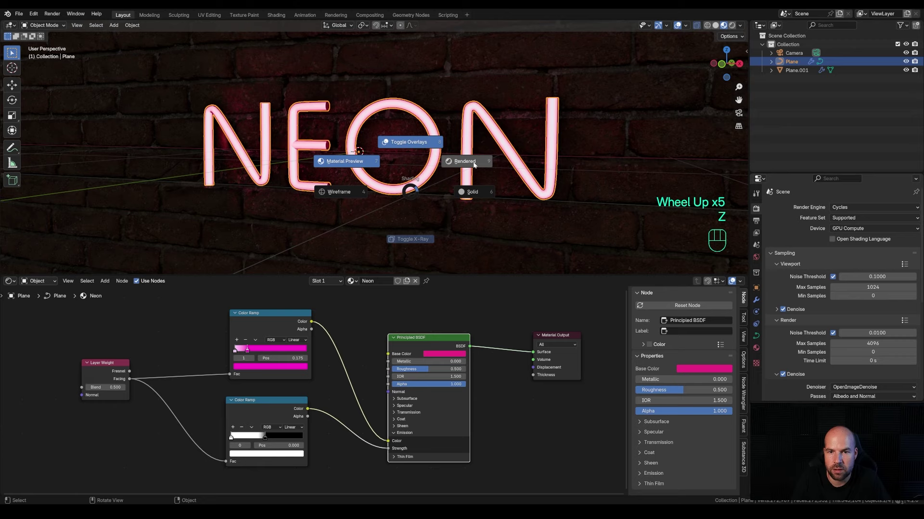
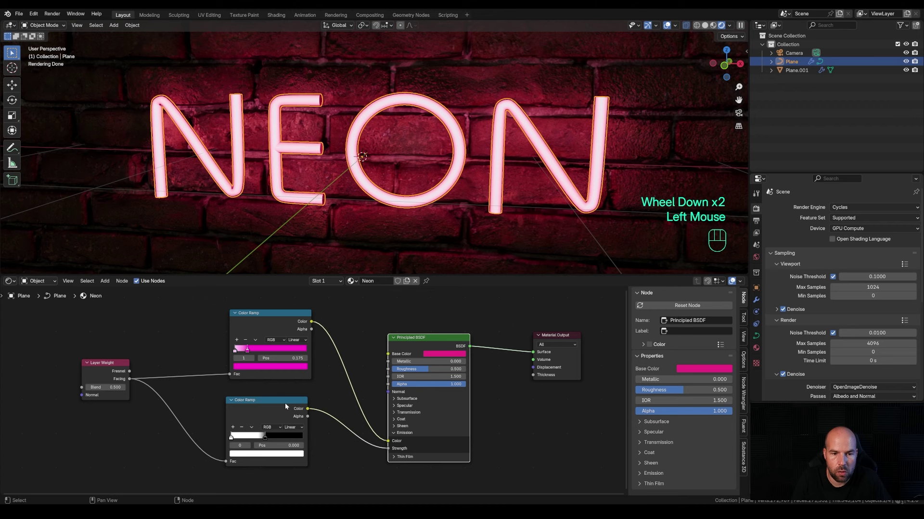
scroll("up", 3)
left_click_drag(226, 336, 220, 343)
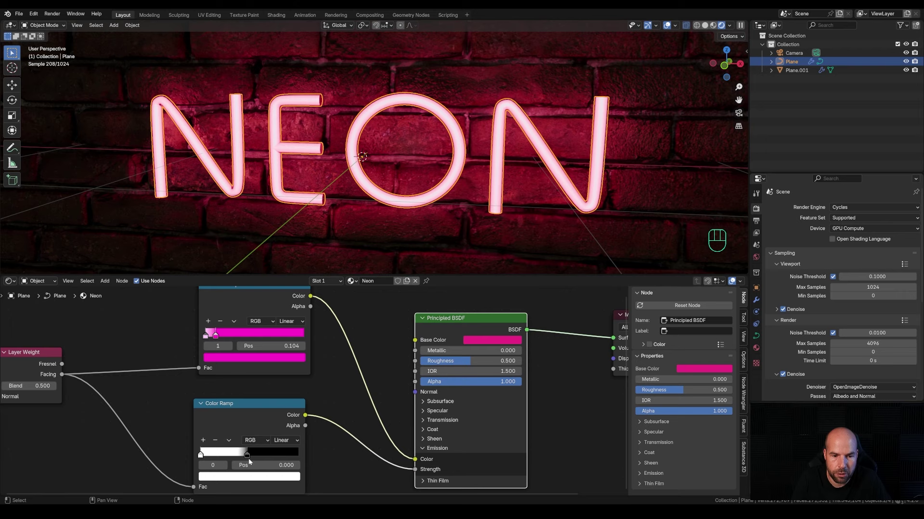
left_click_drag(253, 411, 246, 436)
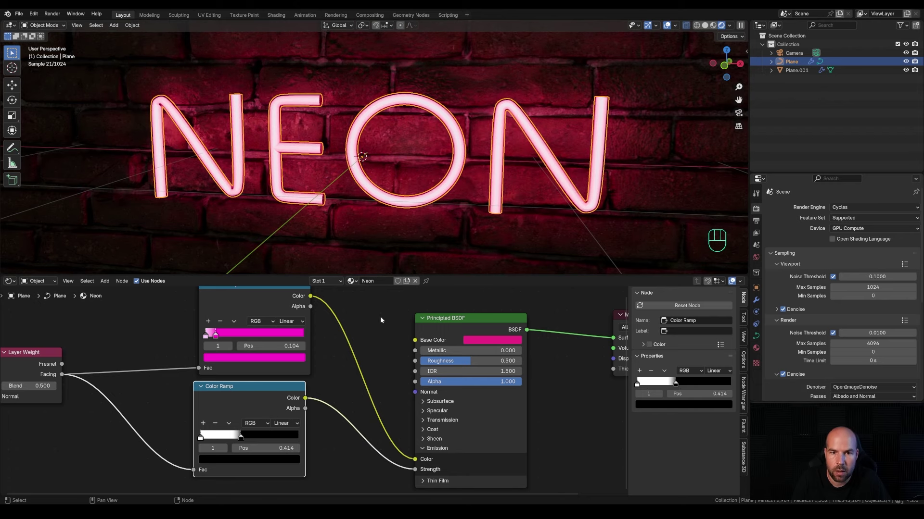
scroll("down", 3)
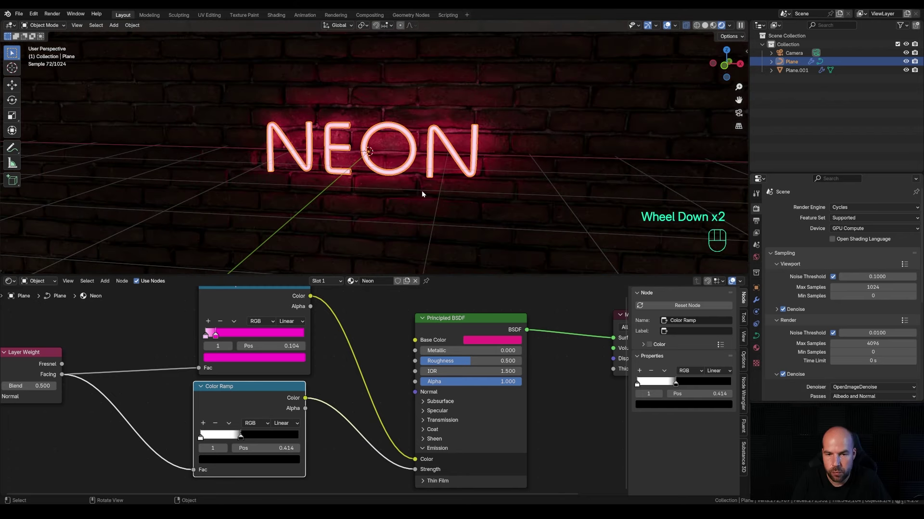
key("KP_0")
scroll("up", 3)
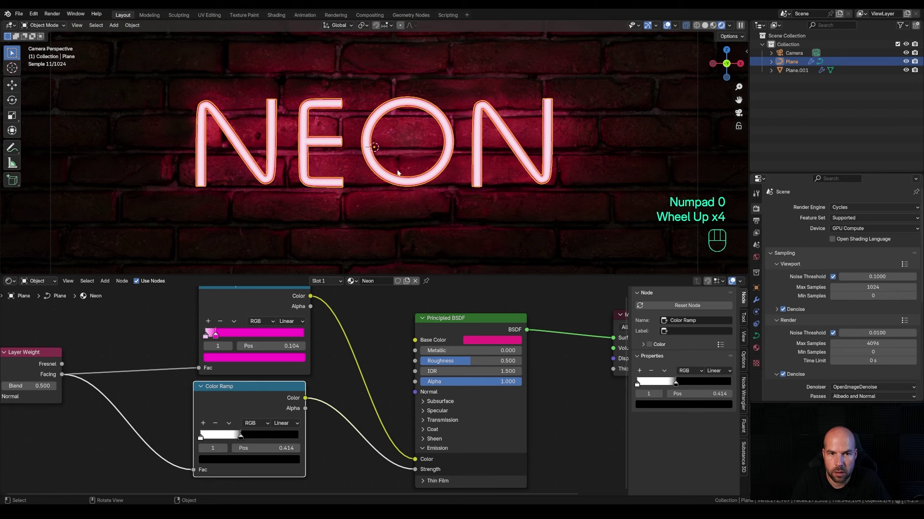
scroll("down", 3)
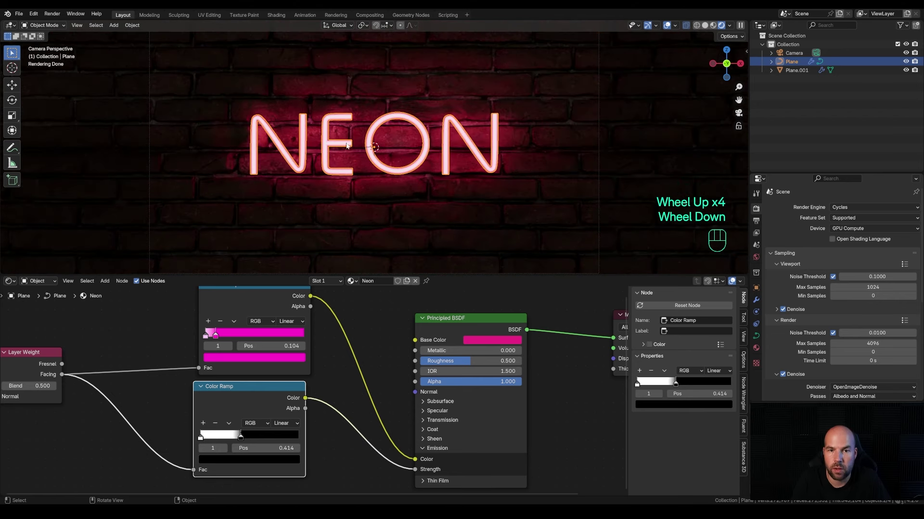
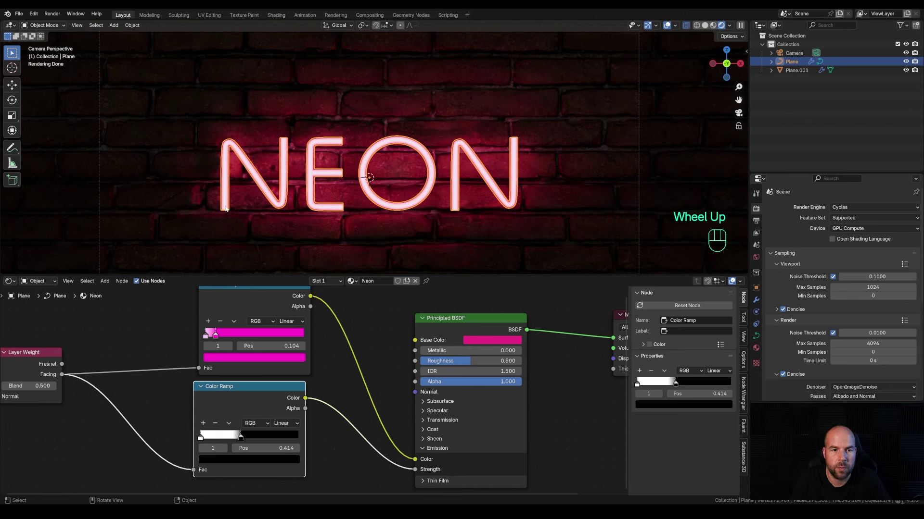
- Duplicate curve segments into bars, give them a Neon.001 material copy and shift its ramp colour to cyan
key("Tab")
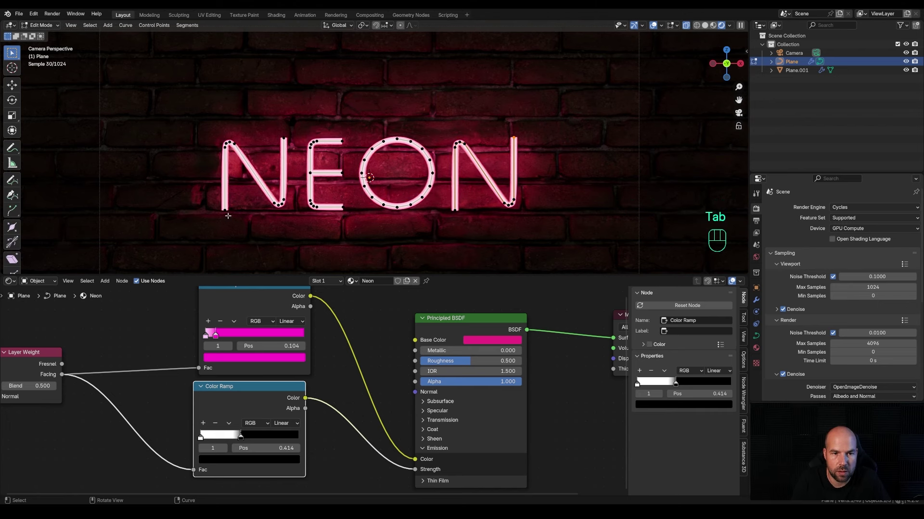
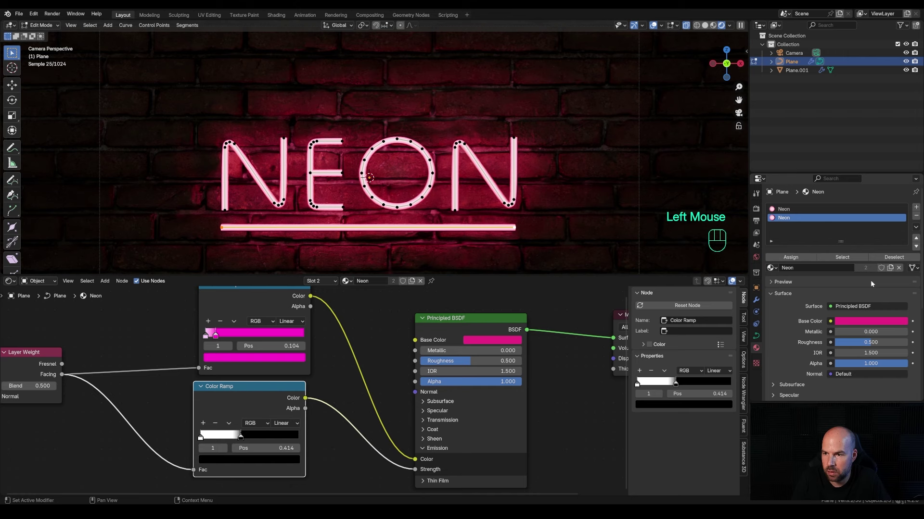
left_click(894, 268)
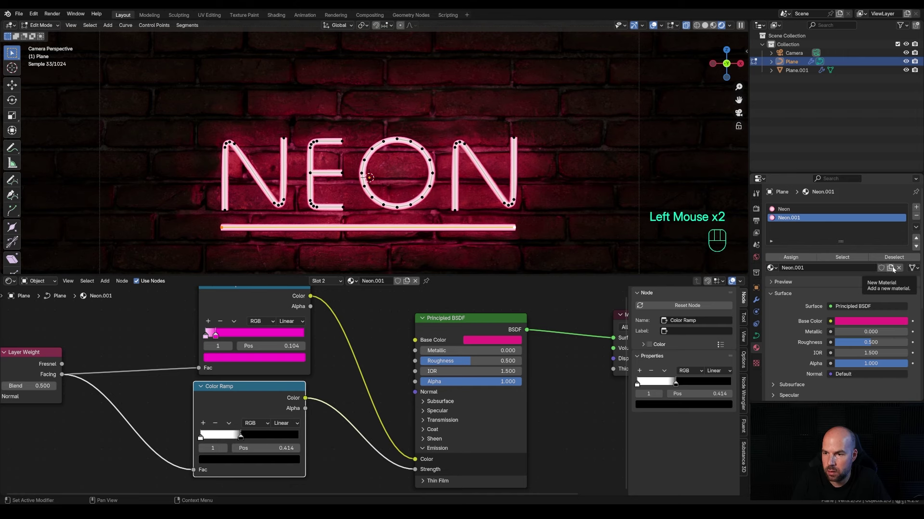
key("Tab")
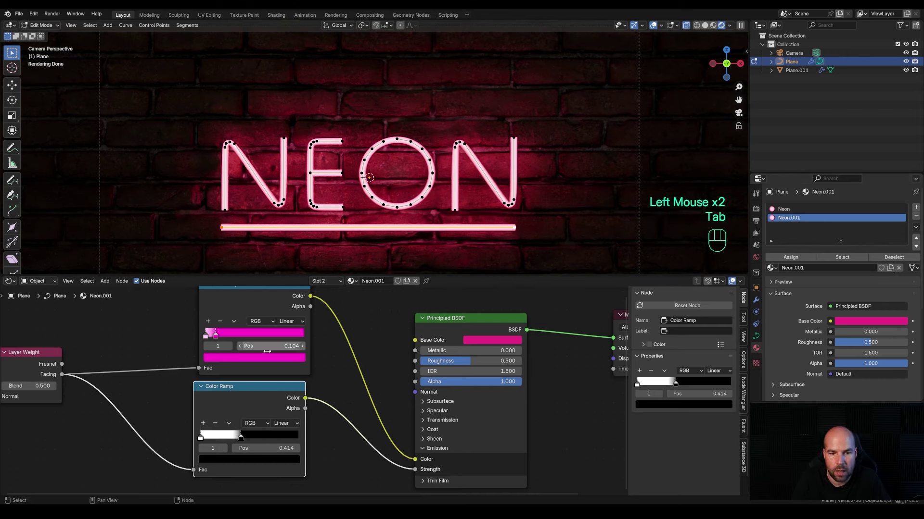
left_click(274, 360)
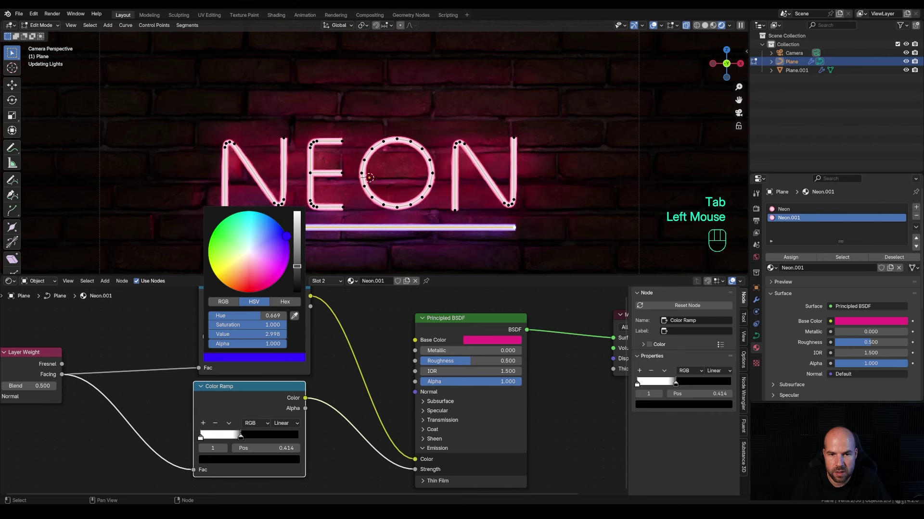
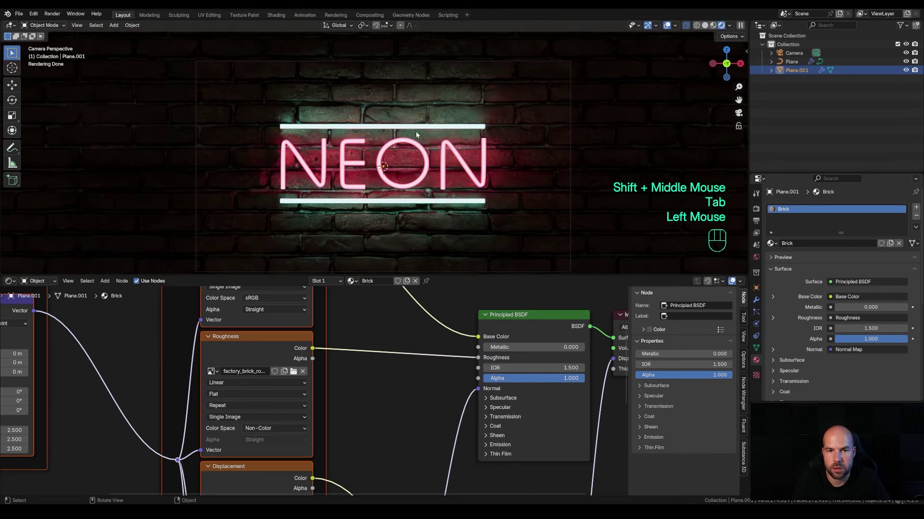
- Align the camera to the current view so it frames the NEON letters and both bars
scroll("up", 3)
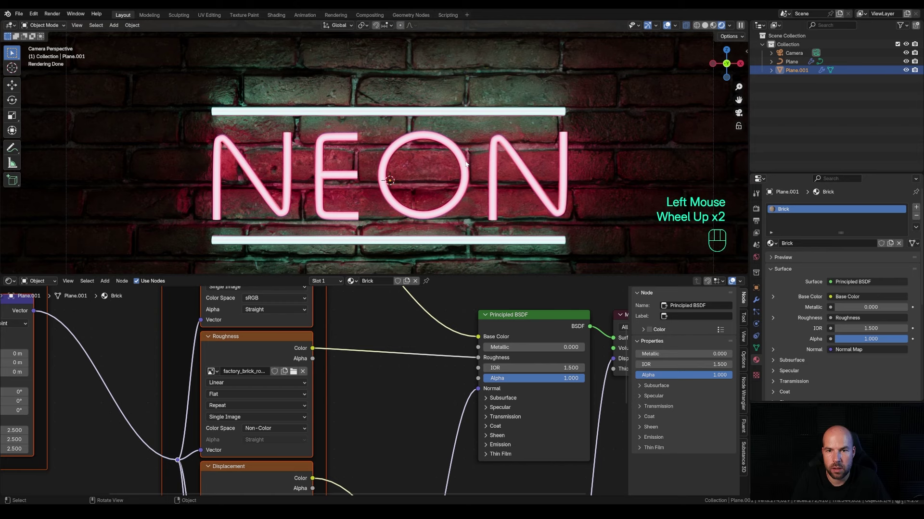
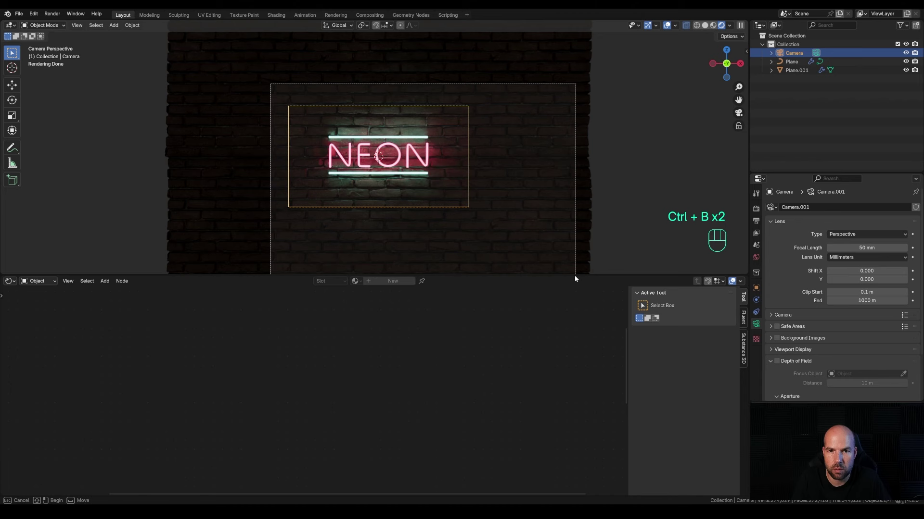
scroll("up", 3)
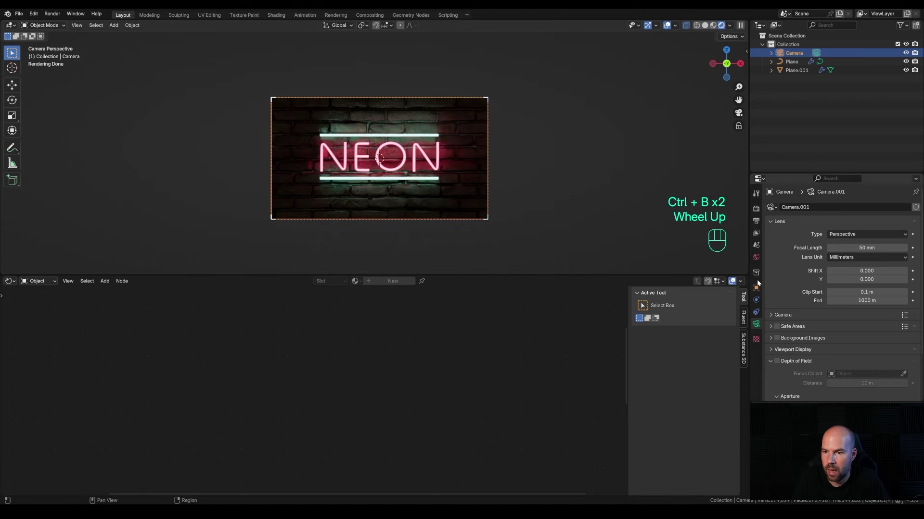
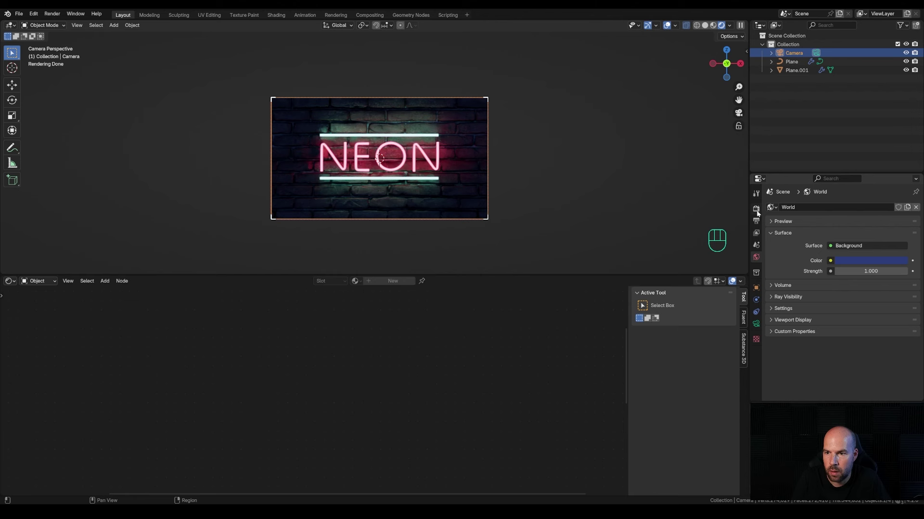
- Raise the colour management exposure to 0.82 to brighten the rendered sign
left_click(759, 212)
scroll("down", 3)
left_click(799, 396)
scroll("down", 3)
left_click(872, 350)
left_click(667, 104)
scroll("up", 3)
- Enable Lock Camera to View in the sidebar's View settings
key("n")
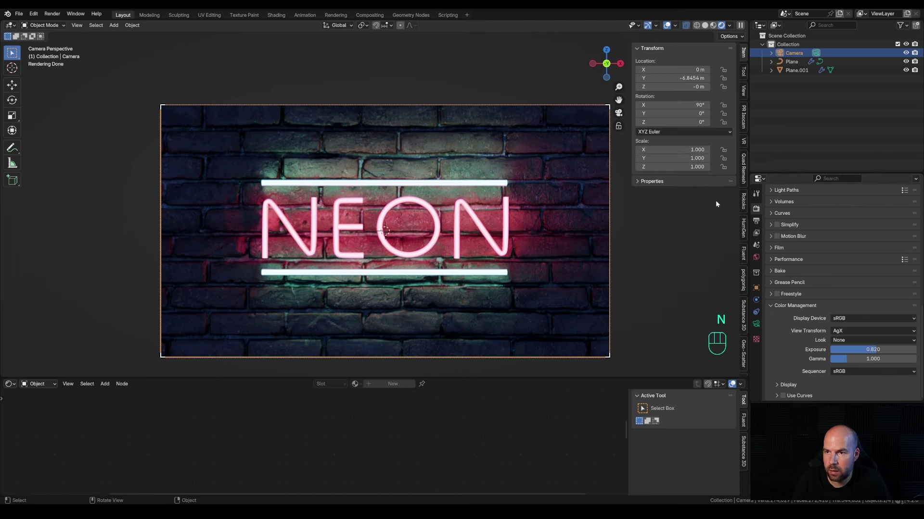
left_click(747, 91)
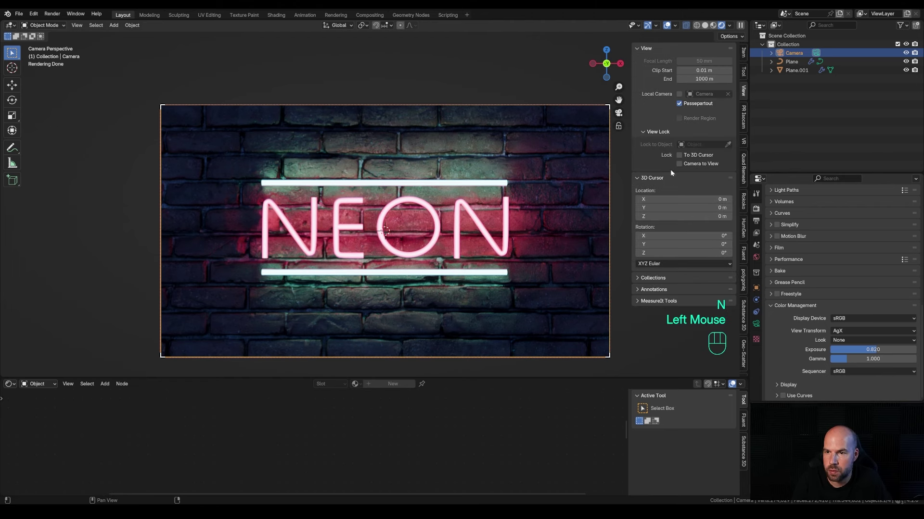
left_click(682, 164)
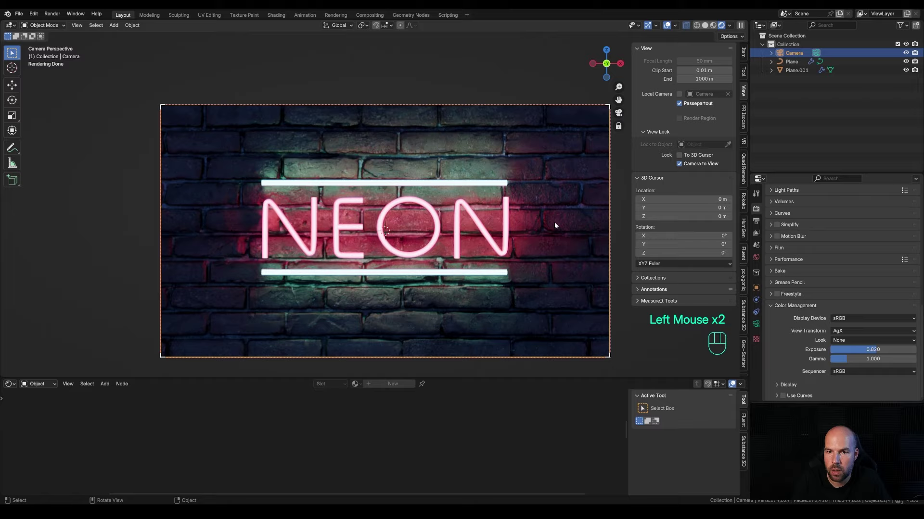
- Swing the locked camera to an angled close-up of the sign, then unlock it and hide the sidebar
middle_click(525, 226)
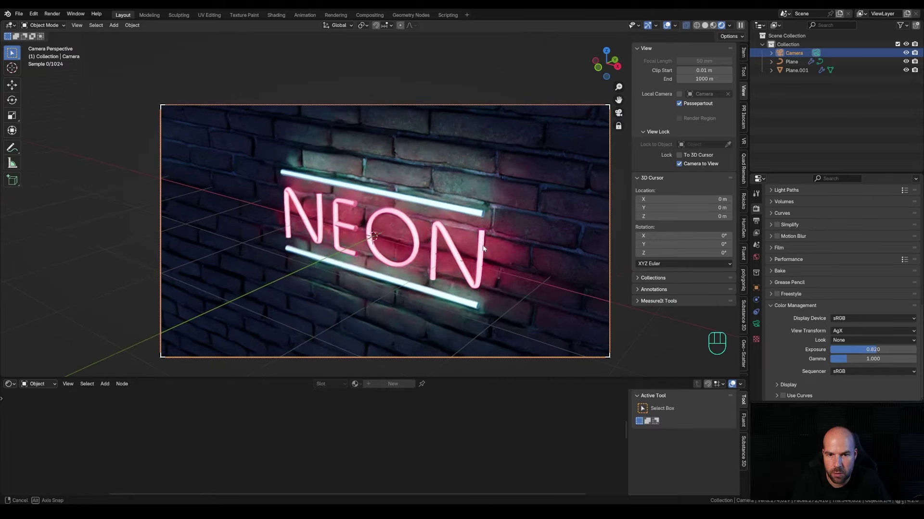
scroll("down", 3)
scroll("up", 3)
middle_click(464, 230)
middle_click(466, 228)
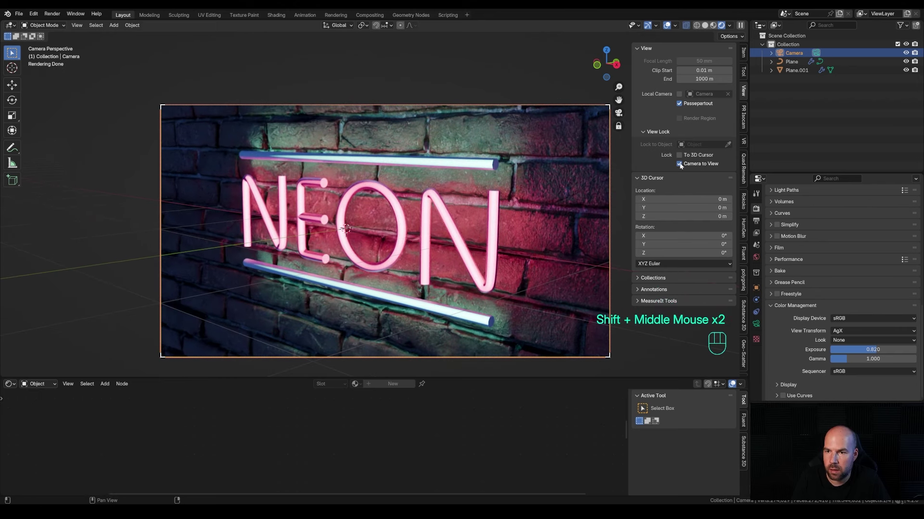
left_click(683, 166)
key("n")
left_click_drag(571, 240, 564, 218)
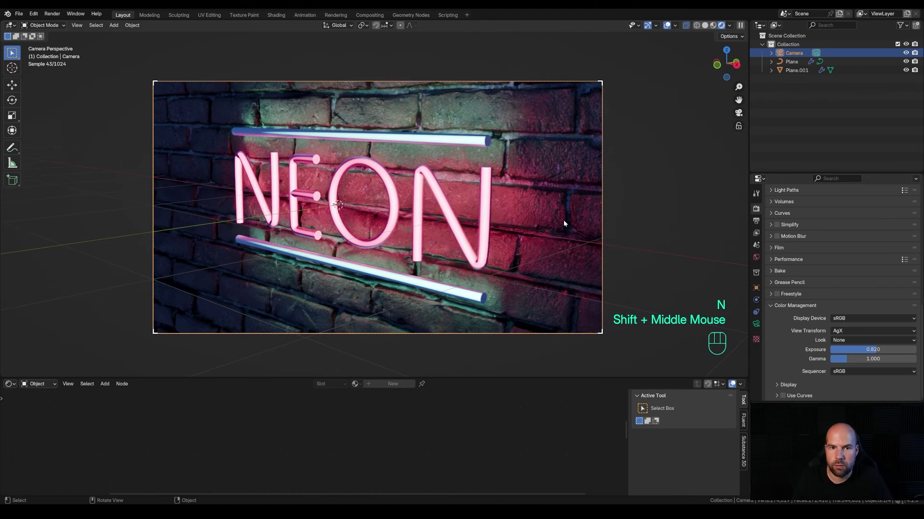
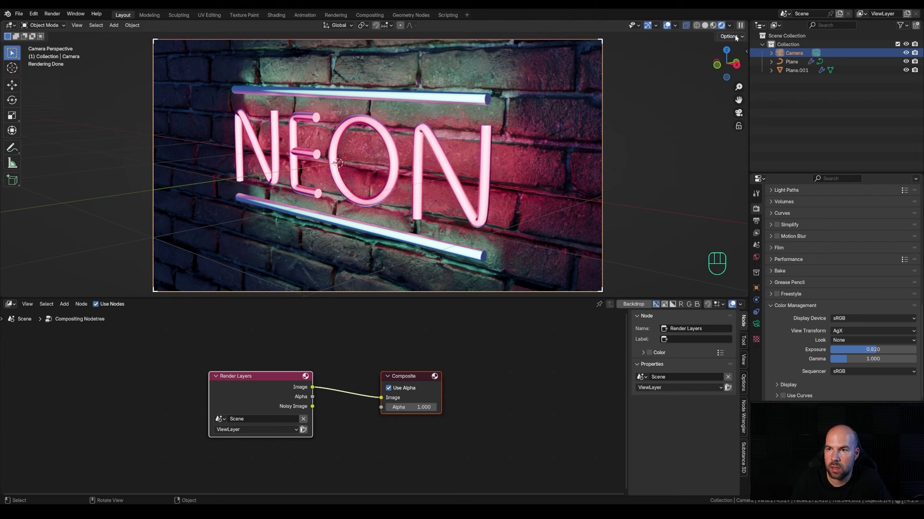
- Insert a Glare node set to Fog Glow with size 6 between Render Layers and Composite
left_click_drag(733, 27, 445, 311)
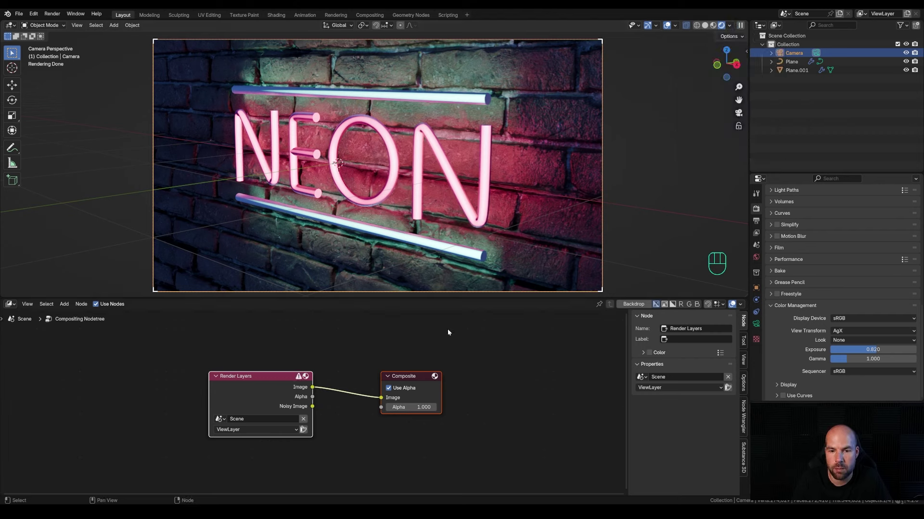
left_click(277, 377)
left_click(271, 387)
key("shift+a")
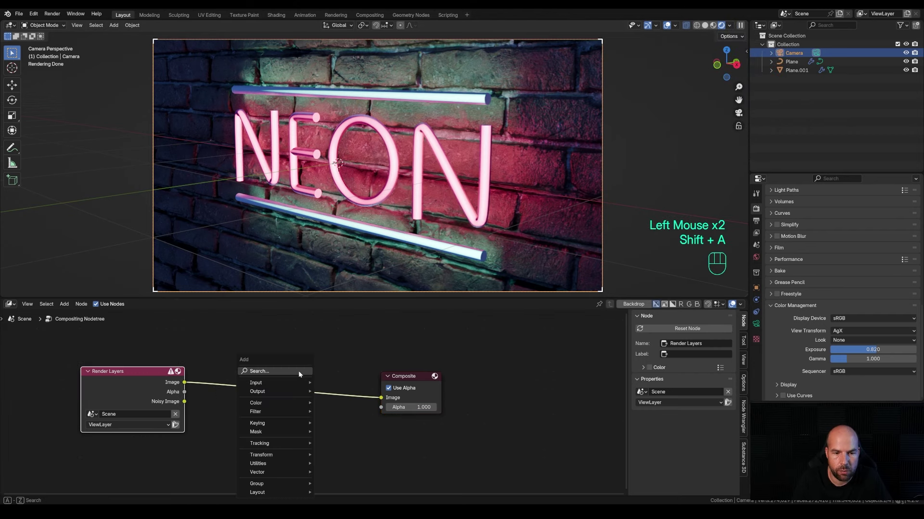
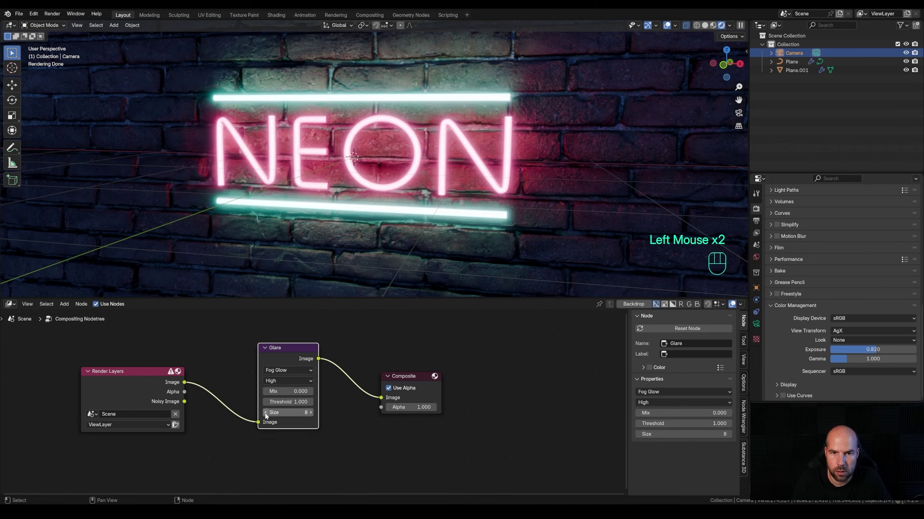
left_click(268, 415)
left_click(268, 415)
left_click(311, 413)
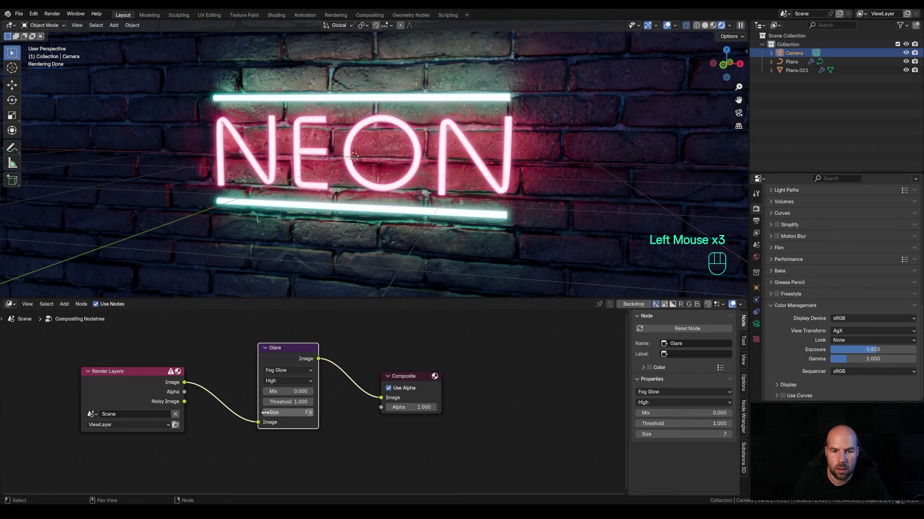
left_click(266, 414)
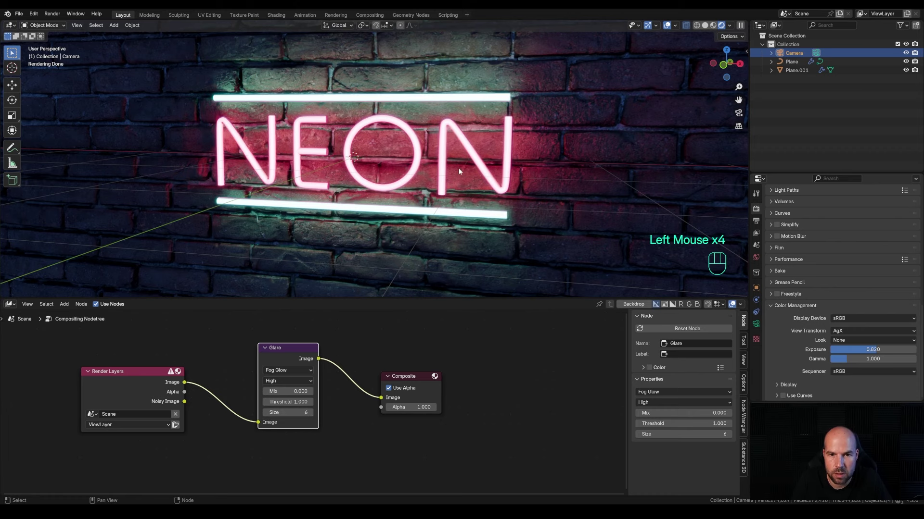
- Orbit around the glowing sign, then return to the camera view
left_click_drag(425, 164, 455, 190)
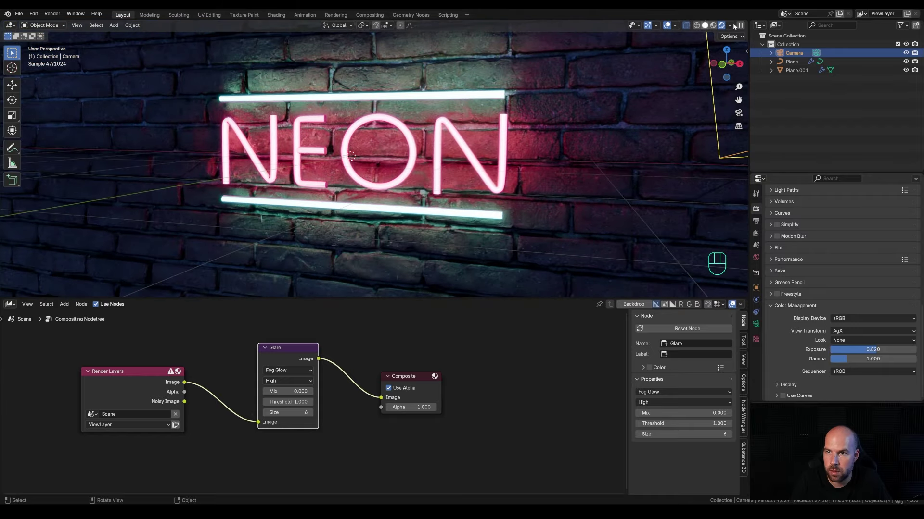
left_click_drag(733, 26, 594, 113)
left_click_drag(455, 169, 462, 160)
key("KP_0")
scroll("up", 3)
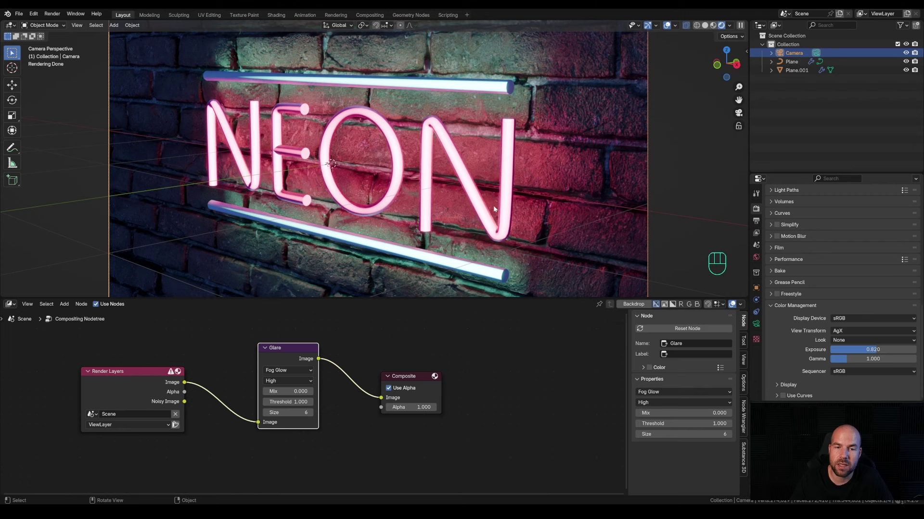